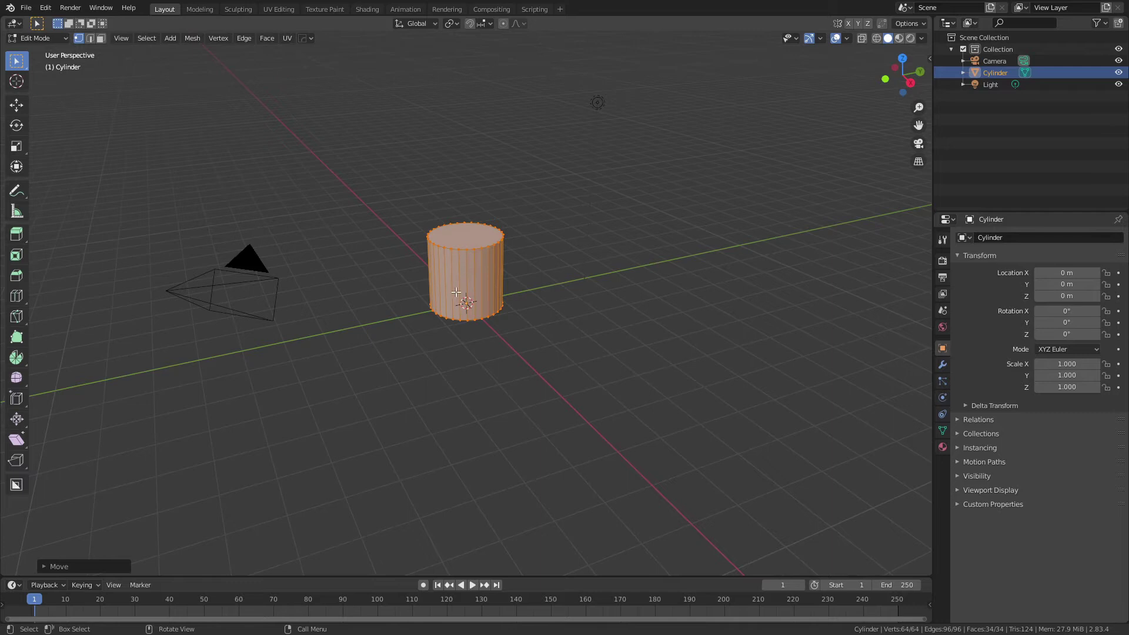
# Step: Scale the cylinder 2.31 along Z and 0.491 in width to form a slender column
pyautogui.press('Tab')
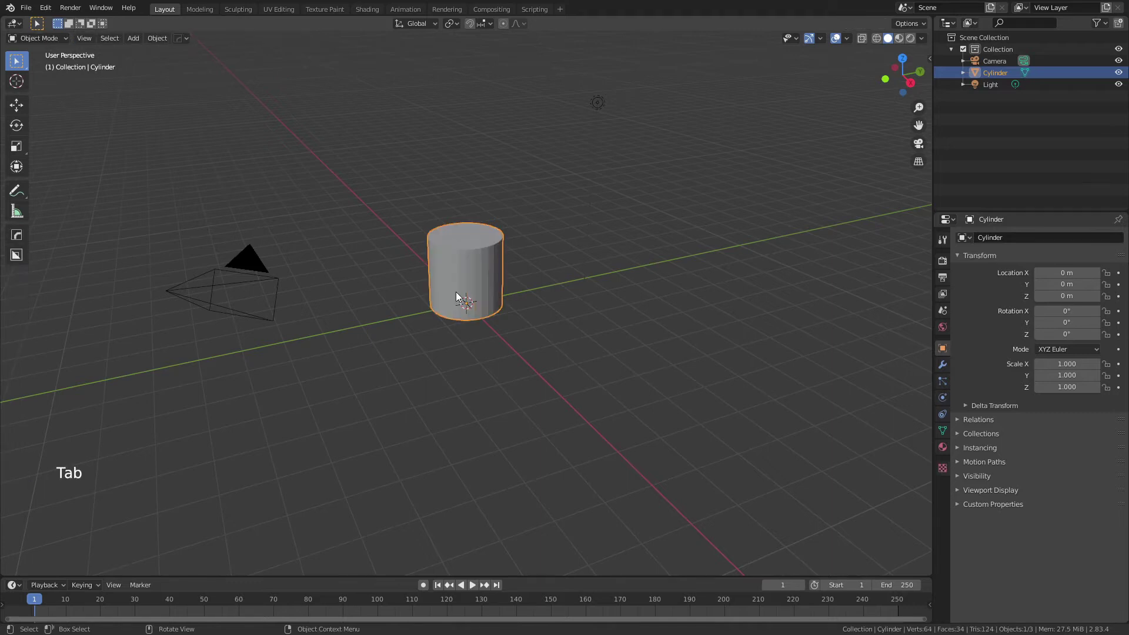
pyautogui.press('s')
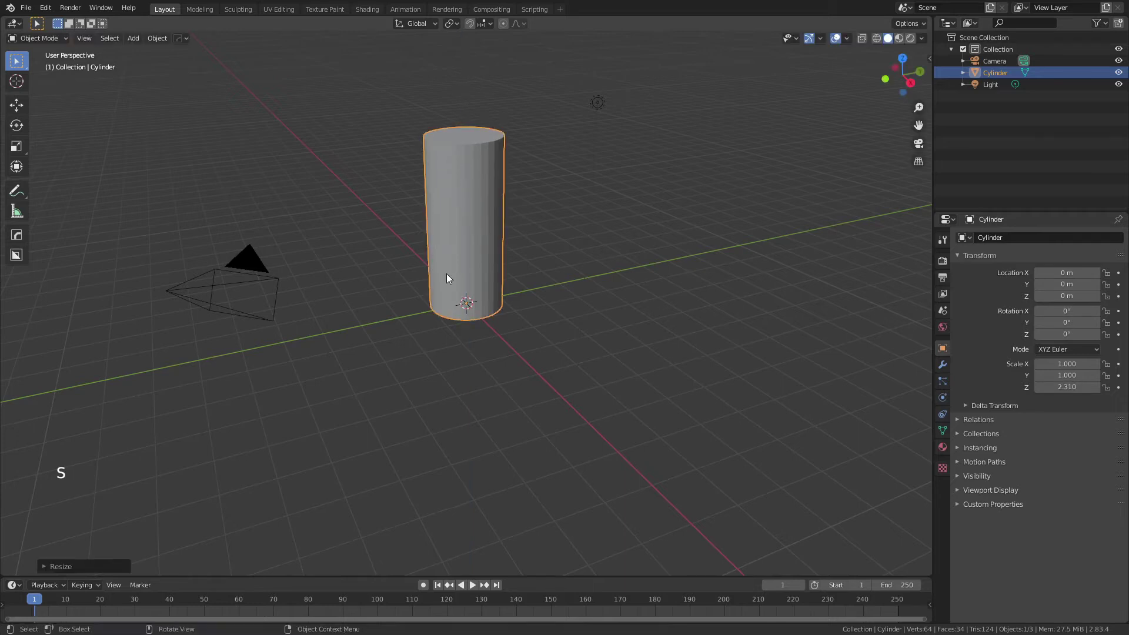
pyautogui.press('s')
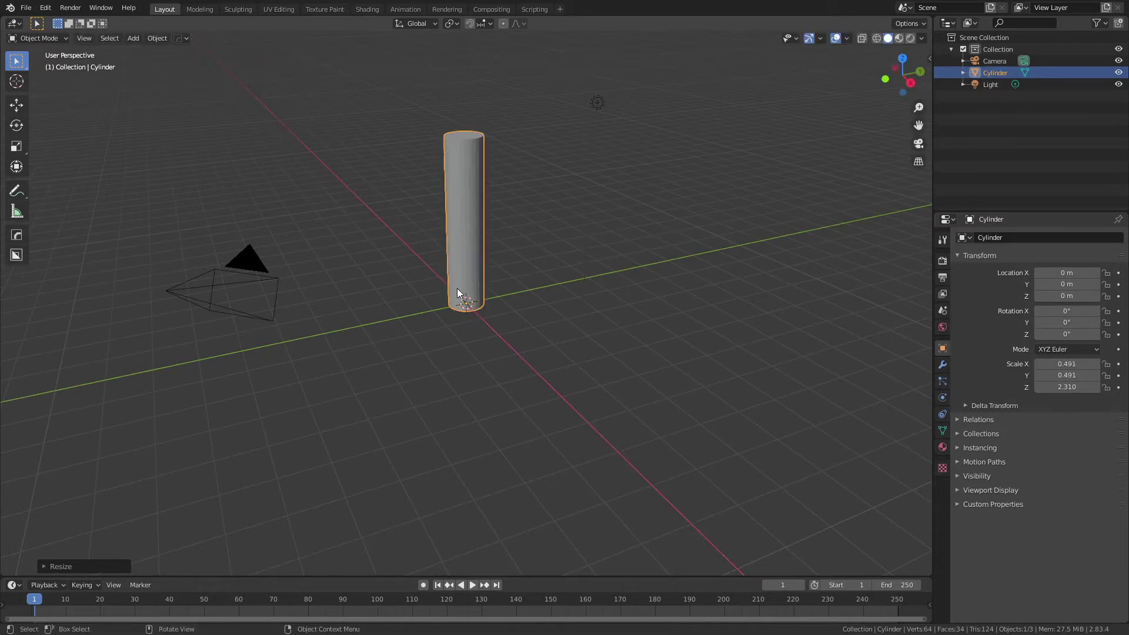
# Step: Add a set of horizontal loop cuts along the cylinder and select its top cap
pyautogui.press('Tab')
pyautogui.press('ctrl+r')
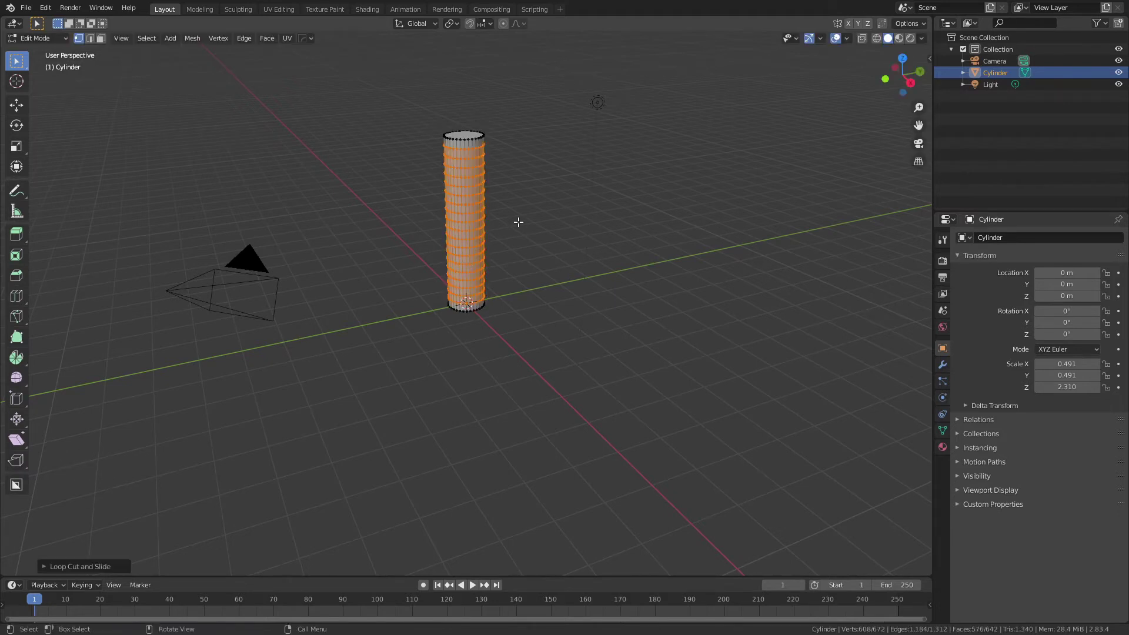
pyautogui.press('3')
pyautogui.middleClick(513, 187)
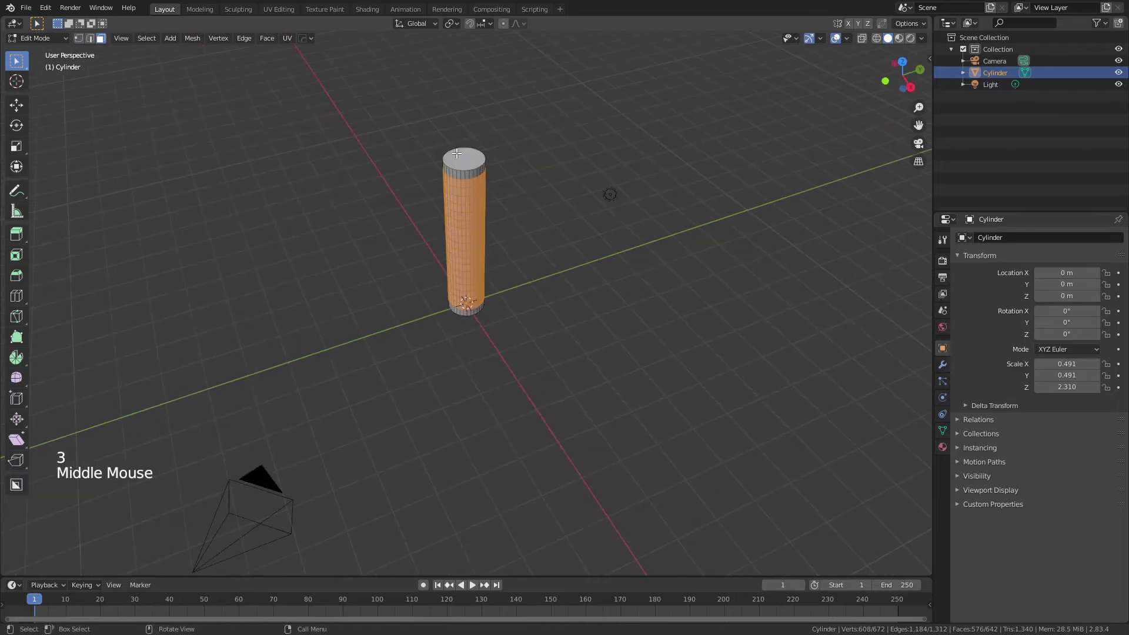
pyautogui.click(460, 157)
# Step: Round the top into a dome by shrinking it with Sharp-falloff proportional editing
pyautogui.press('o')
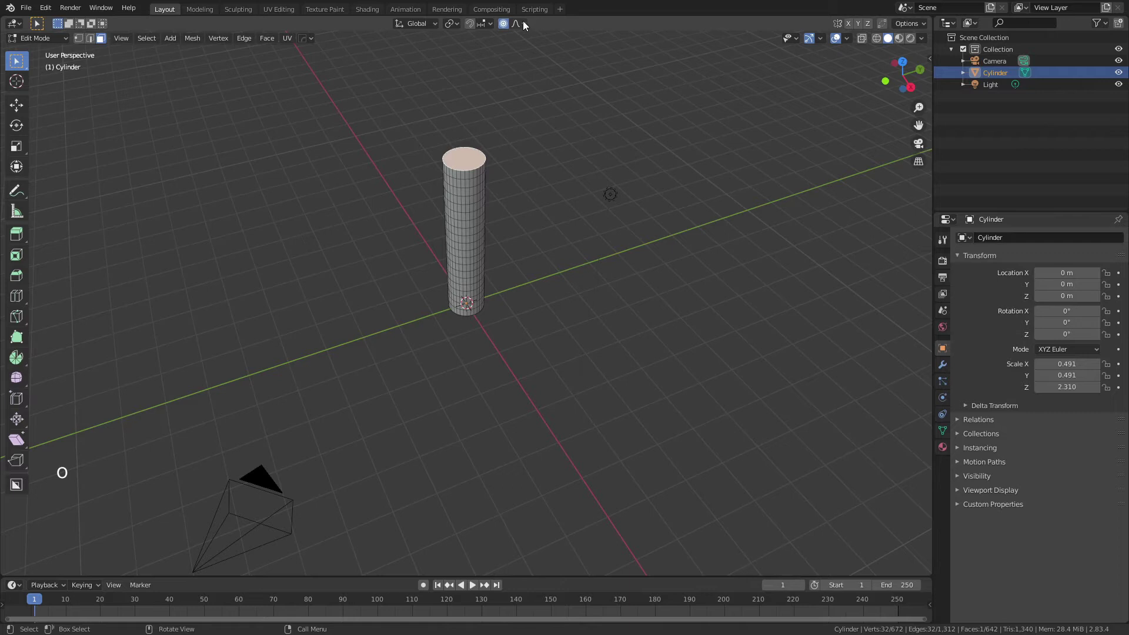
pyautogui.click(528, 23)
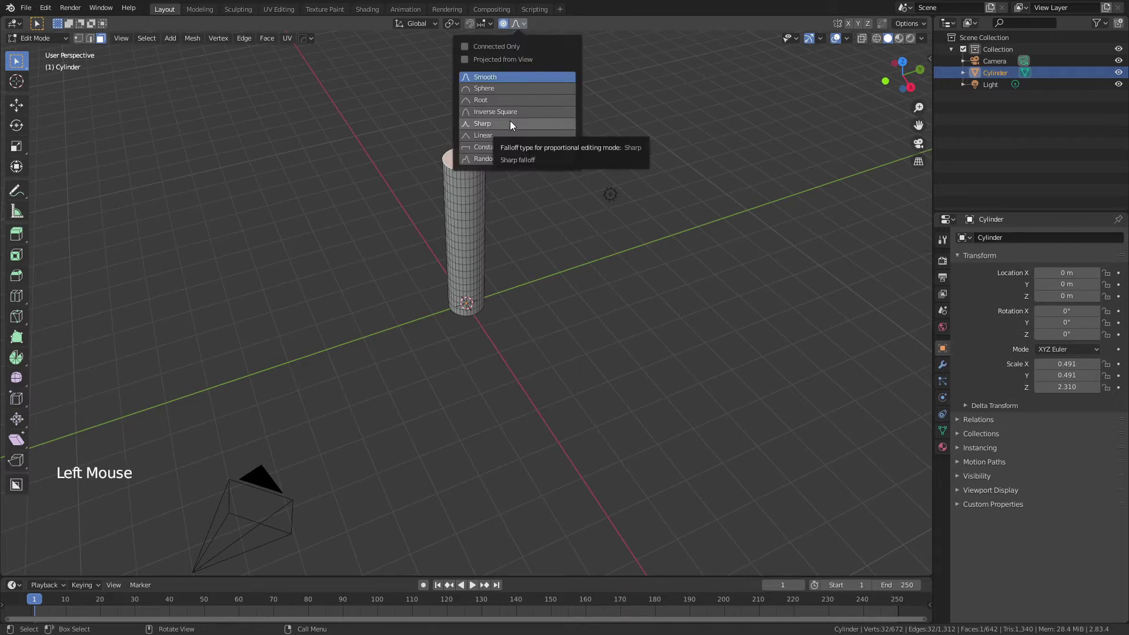
pyautogui.press('s')
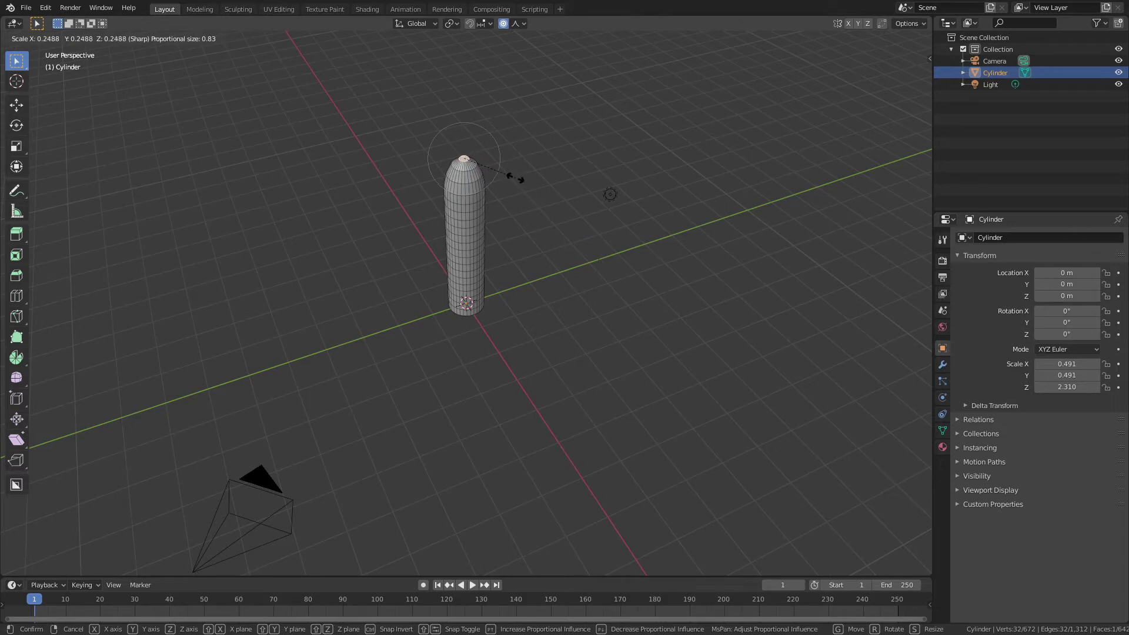
pyautogui.press('Tab')
pyautogui.scroll(3)
pyautogui.scroll(3)
# Step: Shade the capsule-shaped tube smooth and return to a front view
pyautogui.middleClick(522, 164)
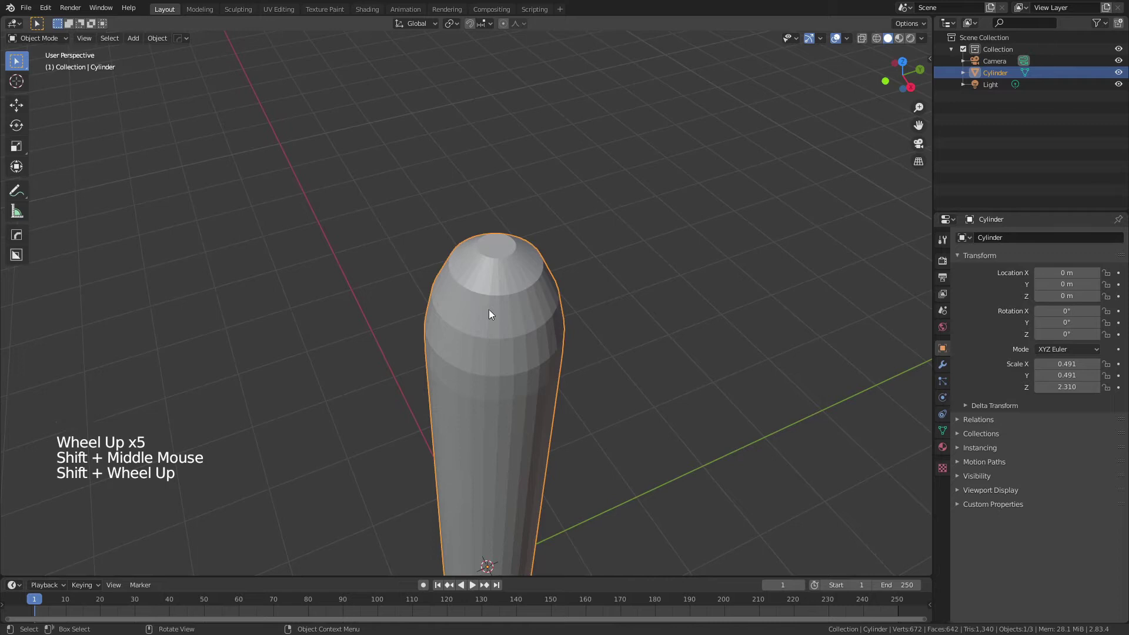
pyautogui.rightClick(494, 303)
pyautogui.middleClick(571, 321)
pyautogui.scroll(-3)
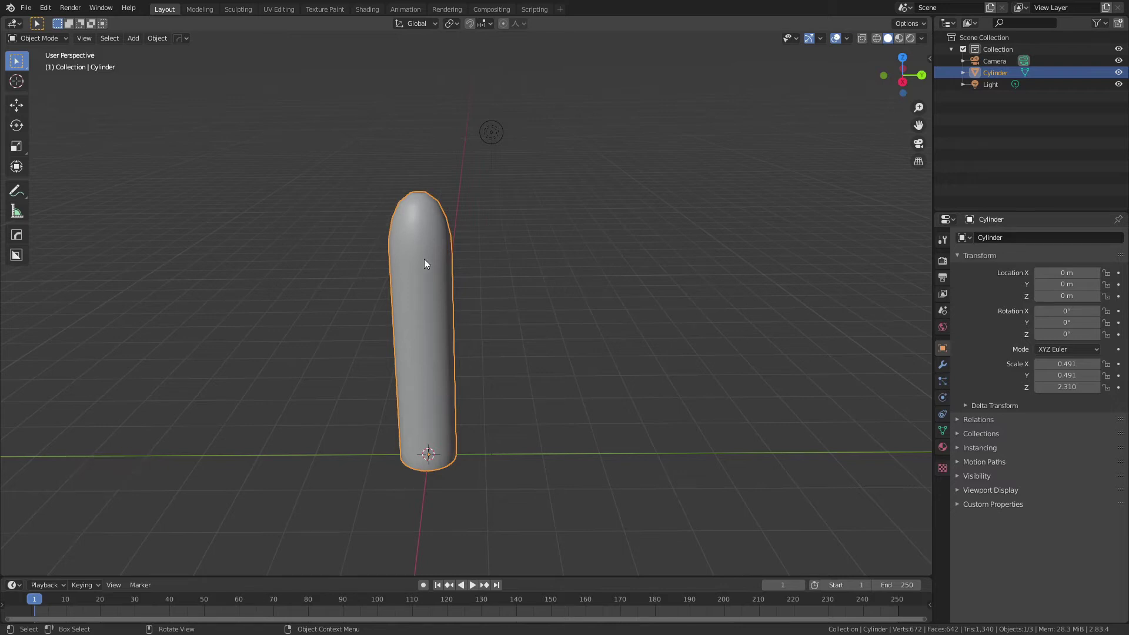
# Step: Select the edge loop around the middle of the tube in edge select mode
pyautogui.press('Tab')
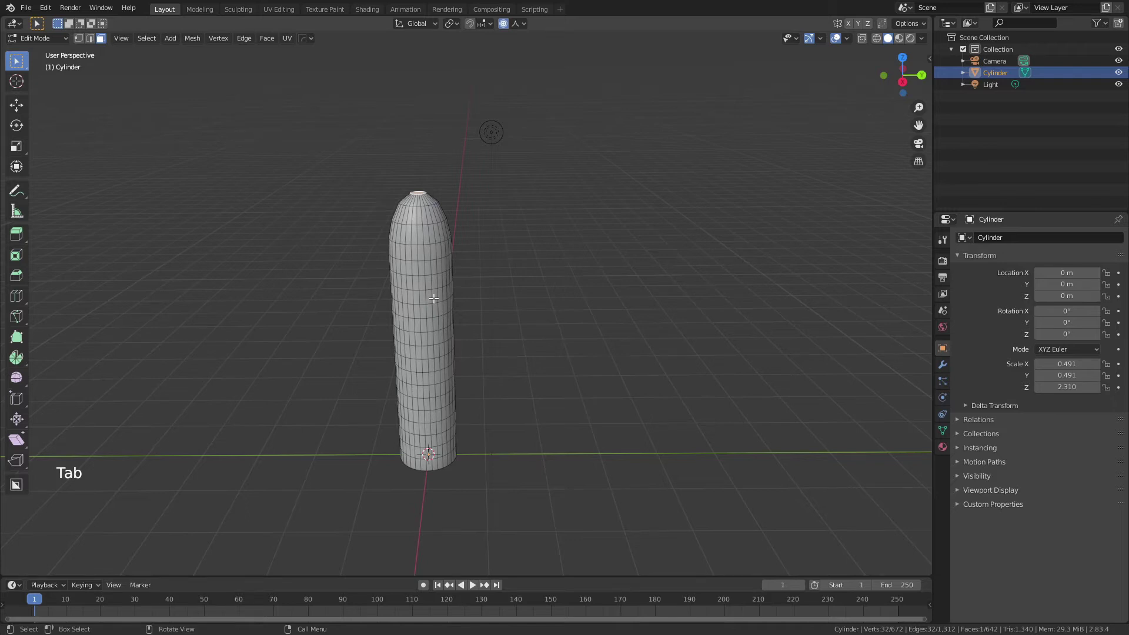
pyautogui.press('2')
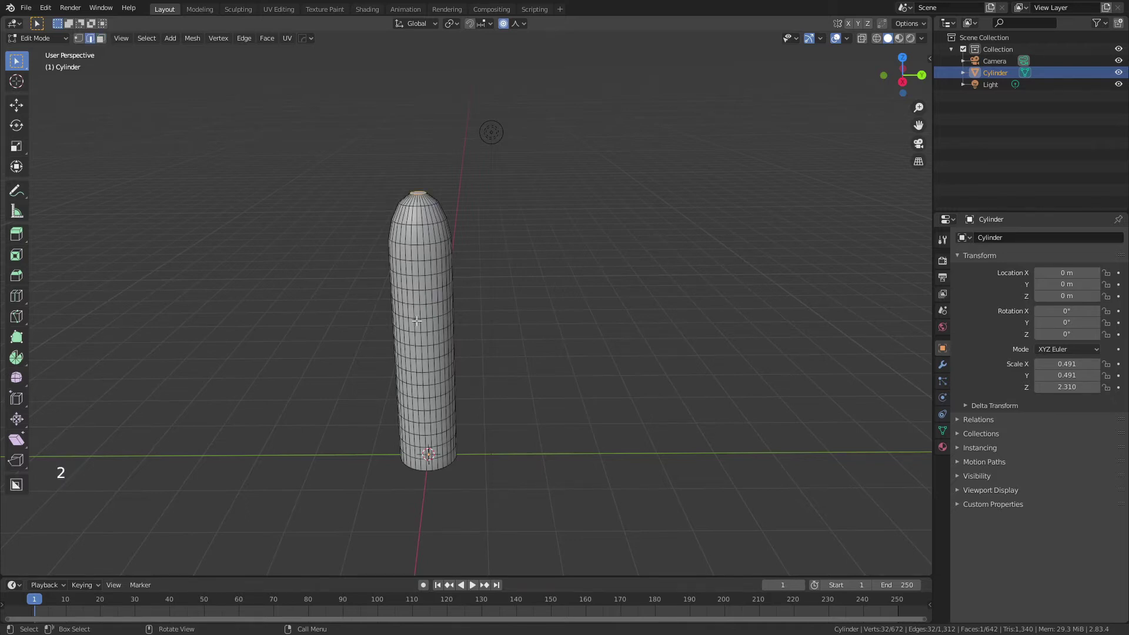
pyautogui.scroll(3)
pyautogui.scroll(3)
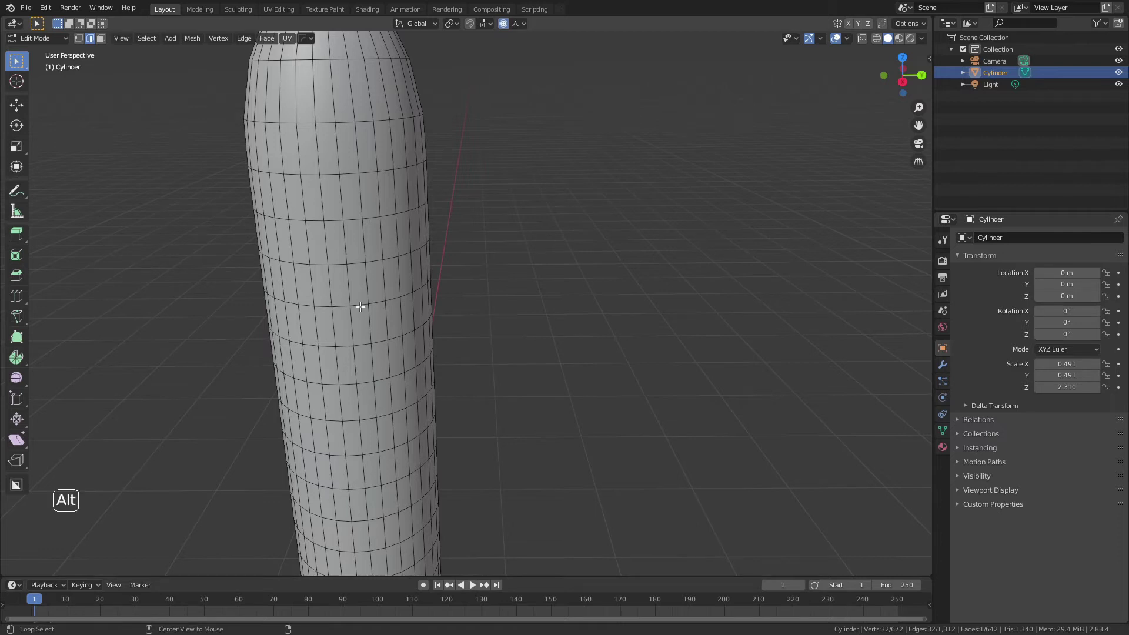
pyautogui.click(360, 301)
pyautogui.scroll(-3)
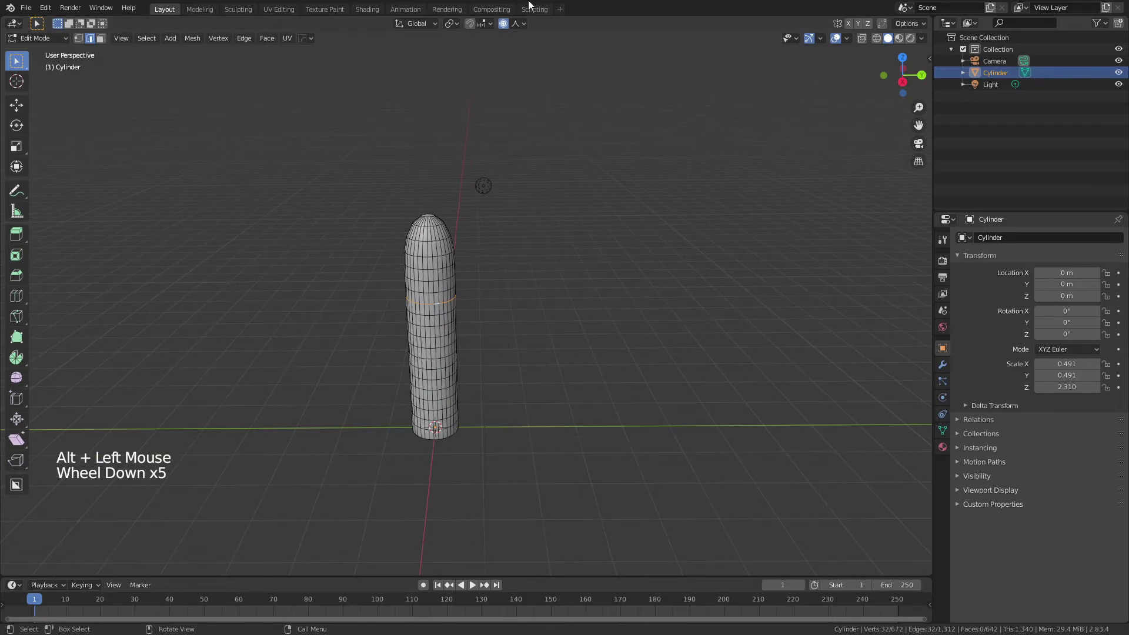
# Step: Push the middle loop sideways with proportional editing to give the tube a gentle bend
pyautogui.click(528, 27)
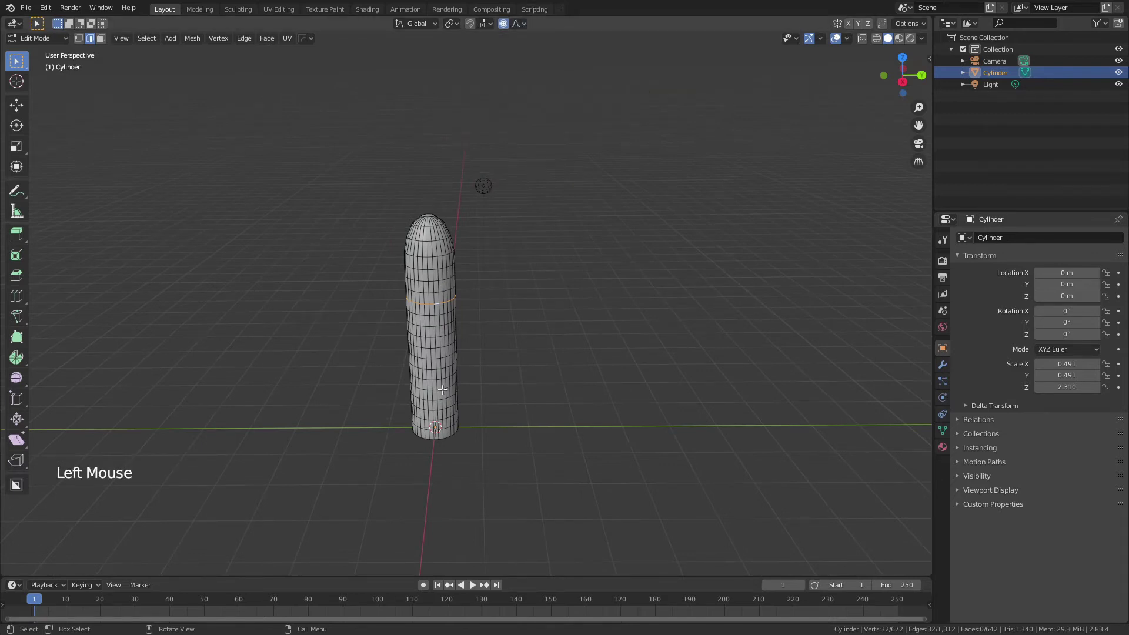
pyautogui.press('g')
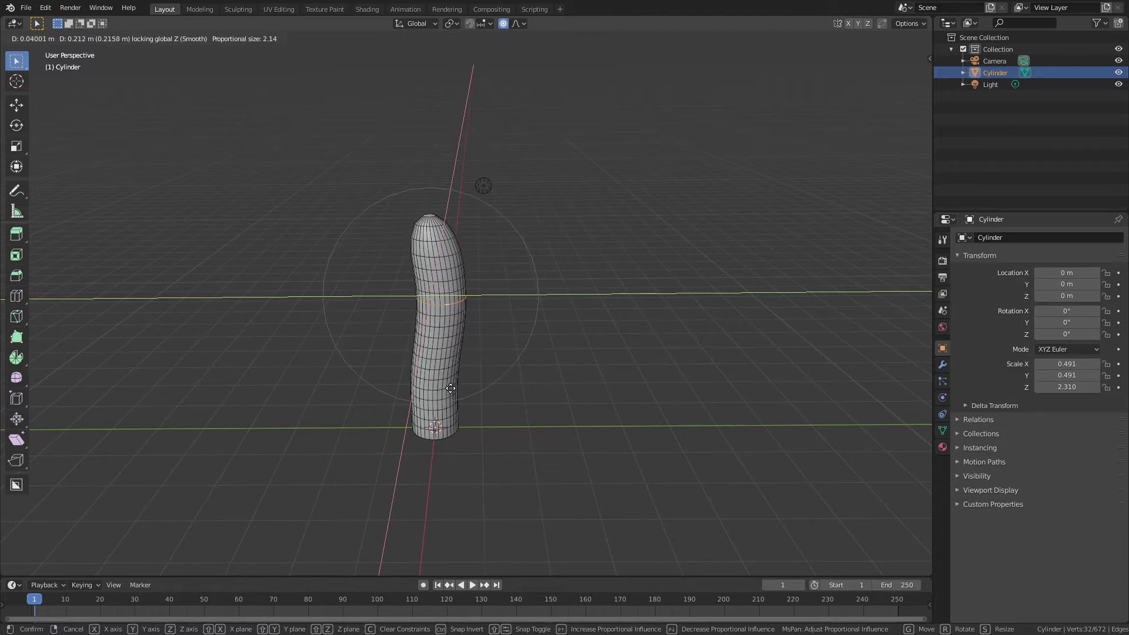
pyautogui.press('Tab')
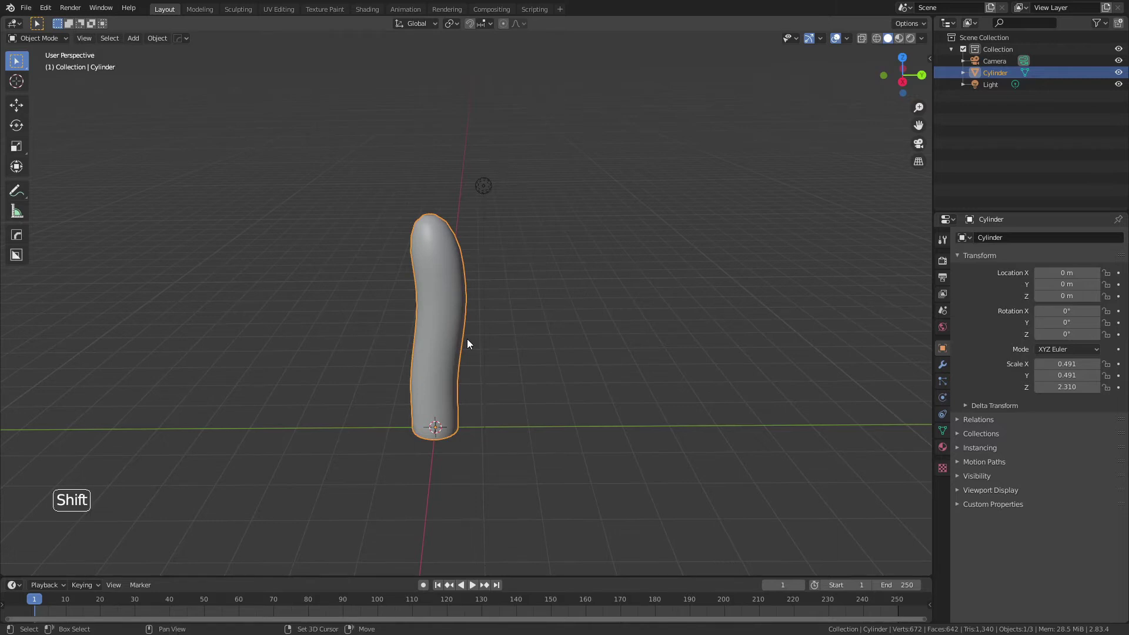
# Step: Duplicate the bent tube beside the original and reshape the copy's bend
pyautogui.press('shift+d')
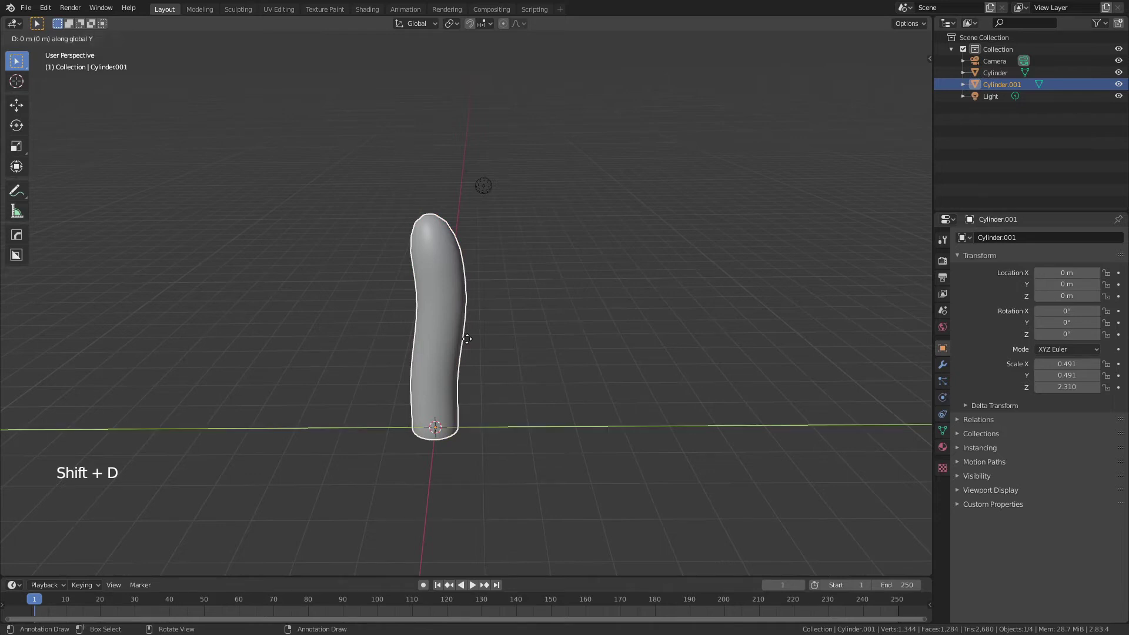
pyautogui.press('Tab')
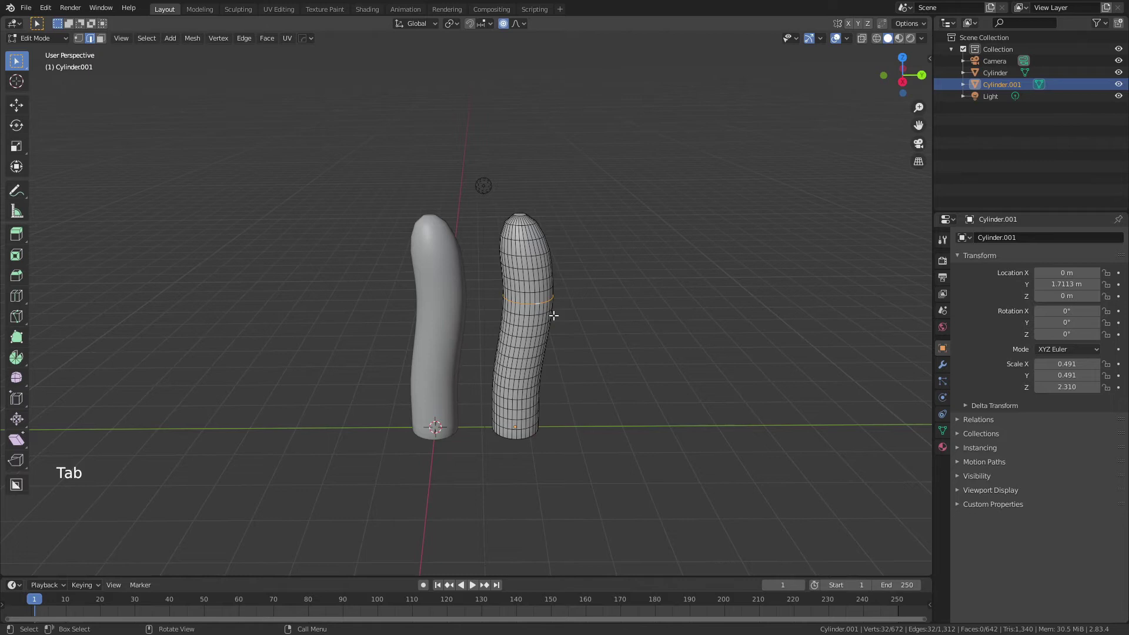
pyautogui.press('g')
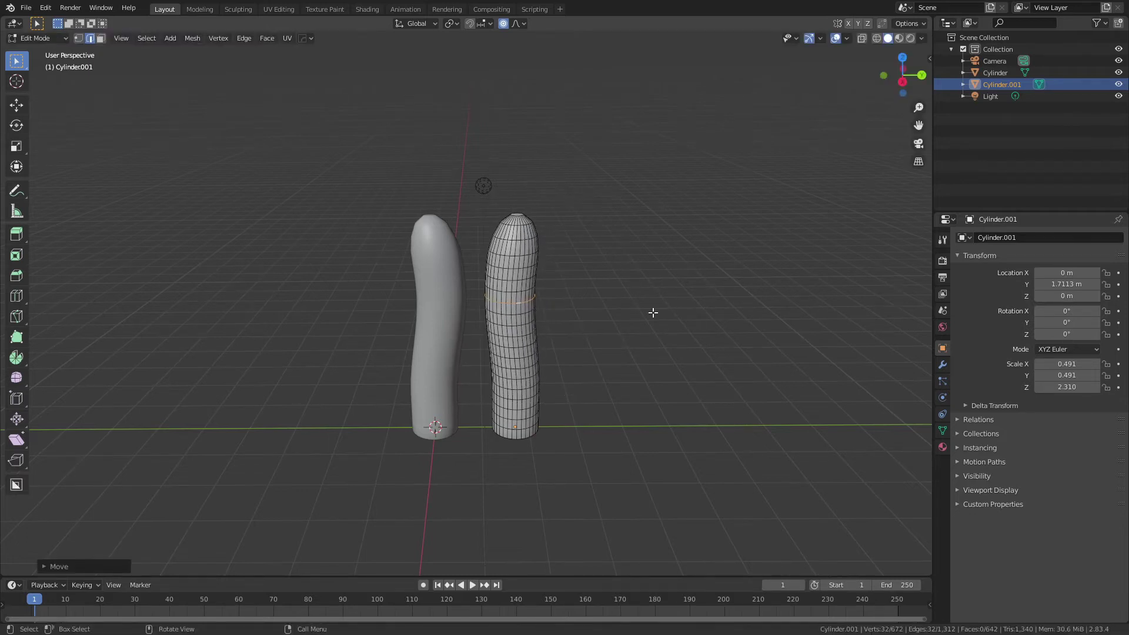
pyautogui.press('Tab')
# Step: Make third and fourth copies along the row and give the fourth its own bend
pyautogui.press('shift+d')
pyautogui.press('shift+d')
pyautogui.press('Tab')
pyautogui.click(726, 353)
pyautogui.press('g')
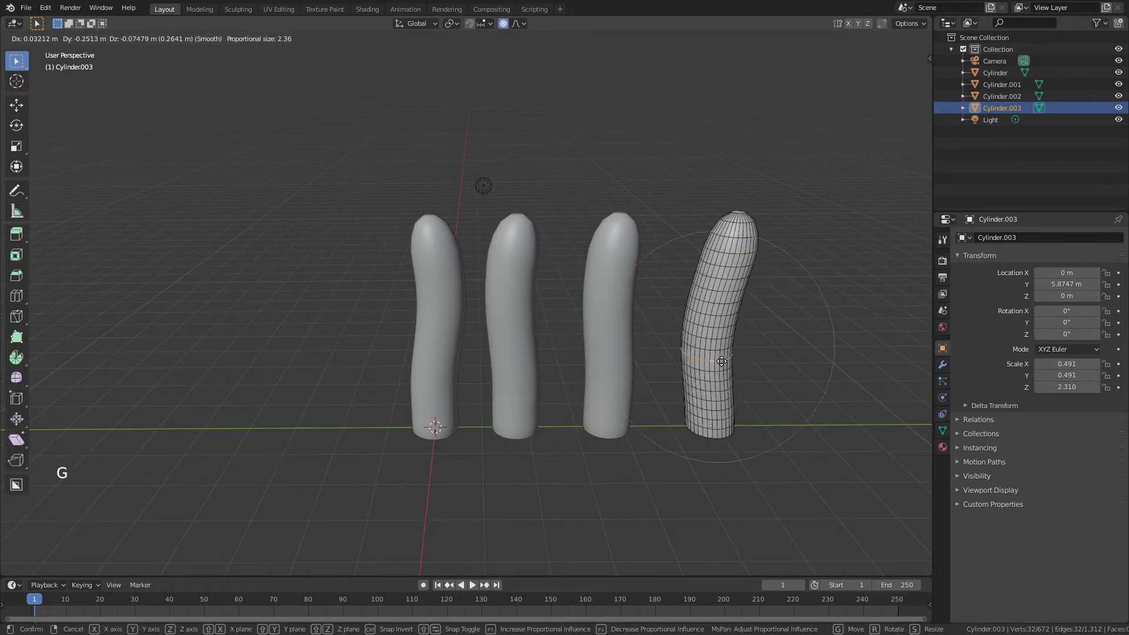
pyautogui.press('Tab')
pyautogui.click(609, 321)
pyautogui.press('Tab')
# Step: Reshape the third tube's middle so all four bends differ
pyautogui.click(607, 332)
pyautogui.press('g')
pyautogui.press('Tab')
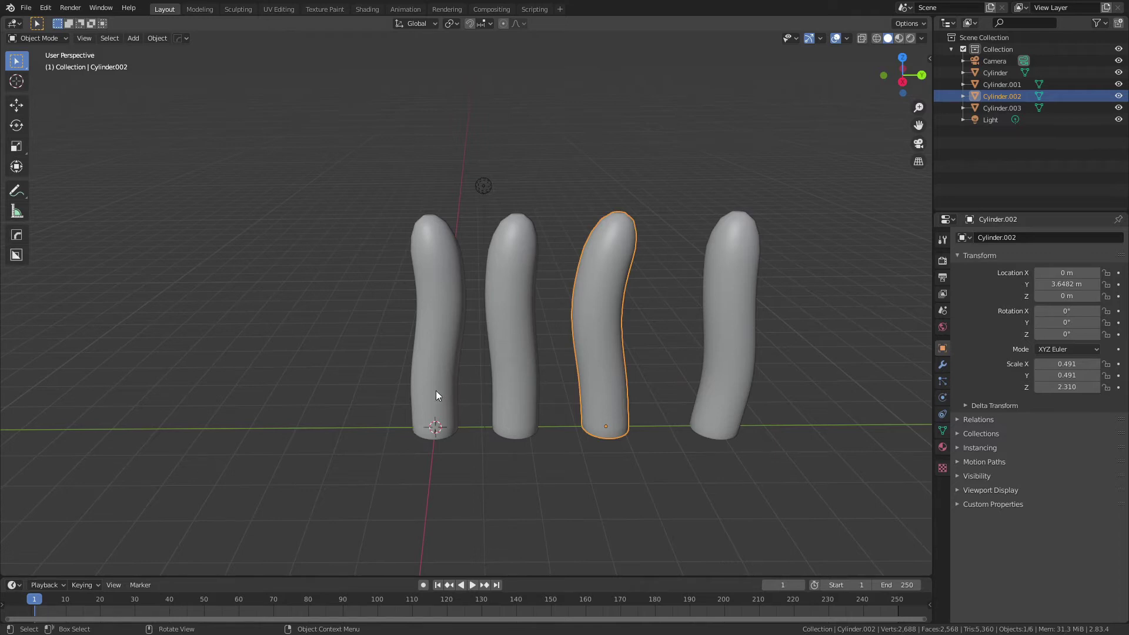
# Step: Widen the third tube's bottom edge loop into a flared base with proportional scaling
pyautogui.press('Tab')
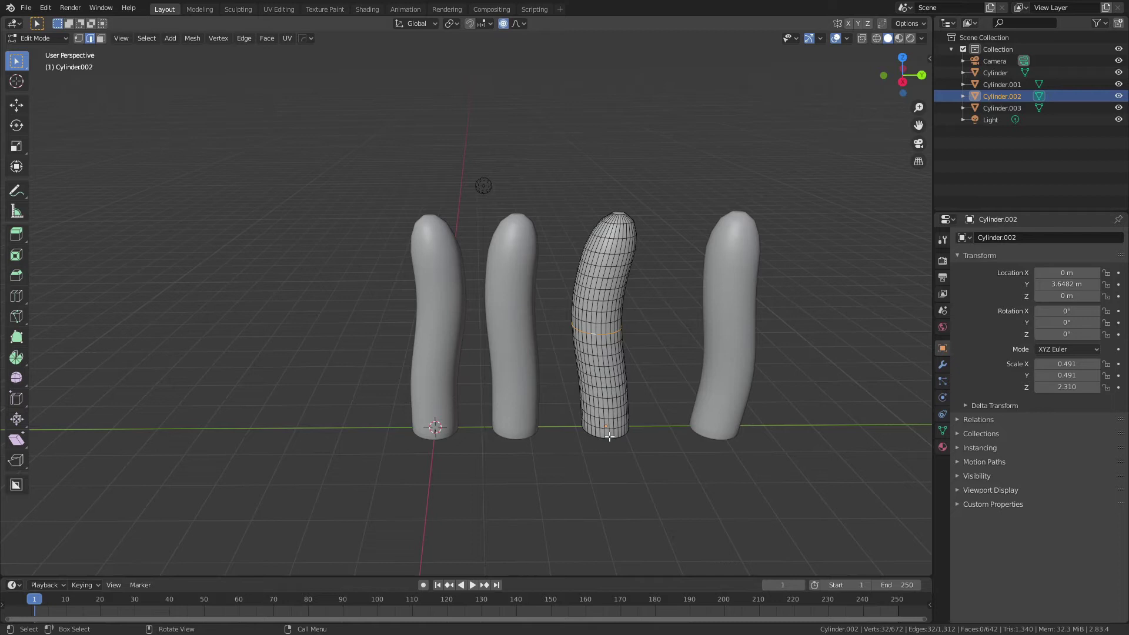
pyautogui.click(608, 435)
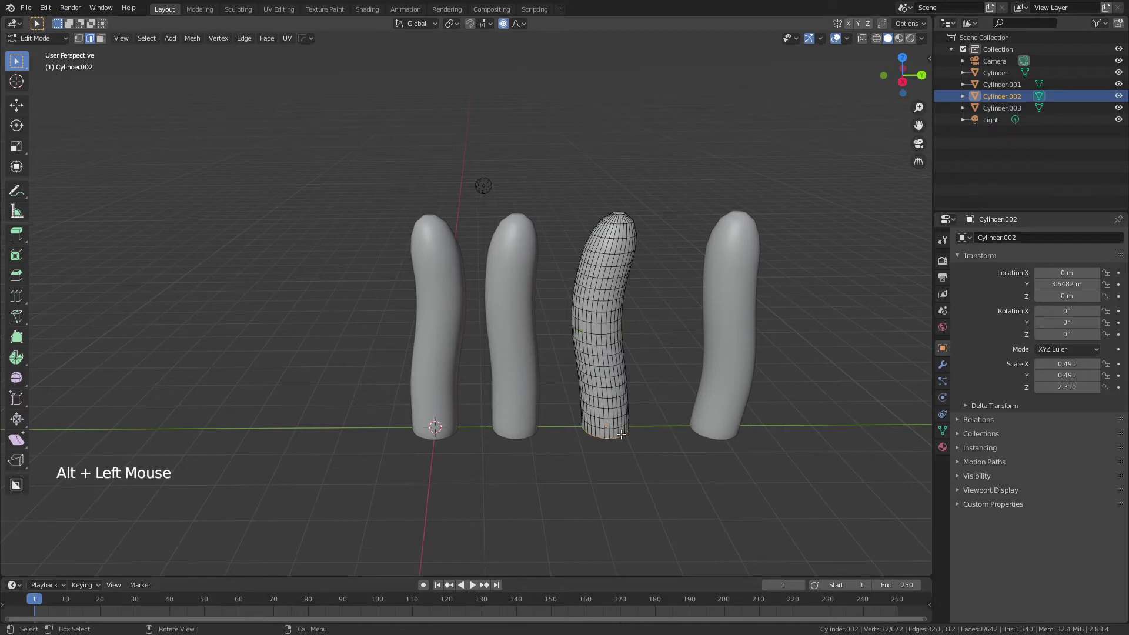
pyautogui.click(526, 29)
pyautogui.press('s')
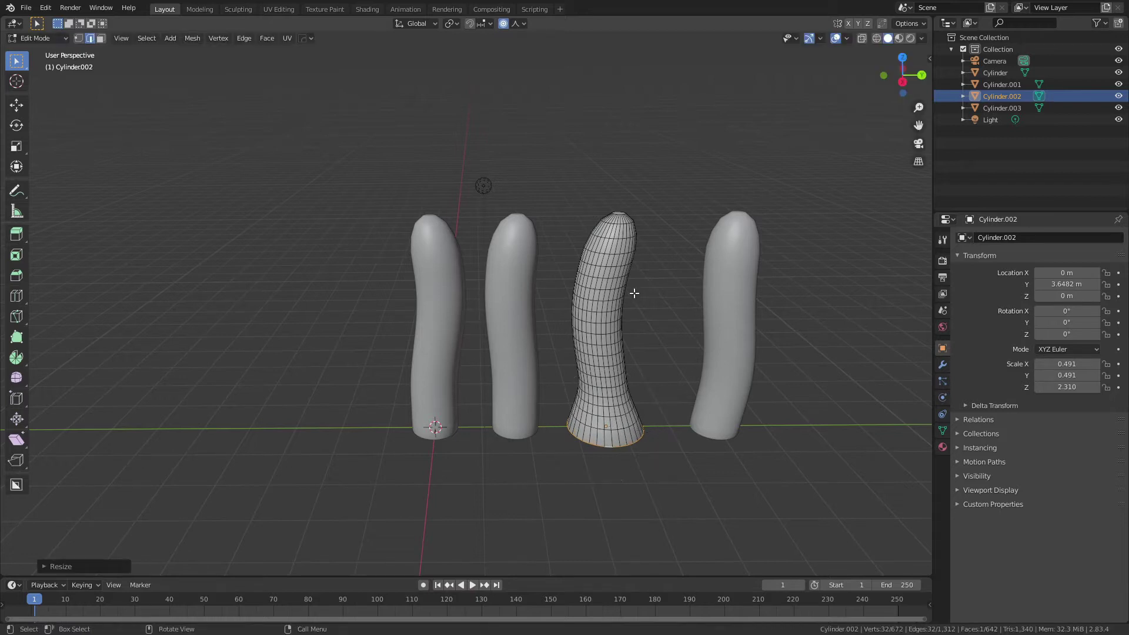
pyautogui.press('Tab')
# Step: Flare out the base of the next tube the same way
pyautogui.click(712, 408)
pyautogui.press('Tab')
pyautogui.press('2')
pyautogui.click(713, 435)
pyautogui.press('s')
pyautogui.press('"')
# Step: Flare out the base of the following tube
pyautogui.click(538, 415)
pyautogui.press('Tab')
pyautogui.click(524, 413)
pyautogui.press('Tab')
pyautogui.click(517, 436)
pyautogui.press('s')
# Step: Flare out the remaining tube's base so all four have trumpet-like bottoms
pyautogui.click(453, 403)
pyautogui.press('Tab')
pyautogui.click(445, 434)
pyautogui.press('s')
pyautogui.press('Tab')
pyautogui.scroll(-3)
pyautogui.click(694, 440)
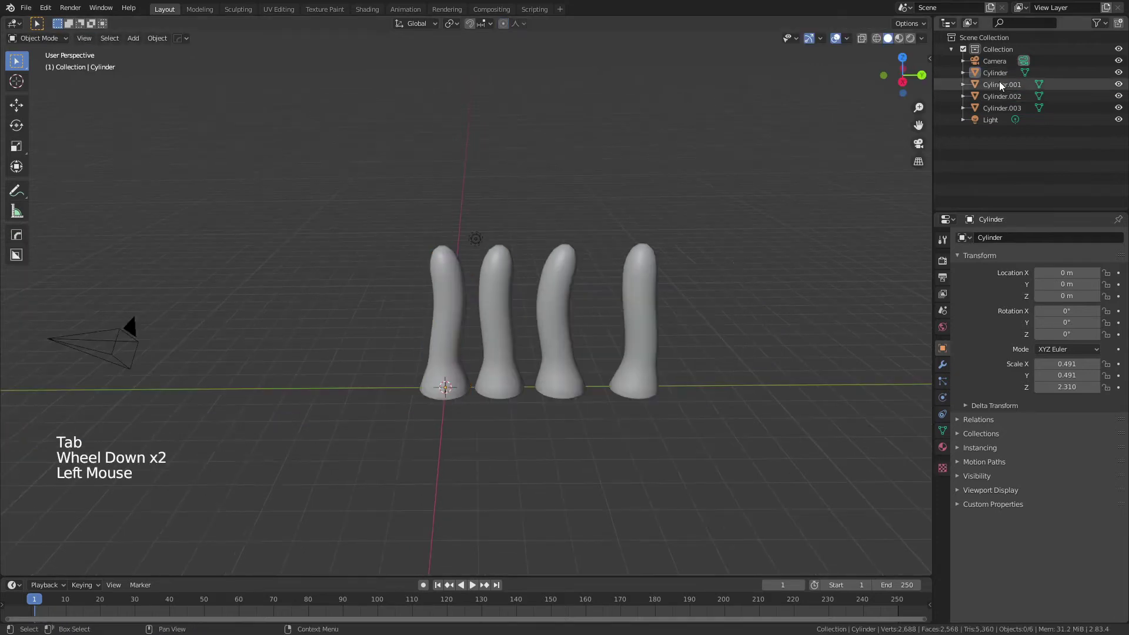
# Step: Select all four Microvilli objects together
pyautogui.click(1004, 77)
pyautogui.click(1006, 117)
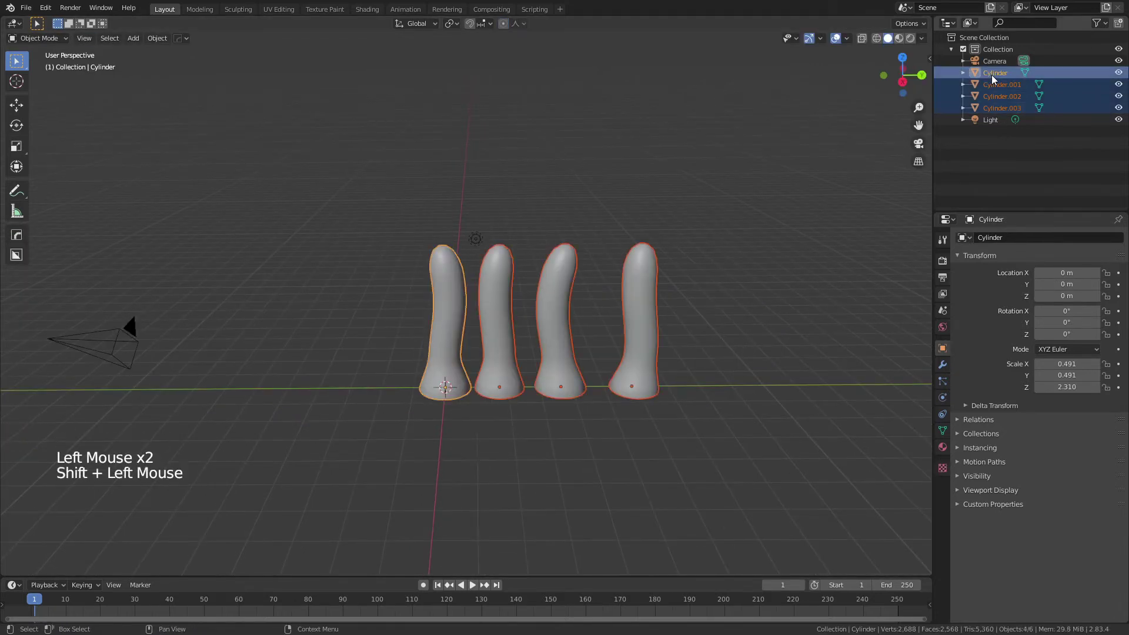
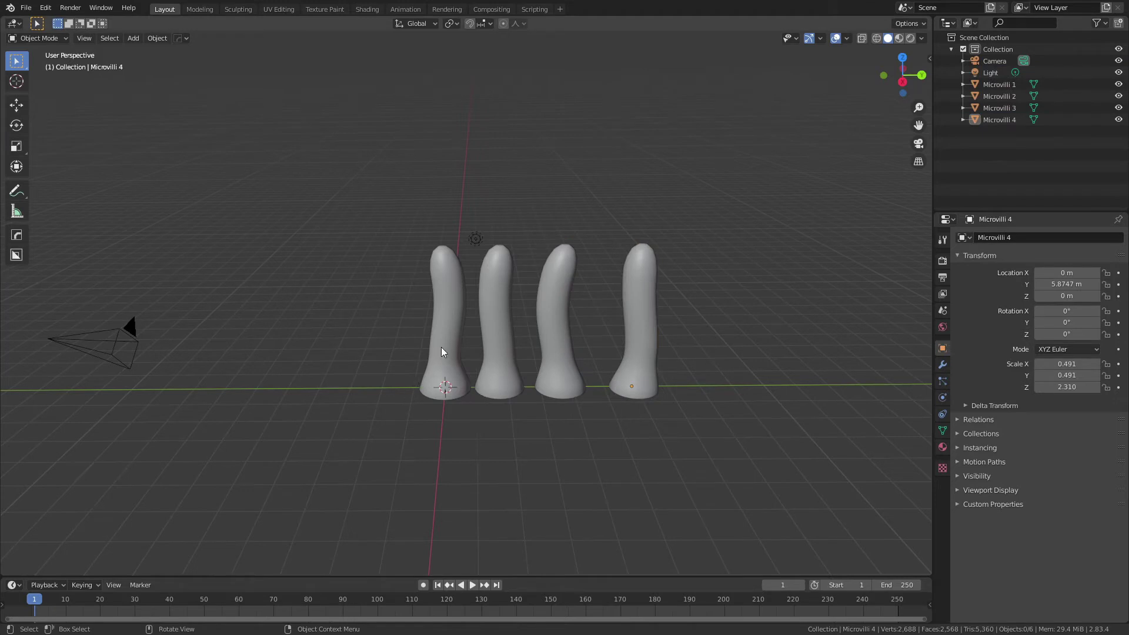
pyautogui.click(444, 351)
pyautogui.click(501, 349)
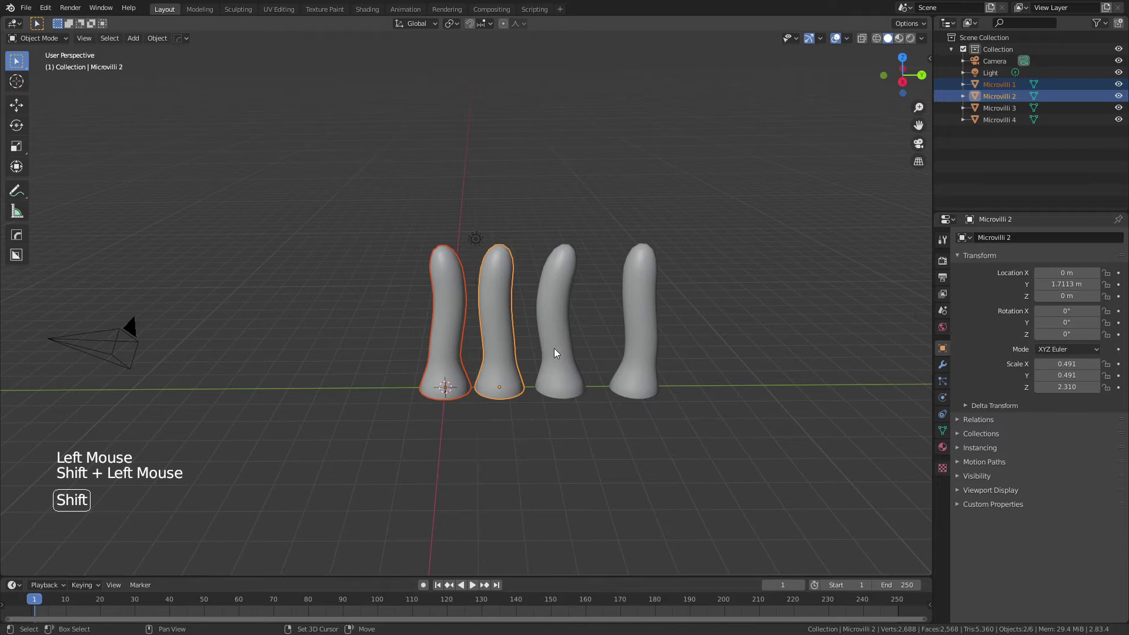
pyautogui.doubleClick(634, 352)
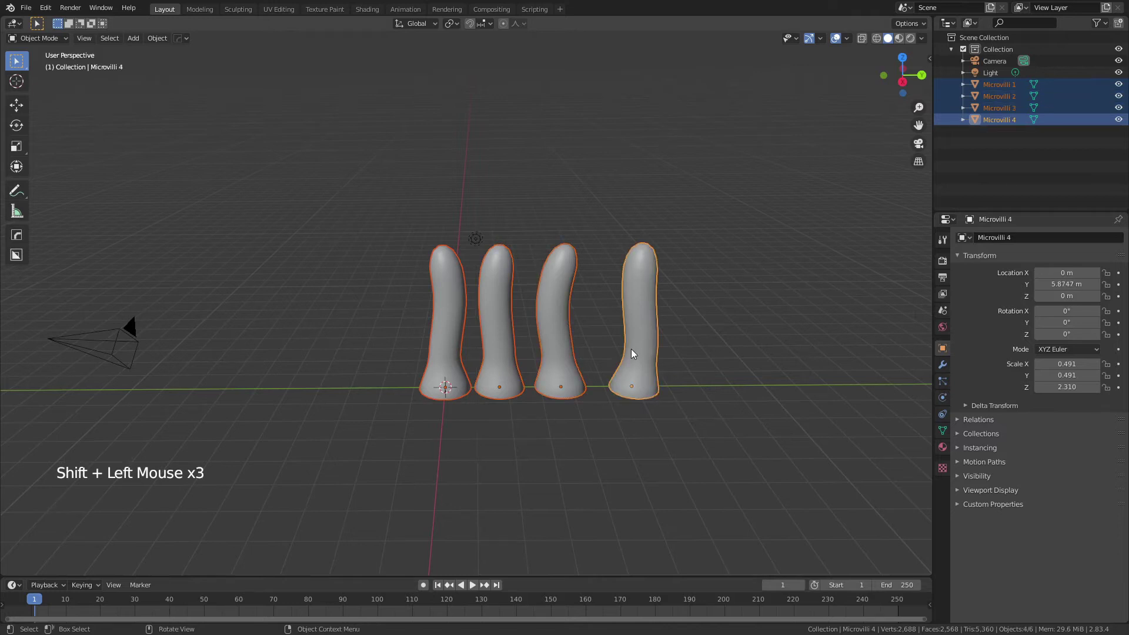
# Step: Move them into a new collection named Villi and hide it from the viewport
pyautogui.press('m')
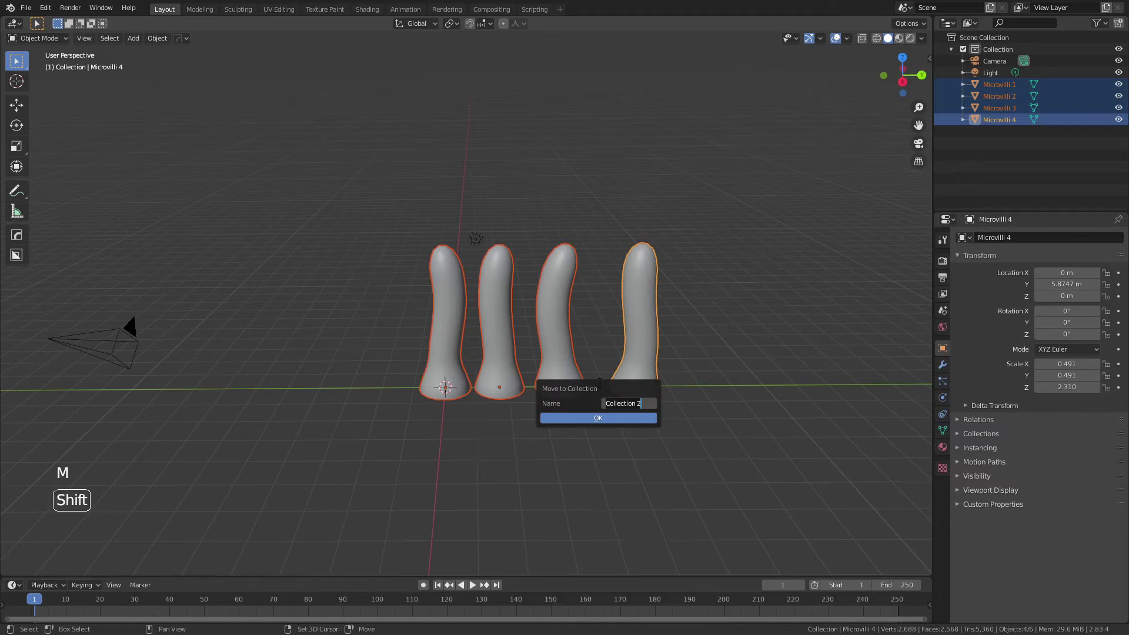
pyautogui.press('l')
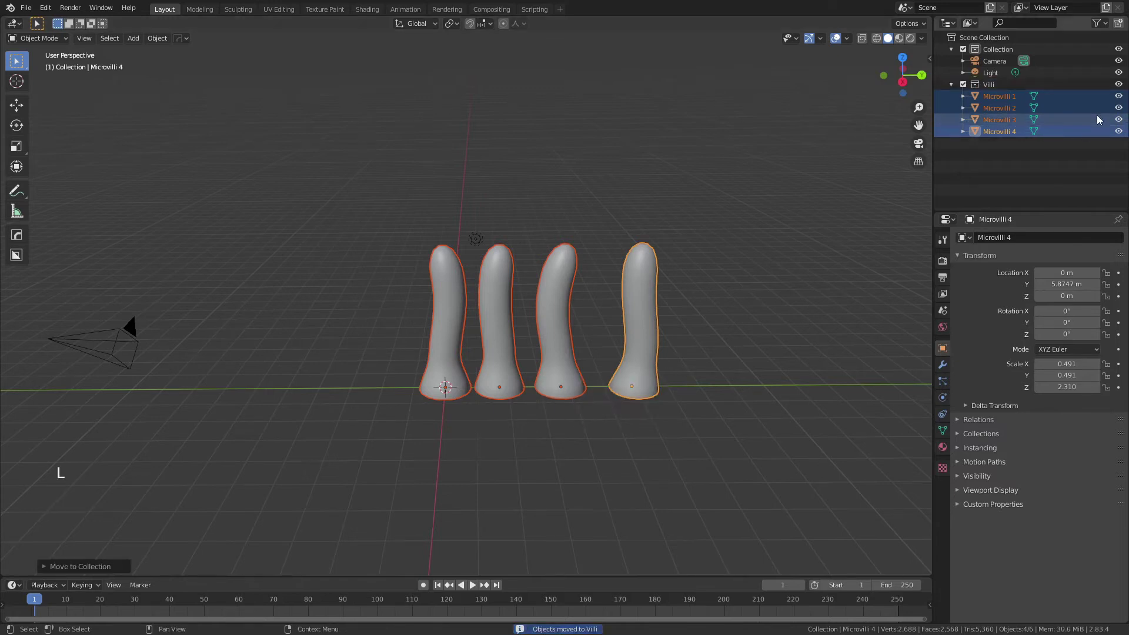
pyautogui.click(762, 277)
pyautogui.click(1123, 85)
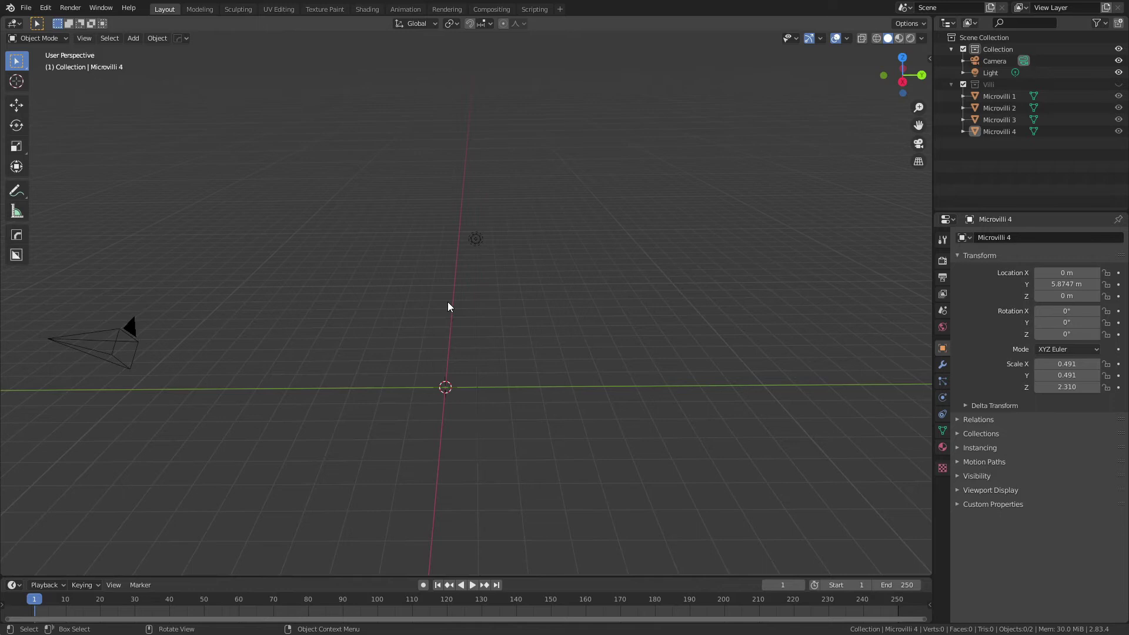
# Step: Add a cylinder at the origin and raise its vertex count to 128 in the operator panel
pyautogui.press('shift+a')
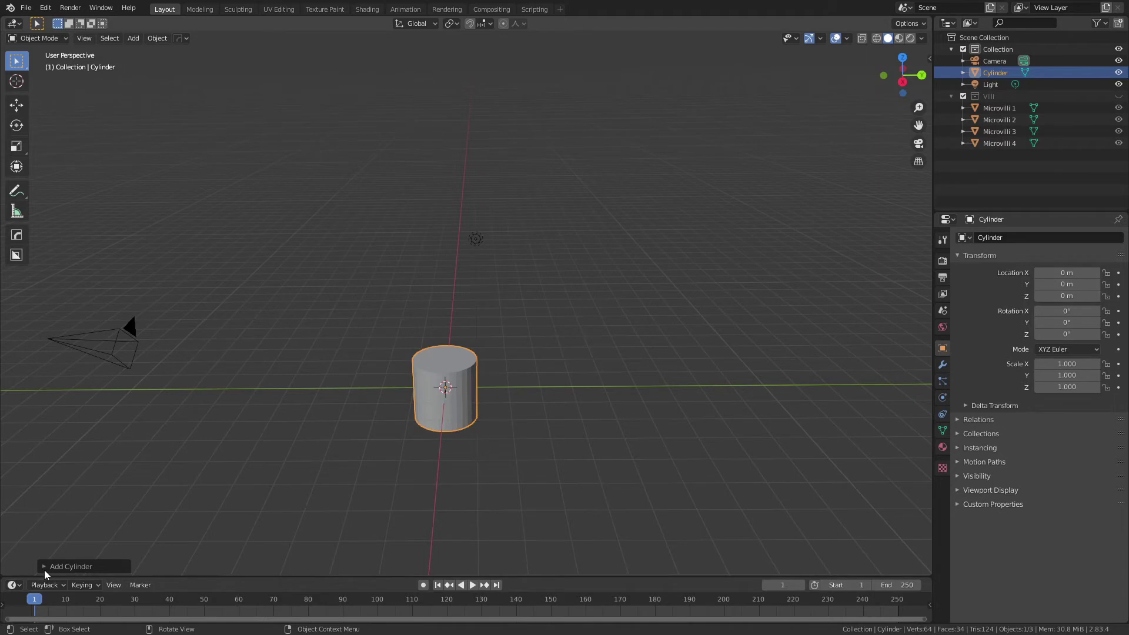
pyautogui.click(48, 570)
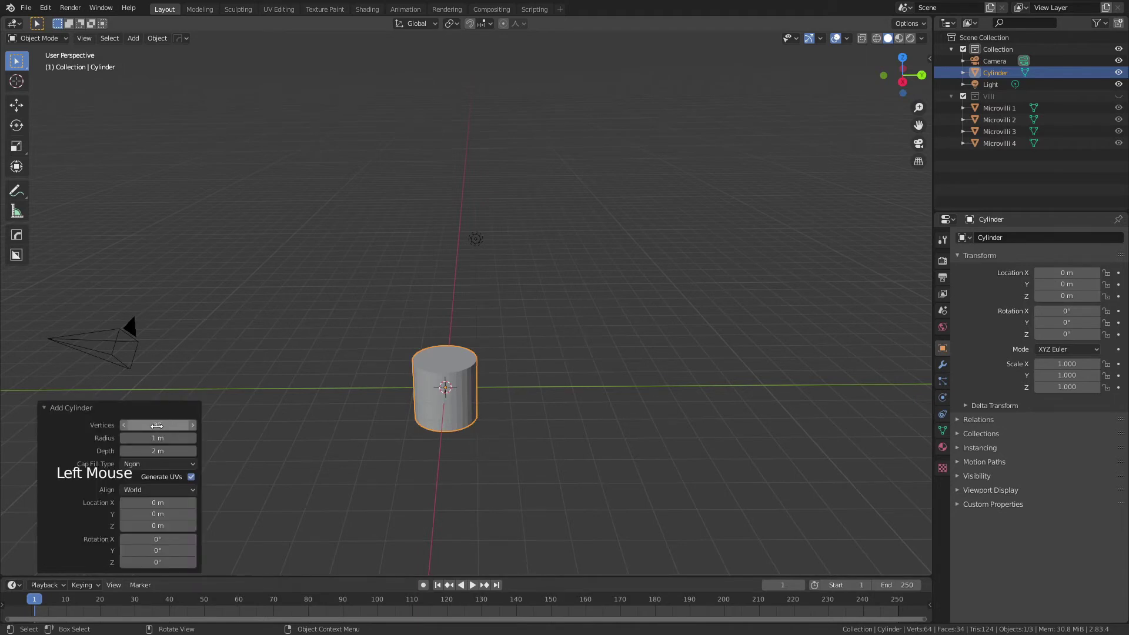
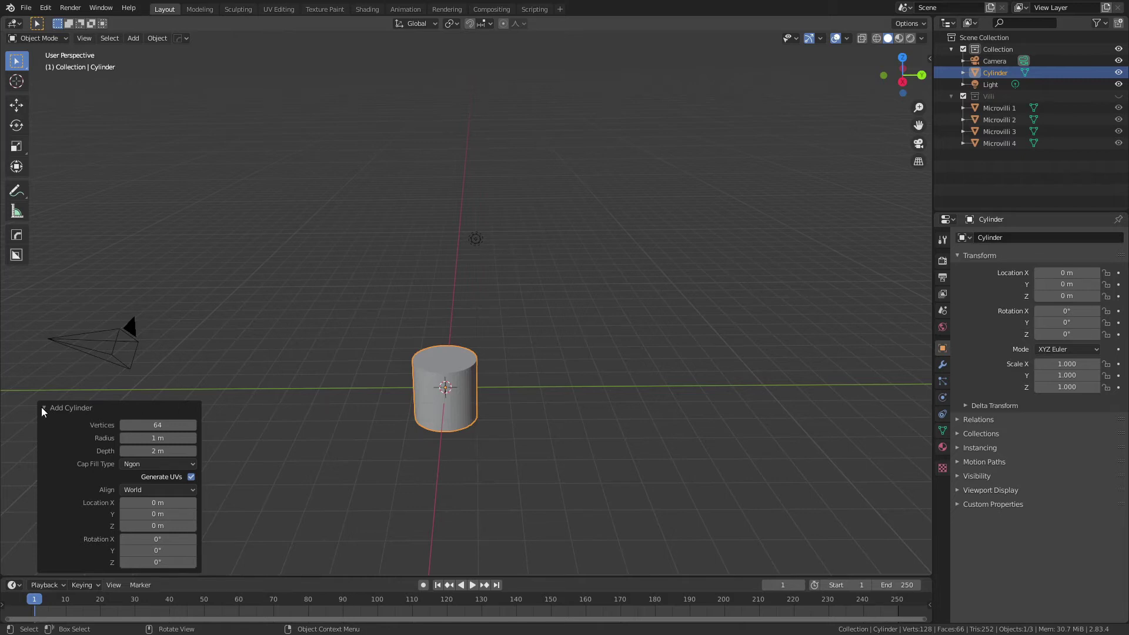
pyautogui.click(45, 412)
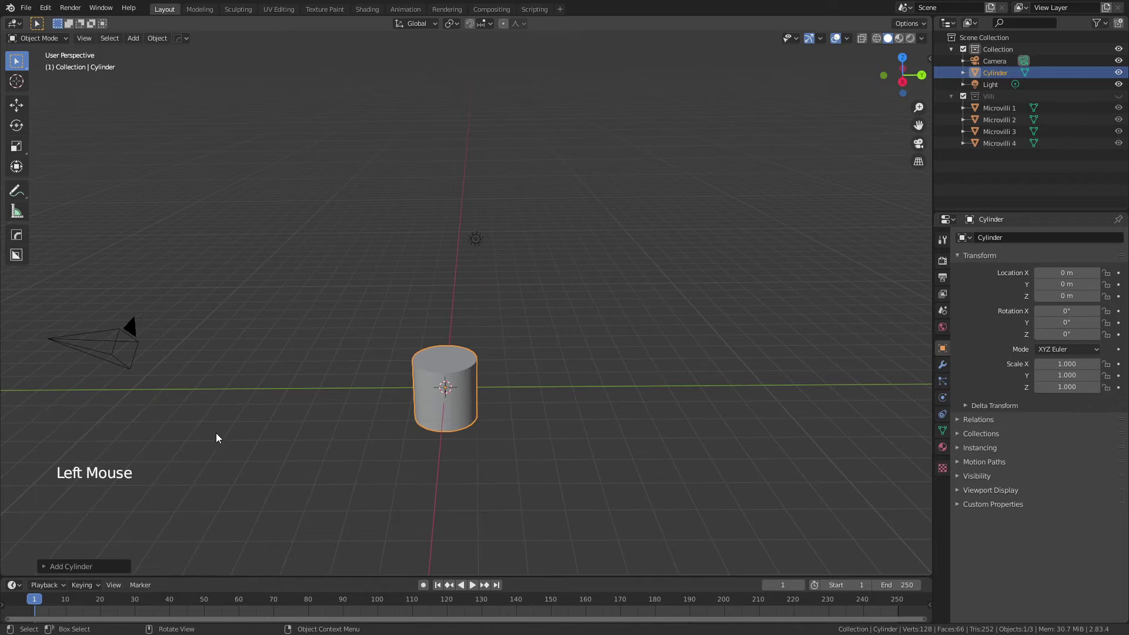
# Step: In front view, loop-cut the cylinder's height with 20 evenly spaced edge loops
pyautogui.press('KP_1')
pyautogui.scroll(3)
pyautogui.middleClick(532, 287)
pyautogui.press('Tab')
pyautogui.press('ctrl+r')
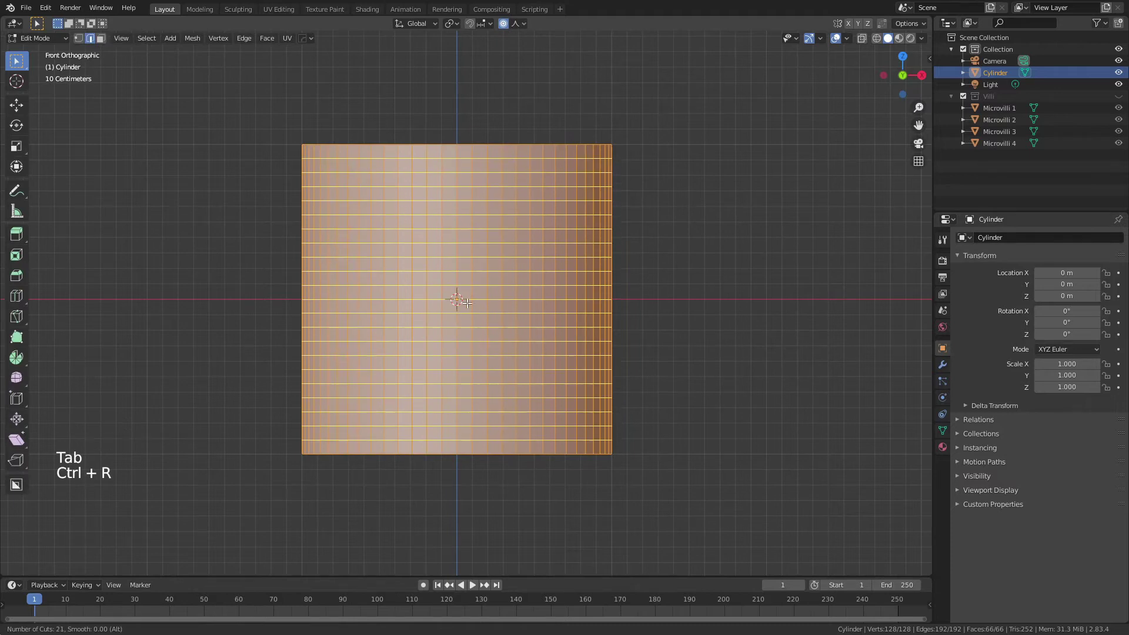
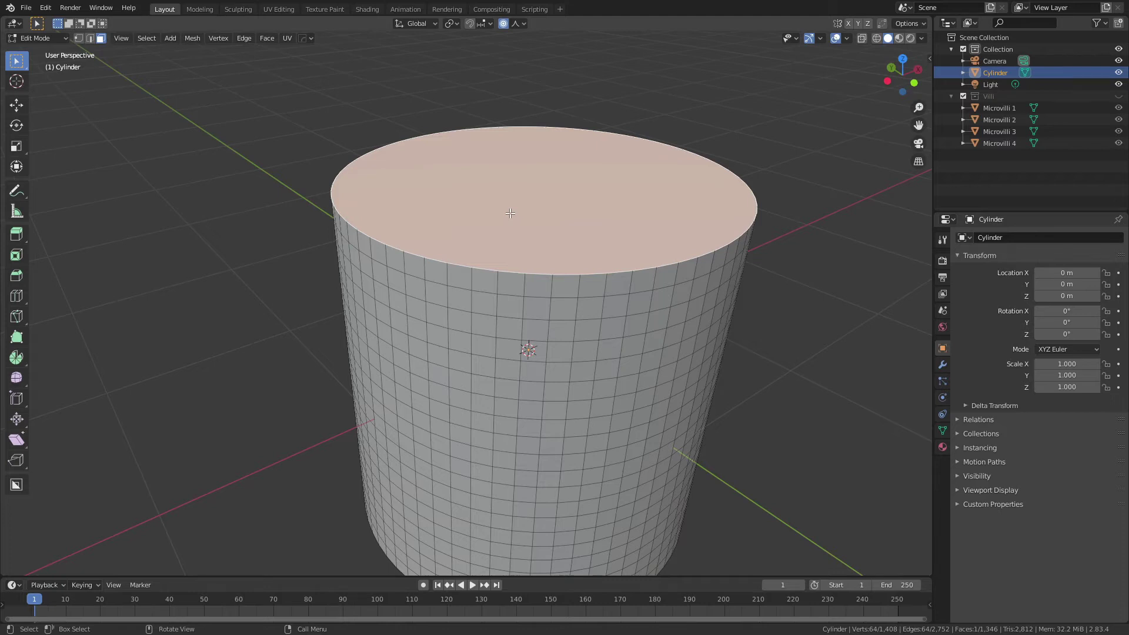
# Step: Delete the top and bottom cap faces to leave an open tube
pyautogui.press('x')
pyautogui.middleClick(543, 294)
pyautogui.click(517, 338)
pyautogui.press('x')
pyautogui.press('Tab')
# Step: Rotate the tube 90° about X to lie on its side and apply the rotation
pyautogui.middleClick(541, 381)
pyautogui.scroll(-3)
pyautogui.scroll(-3)
pyautogui.press('r')
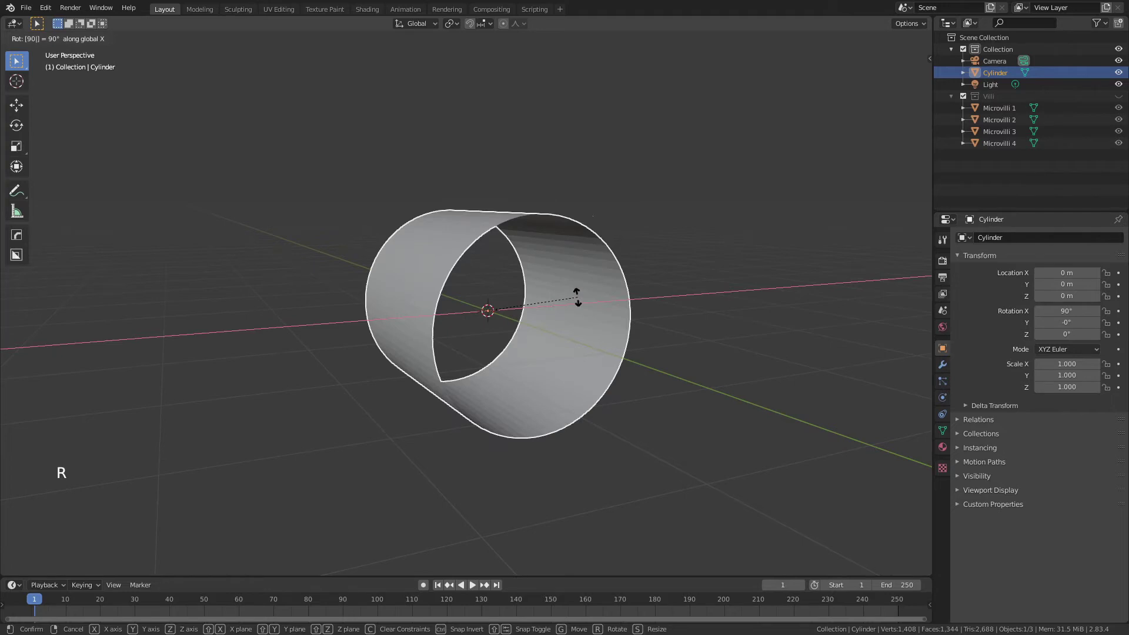
pyautogui.middleClick(690, 334)
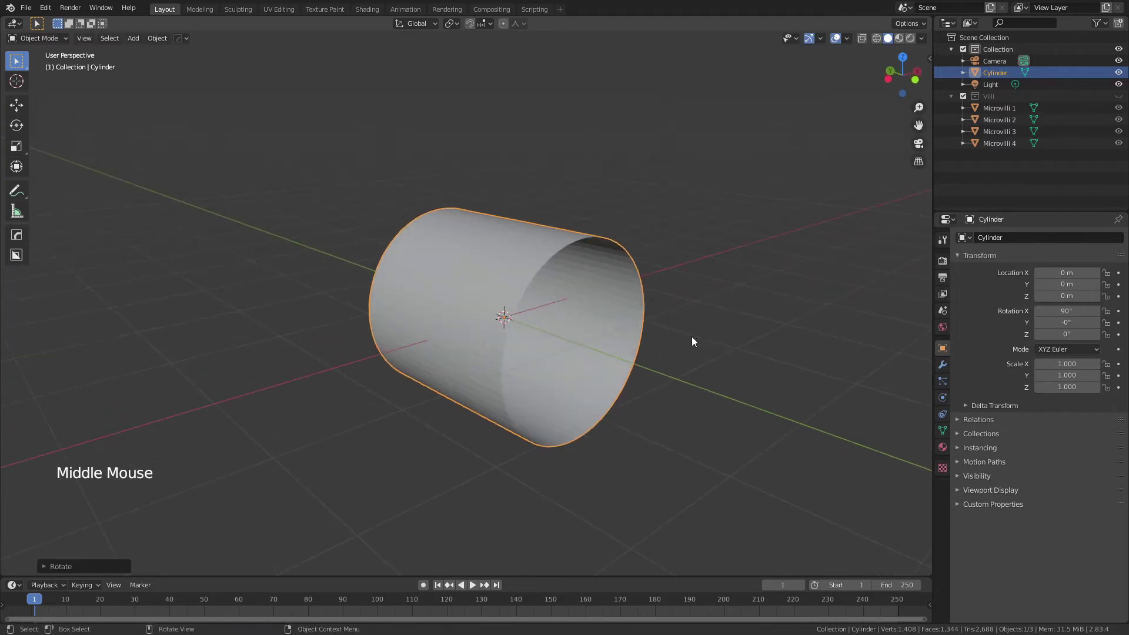
pyautogui.press('ctrl+a')
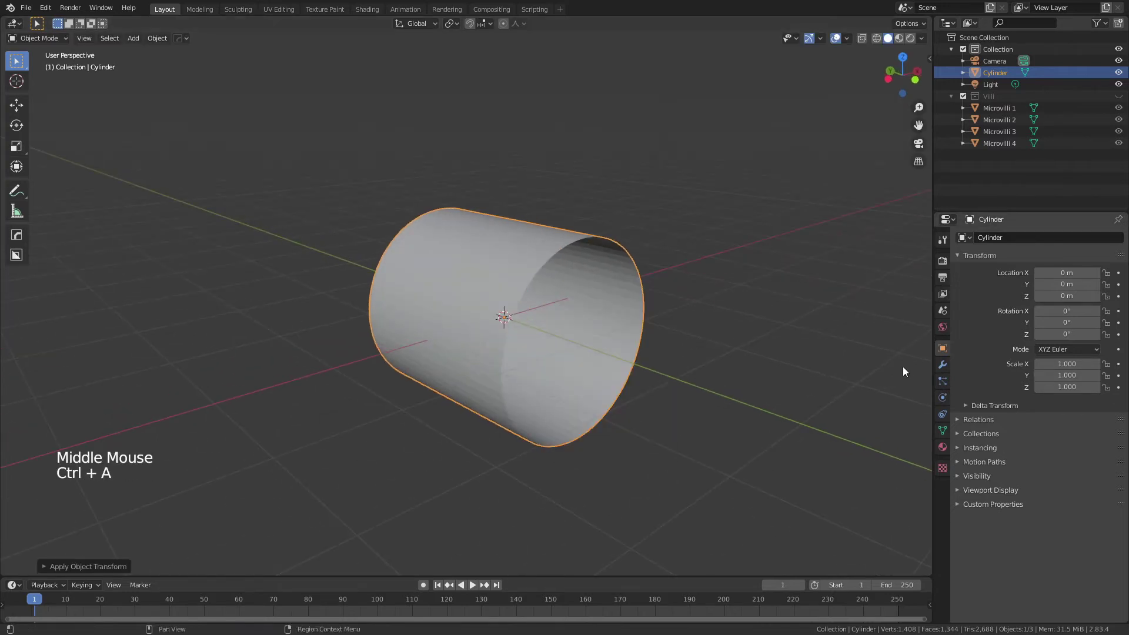
# Step: Add an Array modifier with Relative Offset Y 1, Merge on and Count 3 for one long tube
pyautogui.click(949, 371)
pyautogui.click(1022, 245)
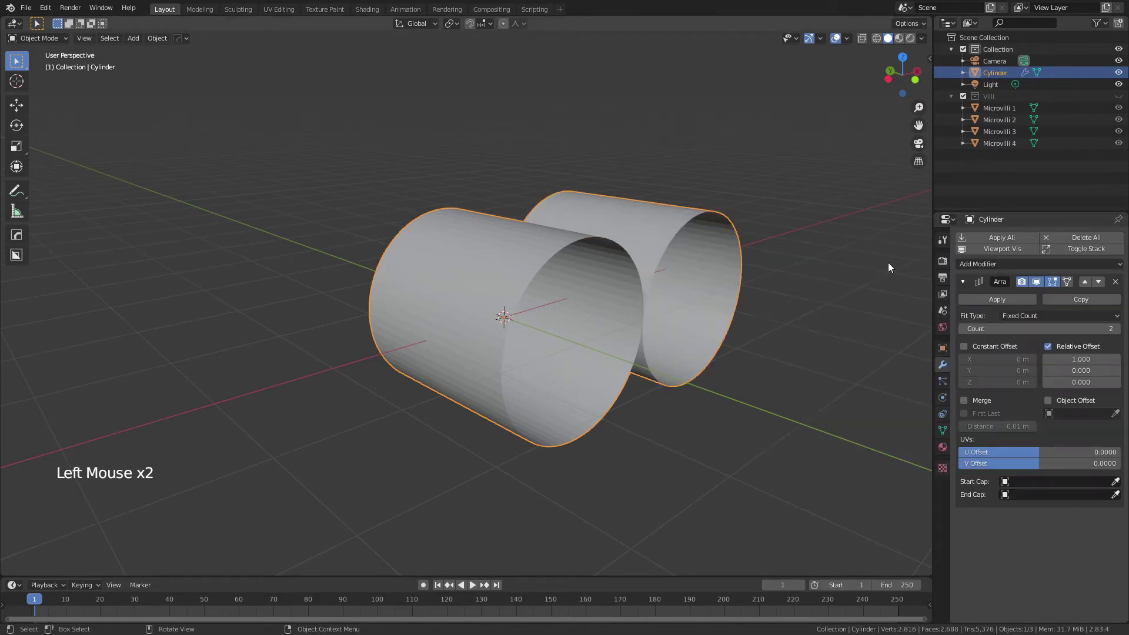
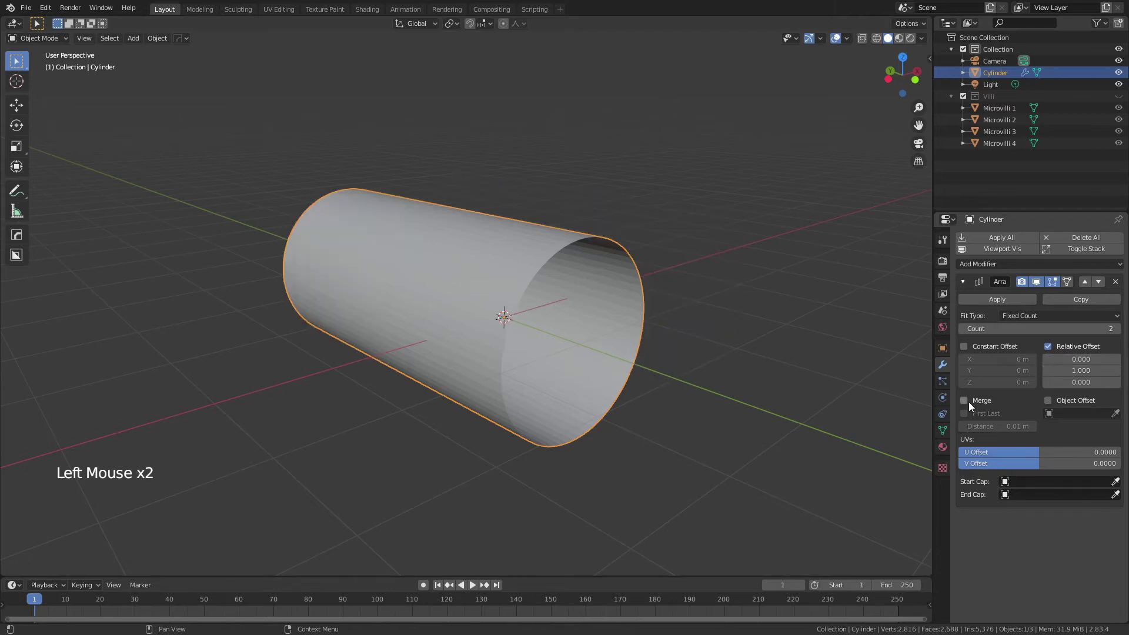
pyautogui.click(969, 408)
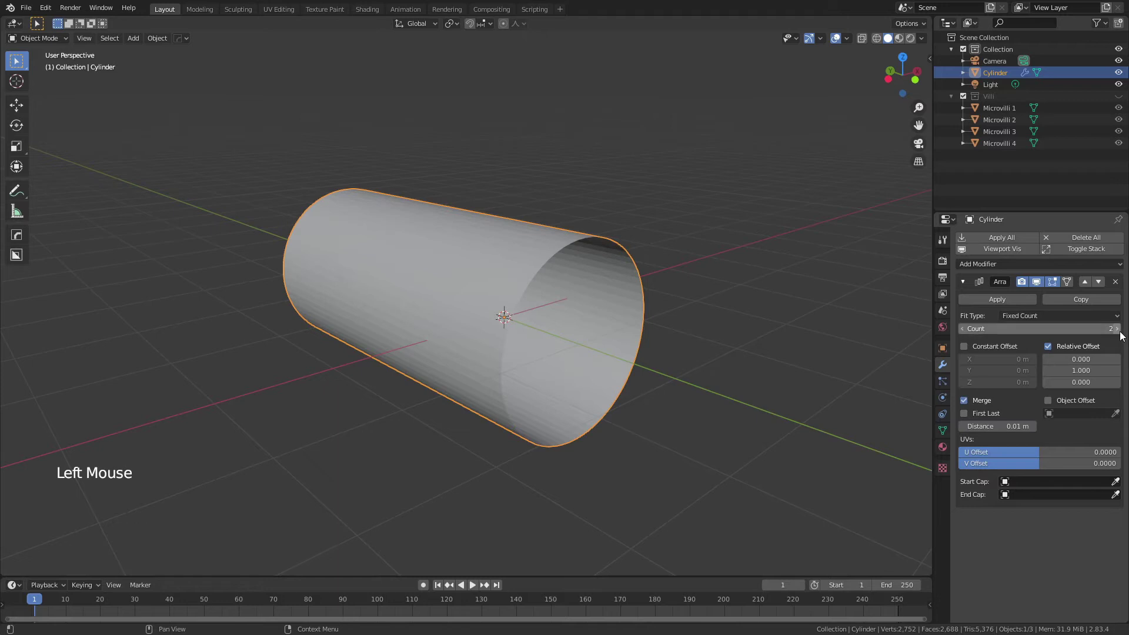
pyautogui.click(1125, 333)
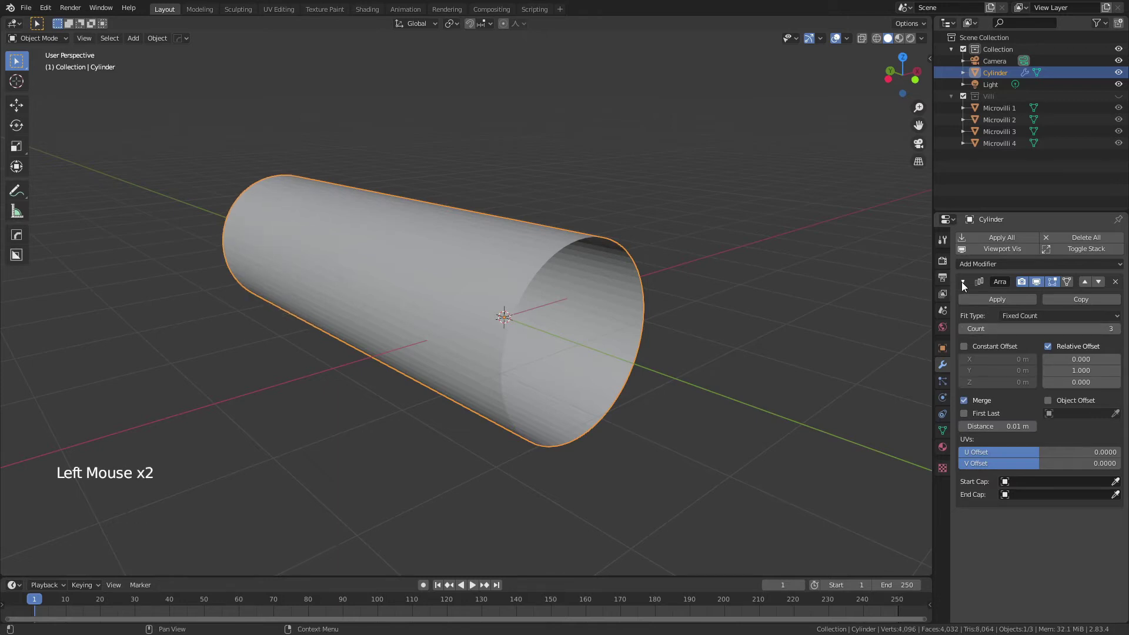
pyautogui.click(965, 285)
pyautogui.middleClick(370, 310)
pyautogui.click(742, 308)
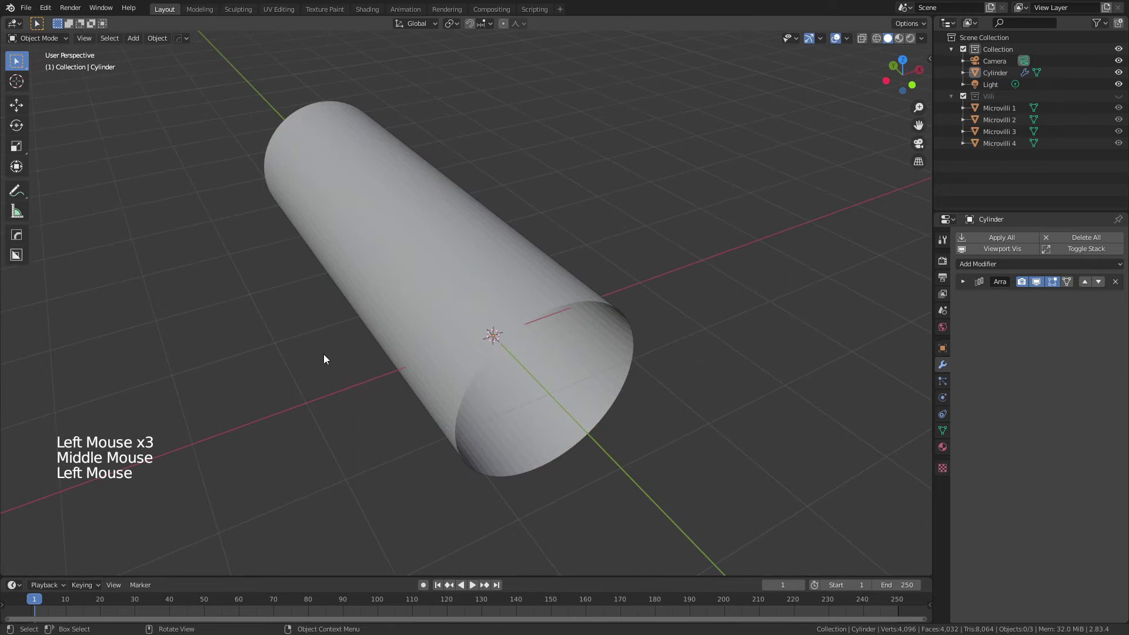
# Step: Add a Bezier curve at the tube's end and rotate it -90 degrees about Z in top view
pyautogui.press('shift+a')
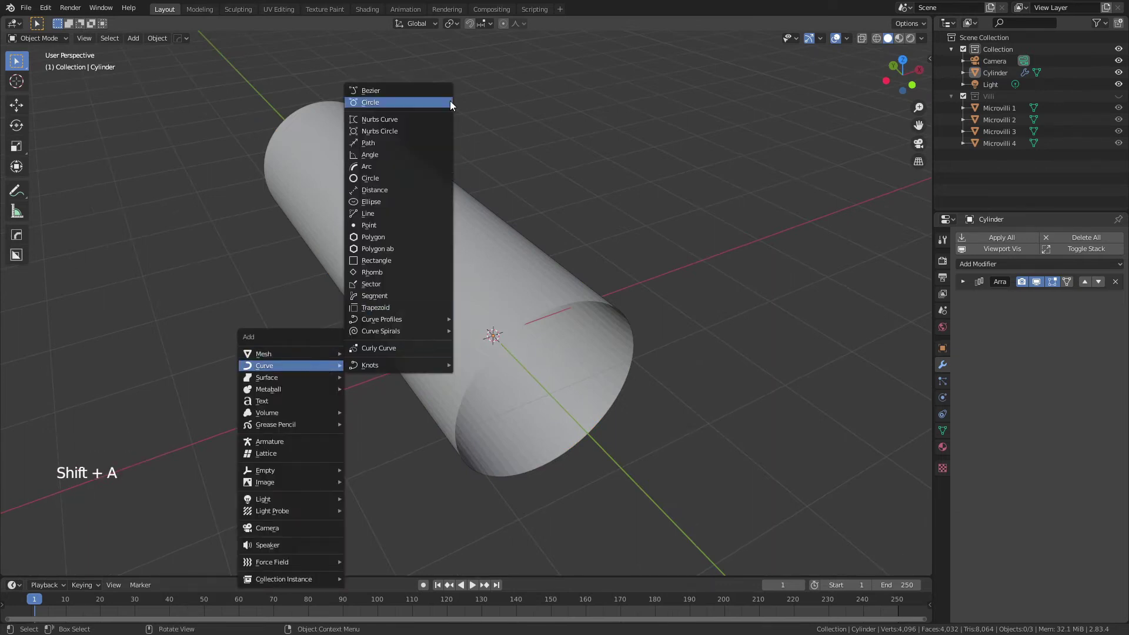
pyautogui.press('KP_7')
pyautogui.scroll(-3)
pyautogui.press('z')
pyautogui.scroll(3)
pyautogui.scroll(-3)
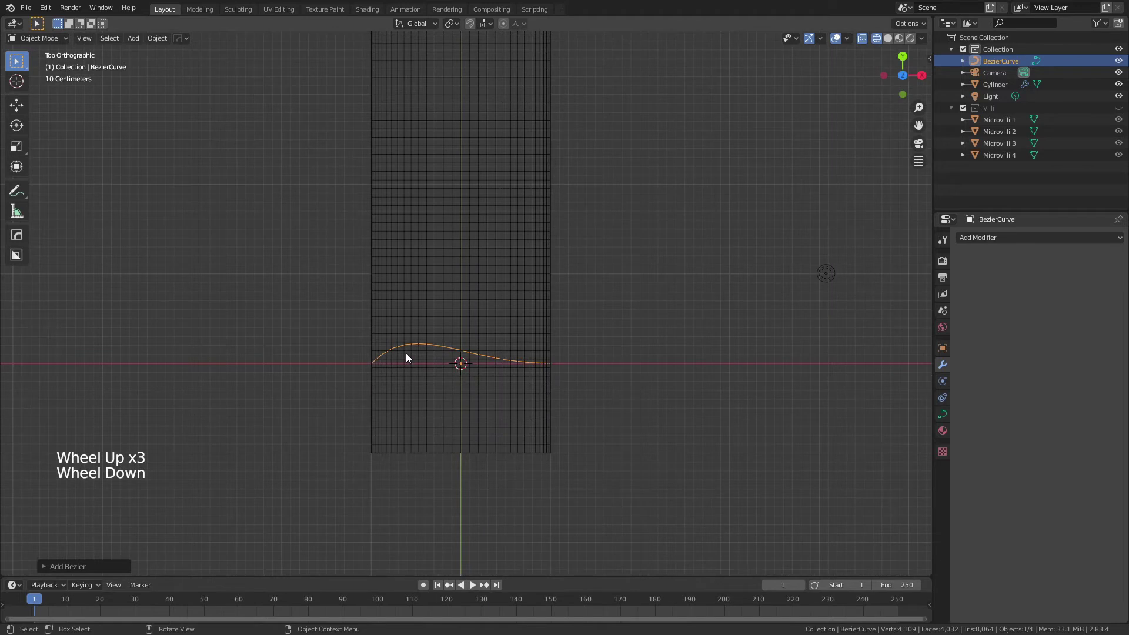
pyautogui.press('r')
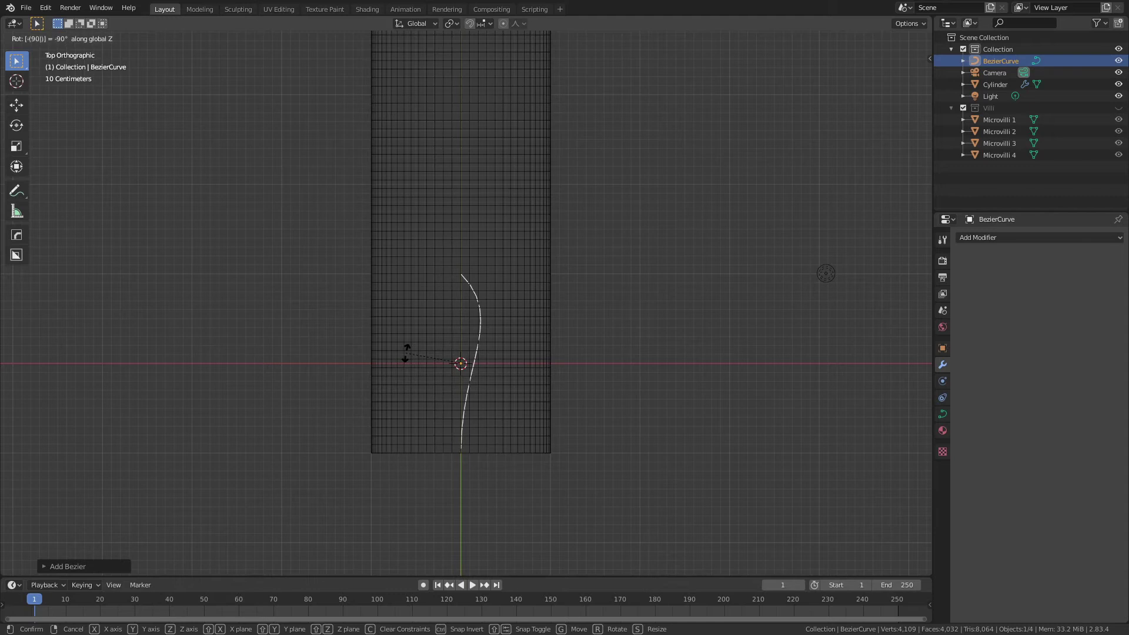
# Step: Drag the curve's far control point so it sweeps off to one side in an arc
pyautogui.press('Tab')
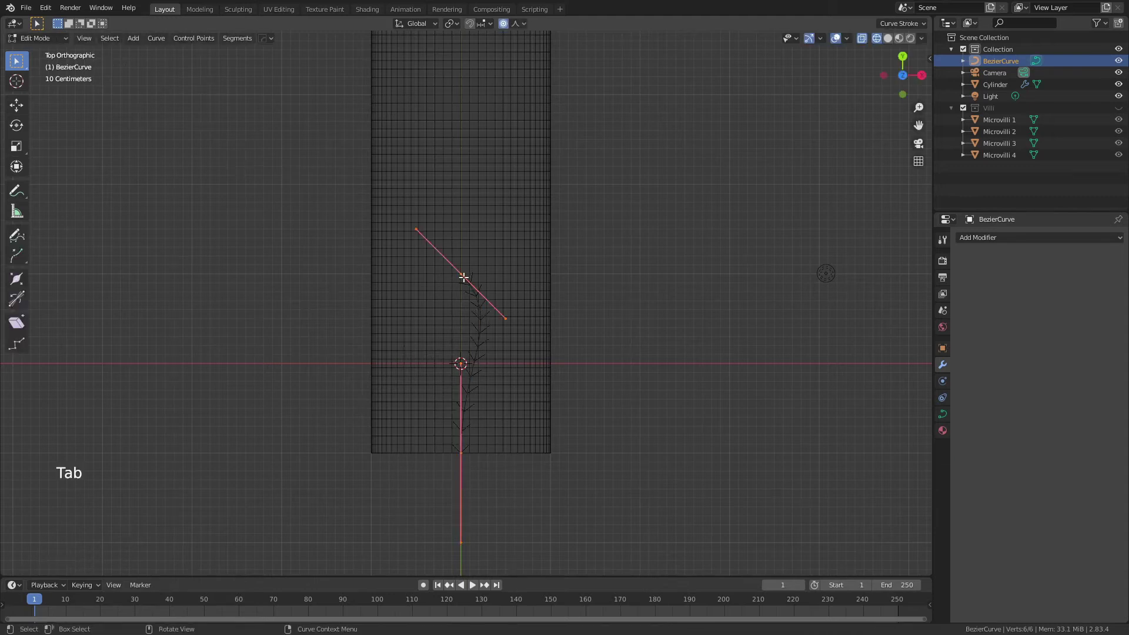
pyautogui.click(460, 270)
pyautogui.scroll(-3)
pyautogui.scroll(3)
pyautogui.press('g')
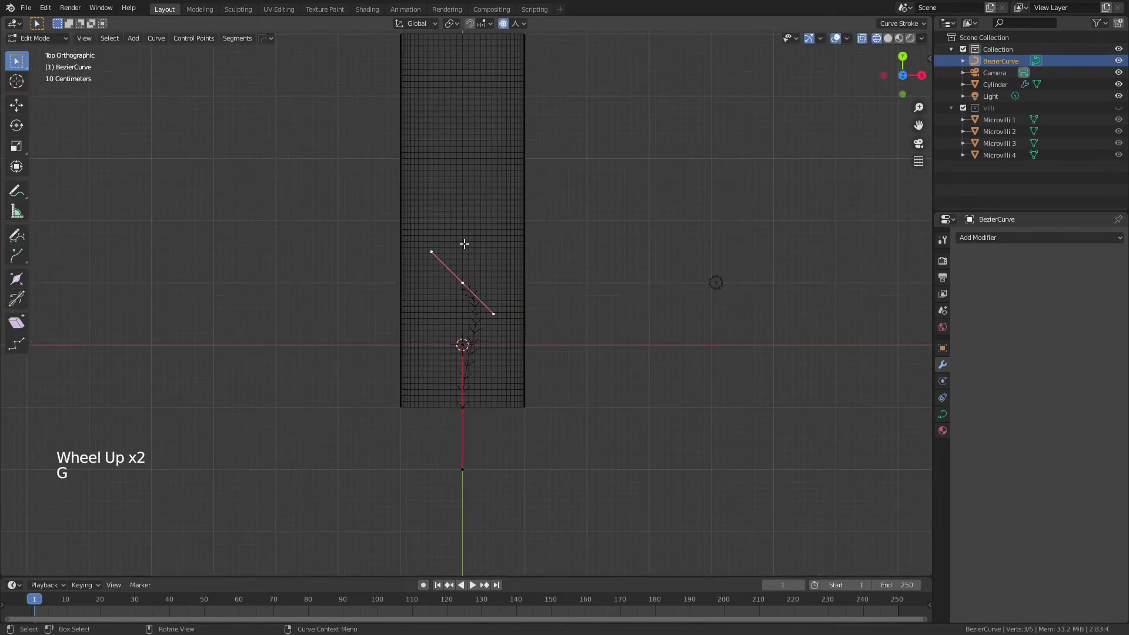
pyautogui.press('o')
pyautogui.press('g')
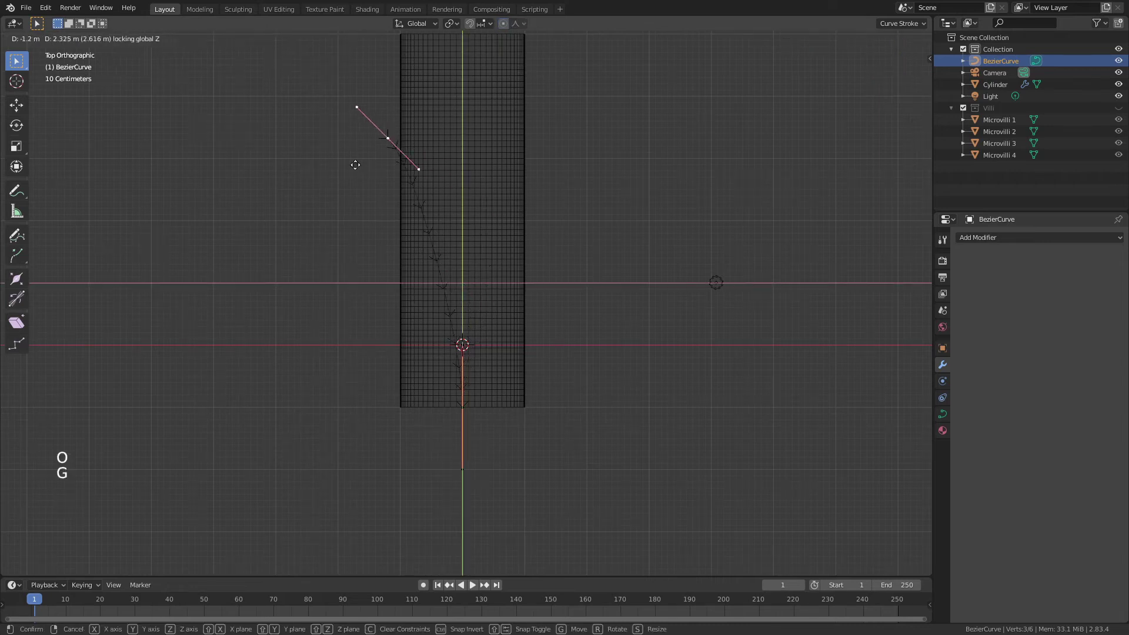
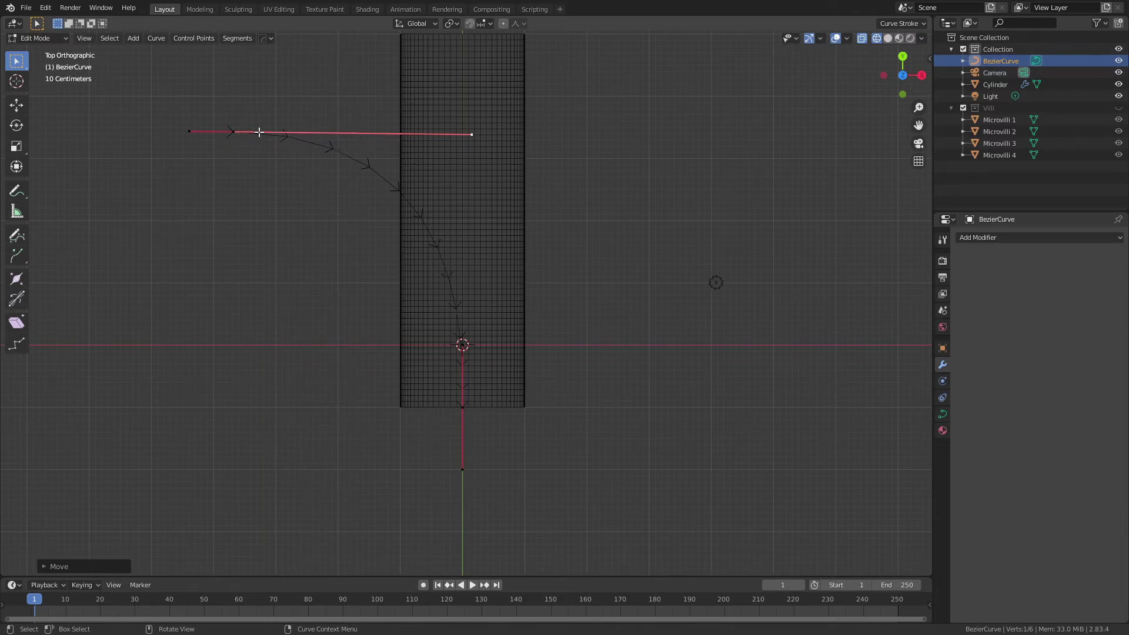
# Step: Raise the curve's Resolution Preview U to 36 in its Object Data settings
pyautogui.press('Tab')
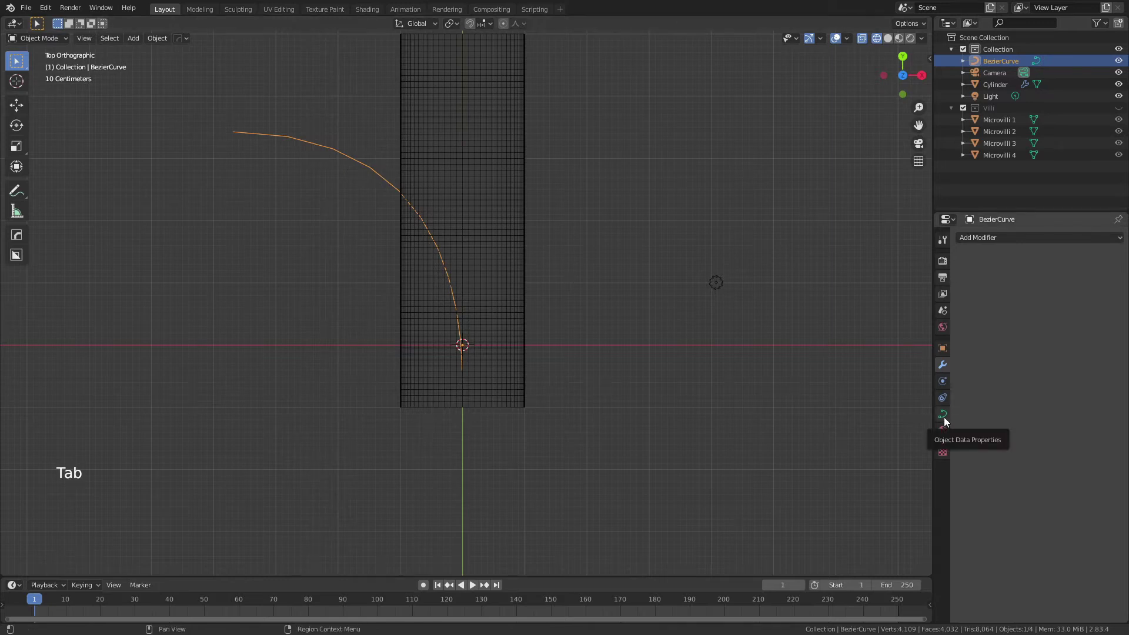
pyautogui.click(948, 420)
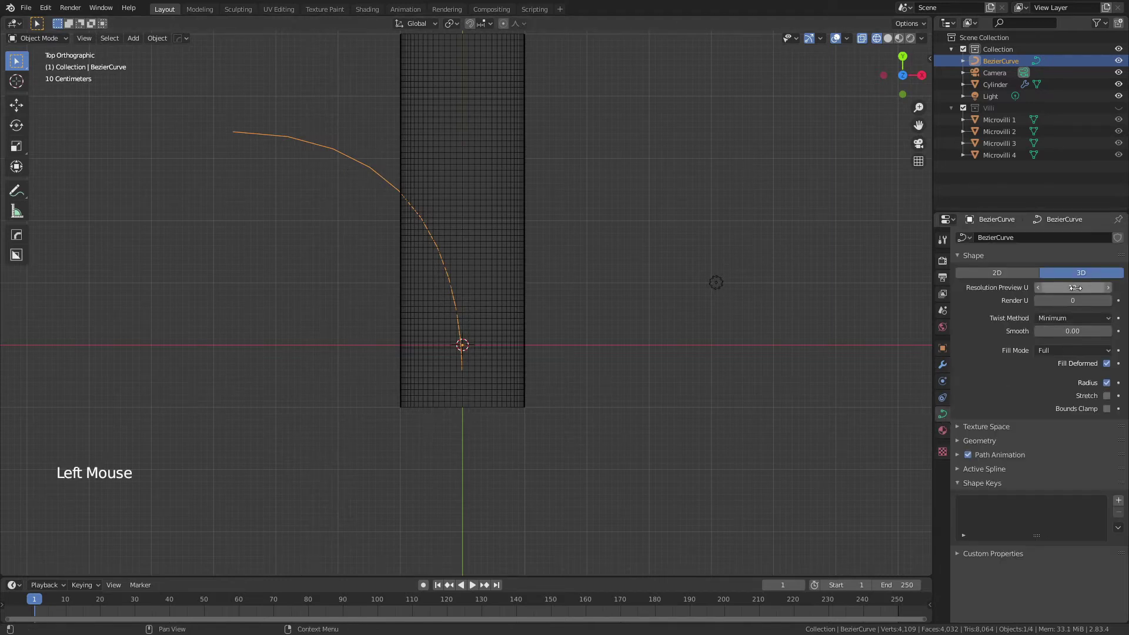
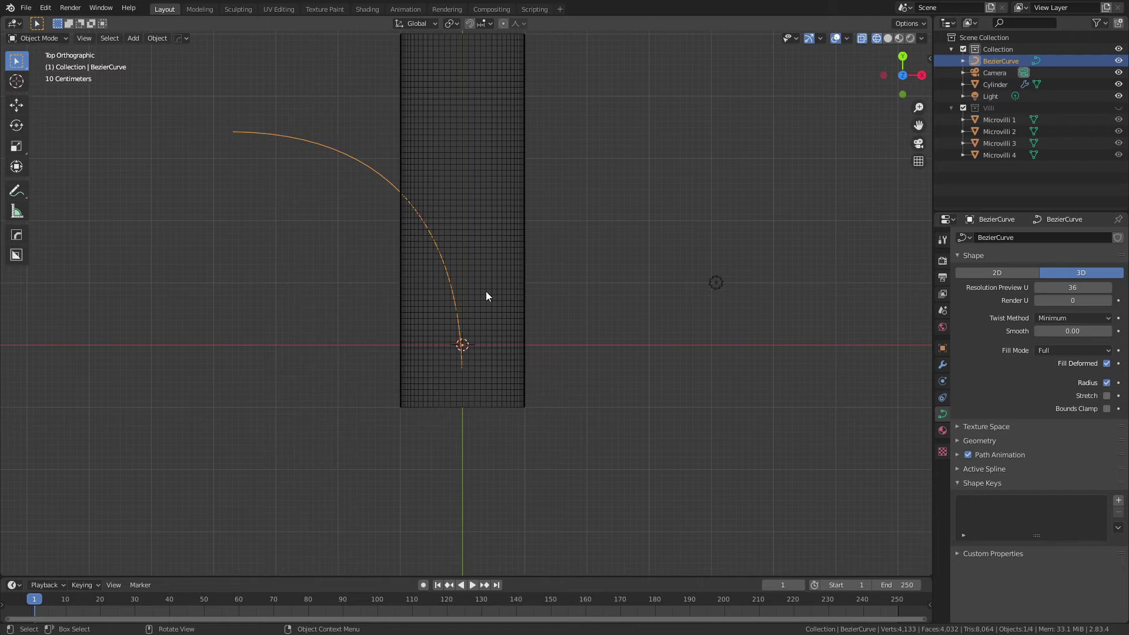
pyautogui.click(641, 340)
# Step: Select the cylinder tube and add a Curve modifier to it
pyautogui.middleClick(539, 322)
pyautogui.click(536, 323)
pyautogui.press('z')
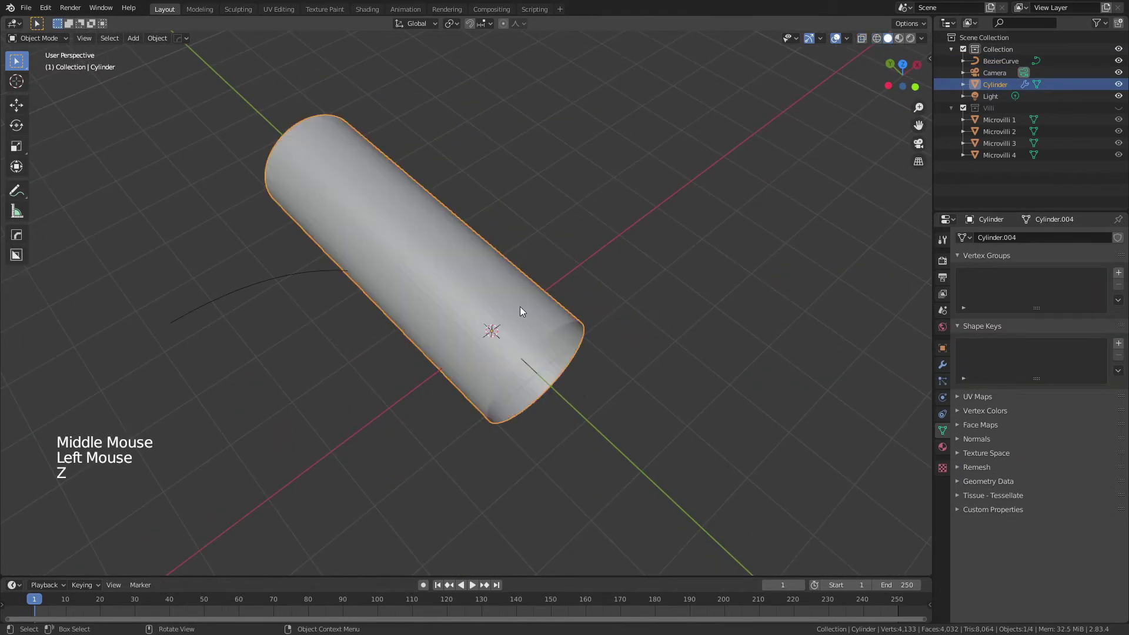
pyautogui.rightClick(417, 246)
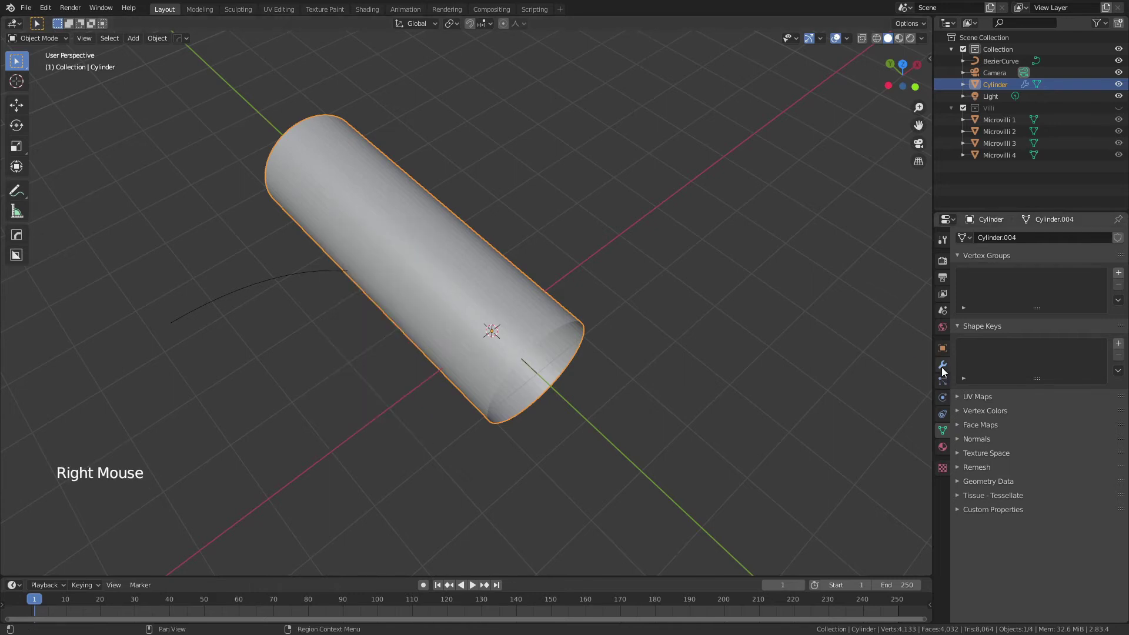
pyautogui.click(946, 372)
pyautogui.click(1008, 270)
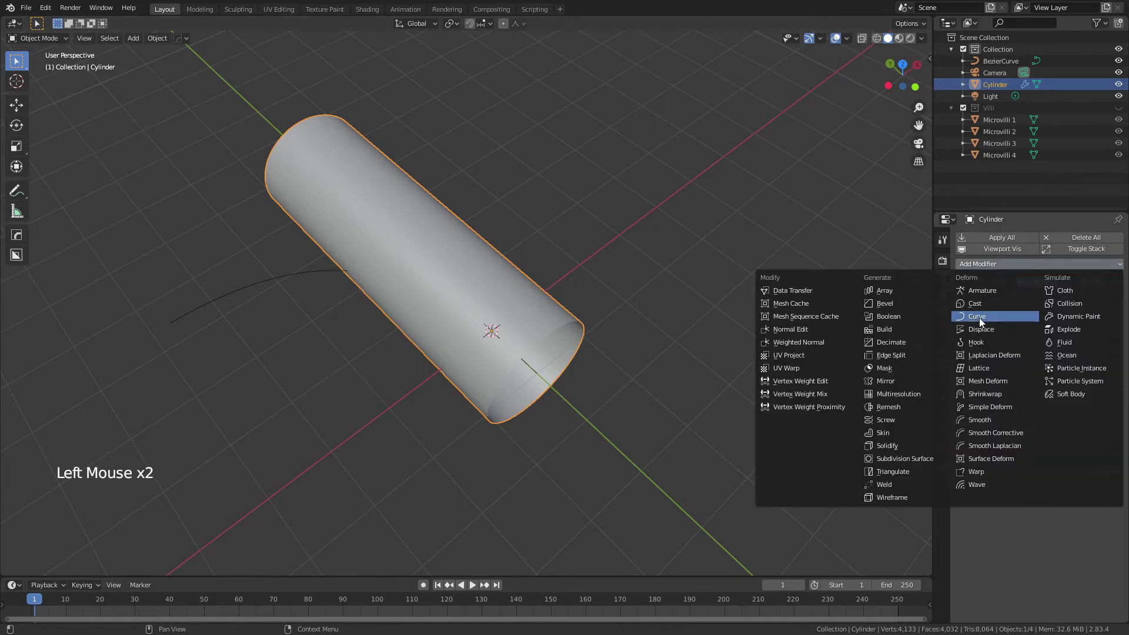
pyautogui.click(992, 352)
# Step: Target the modifier at BezierCurve and move the cylinder along Y onto the curve
pyautogui.scroll(-3)
pyautogui.scroll(-3)
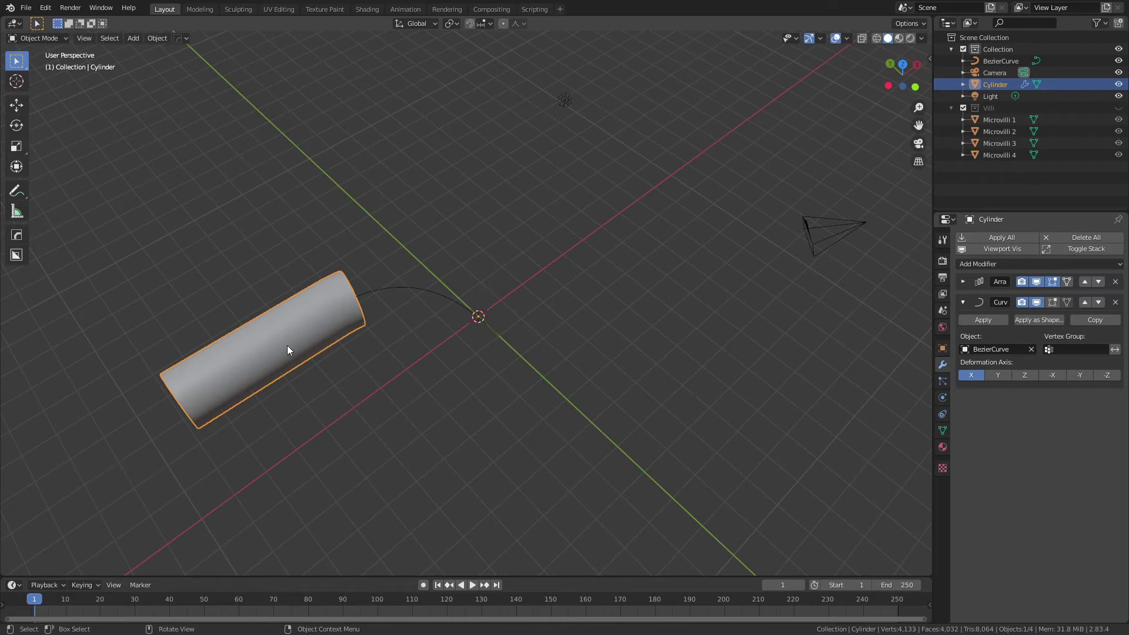
pyautogui.press('g')
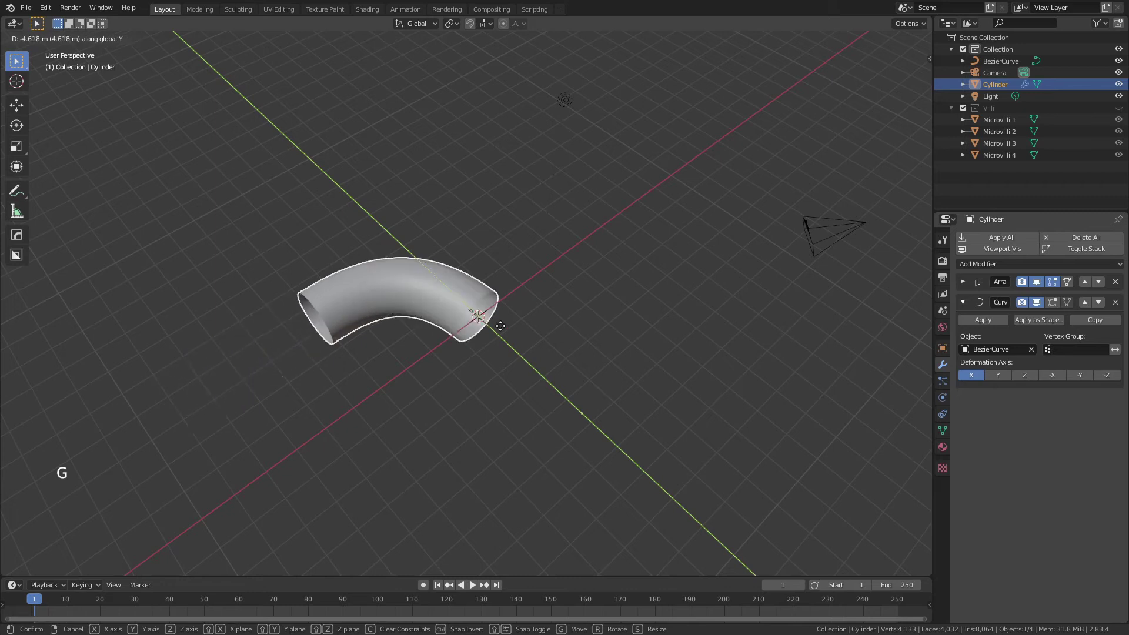
pyautogui.middleClick(496, 377)
pyautogui.scroll(3)
pyautogui.click(969, 301)
# Step: Add a Displace modifier with a new Clouds texture, Local coordinates and strength 0.8
pyautogui.scroll(3)
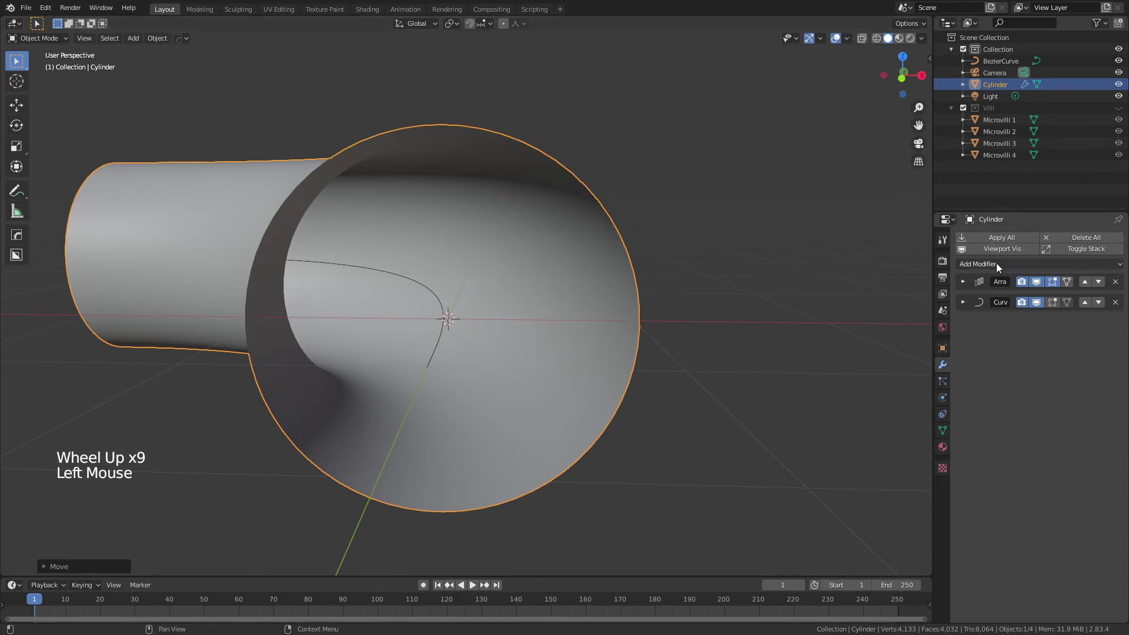
pyautogui.click(997, 267)
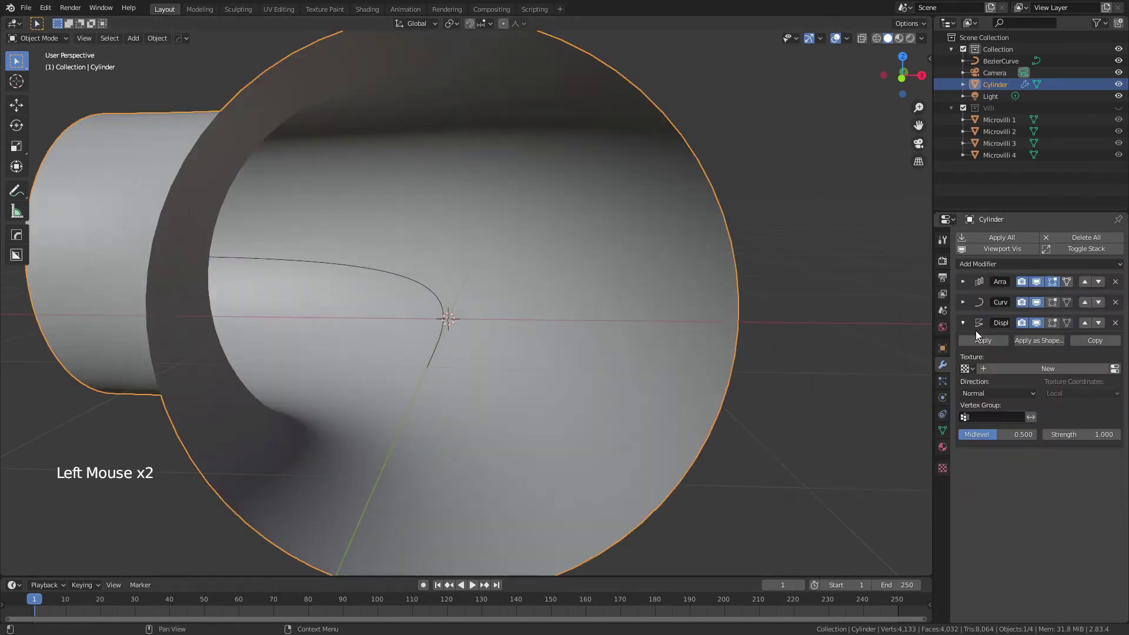
pyautogui.click(1041, 369)
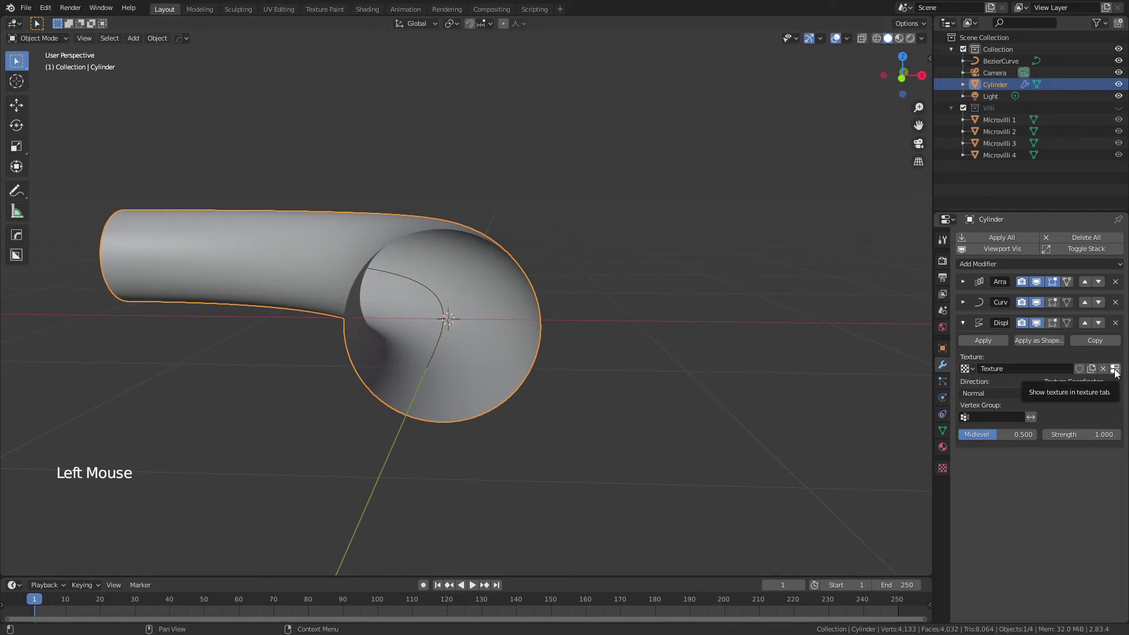
pyautogui.click(1118, 372)
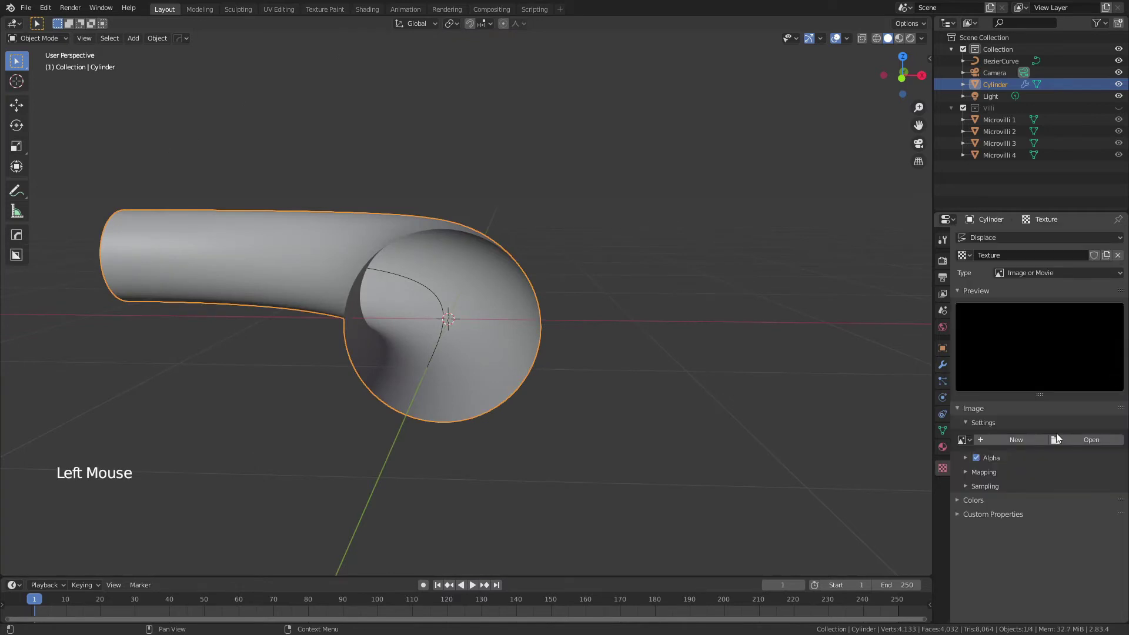
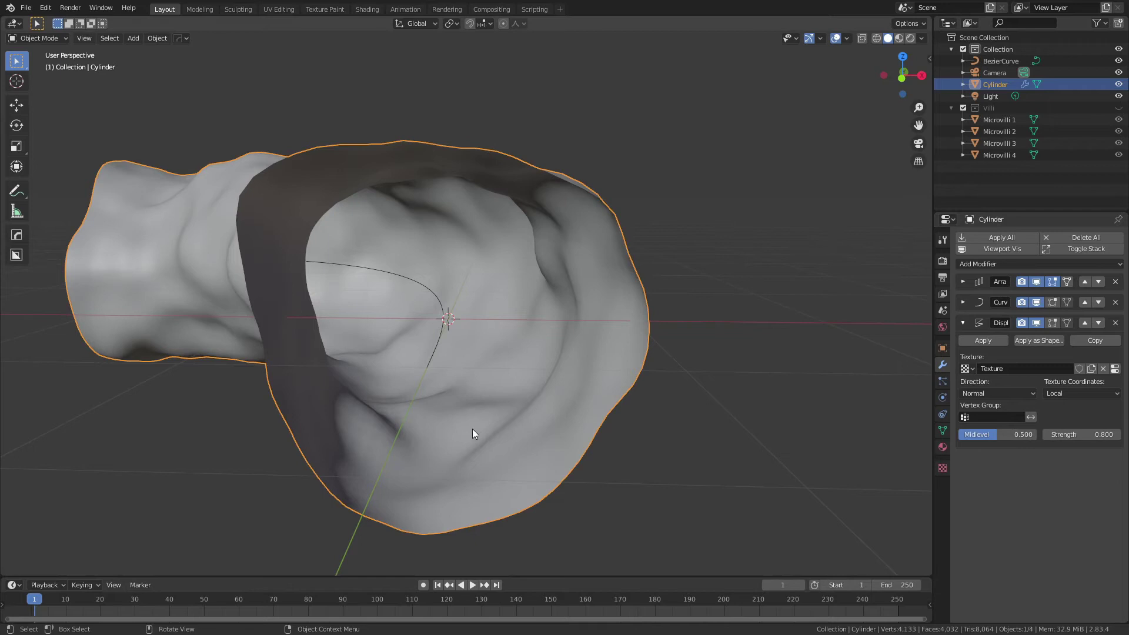
pyautogui.middleClick(493, 331)
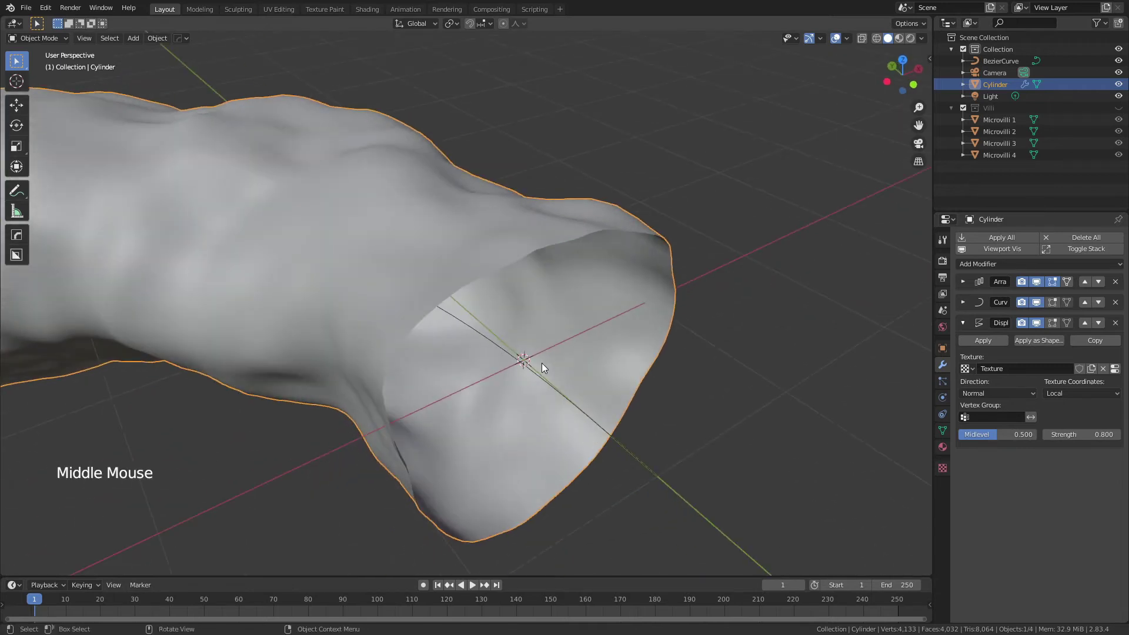
pyautogui.scroll(-3)
pyautogui.middleClick(521, 361)
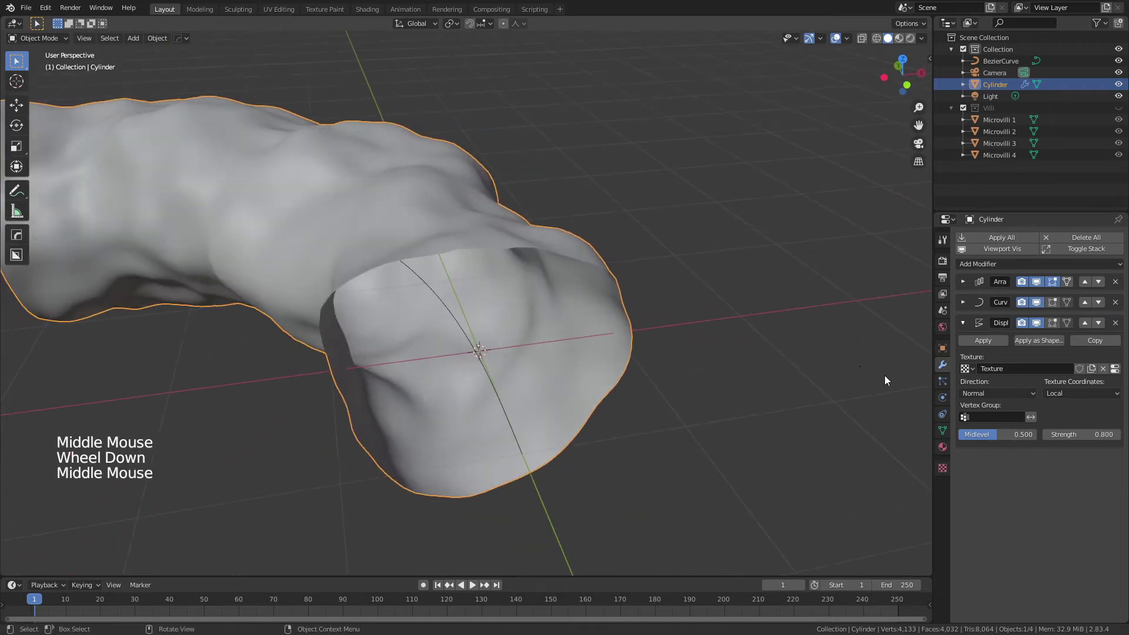
# Step: Add a new particle system to the tube in Particle Properties
pyautogui.click(951, 386)
pyautogui.click(1122, 239)
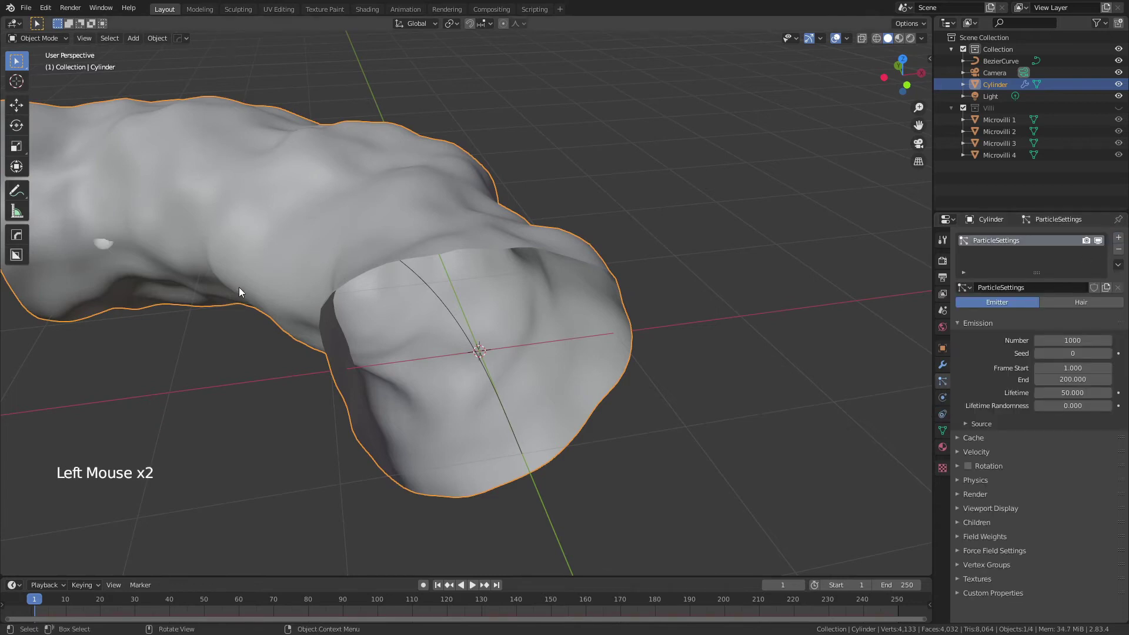
pyautogui.middleClick(241, 292)
pyautogui.middleClick(458, 212)
# Step: Enter Edit Mode on the tube and select all its vertices
pyautogui.press('Tab')
pyautogui.scroll(-3)
pyautogui.press('1')
pyautogui.scroll(-3)
pyautogui.middleClick(630, 419)
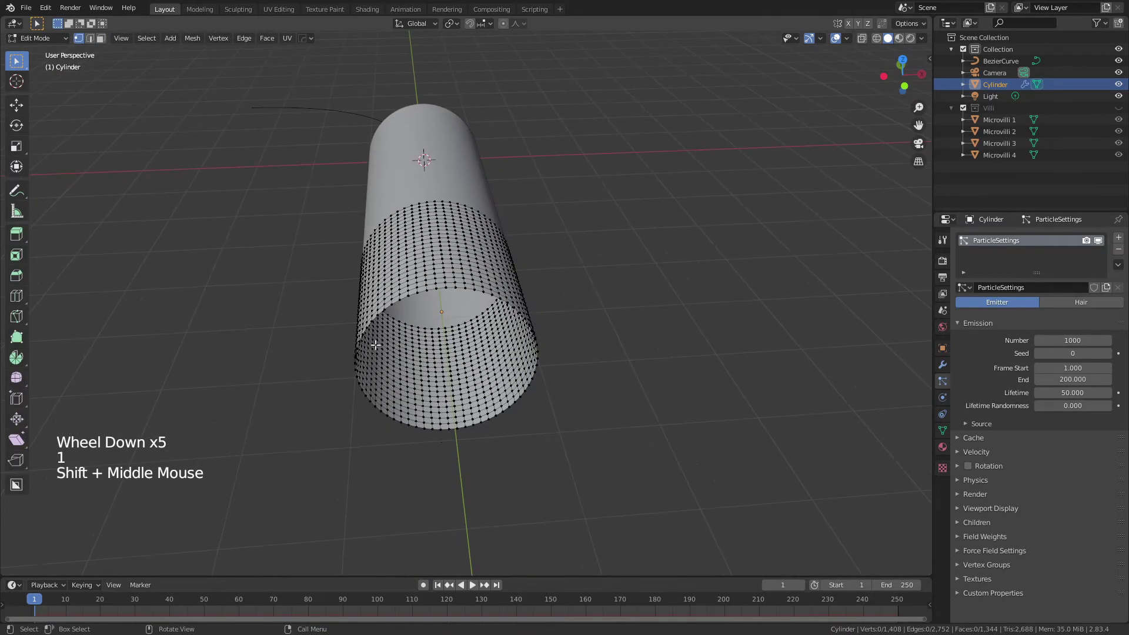
pyautogui.press('a')
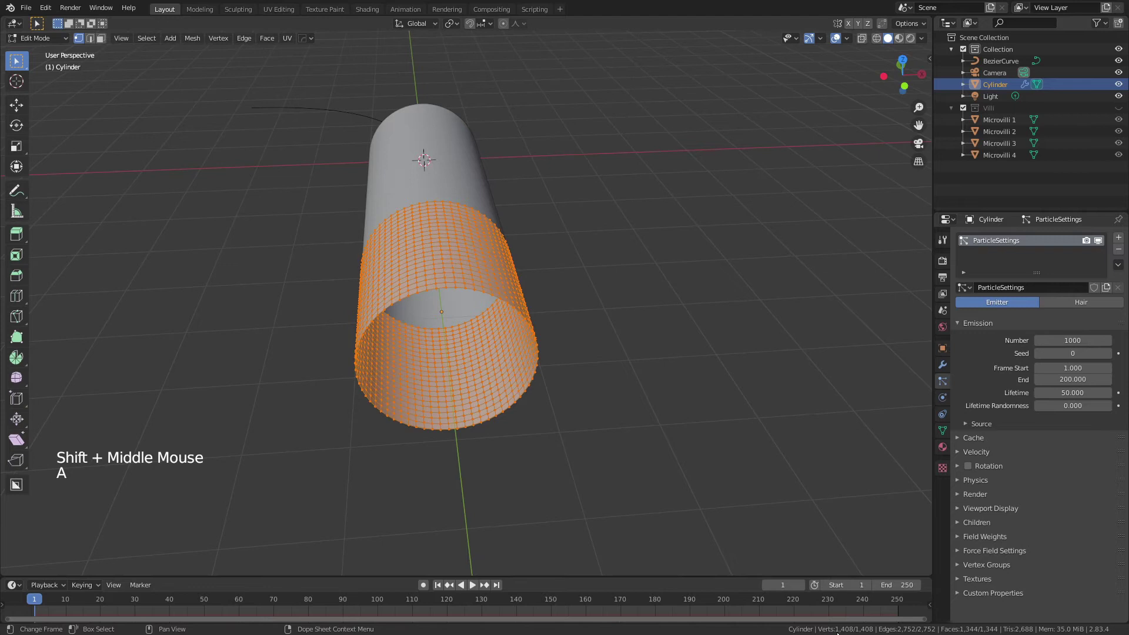
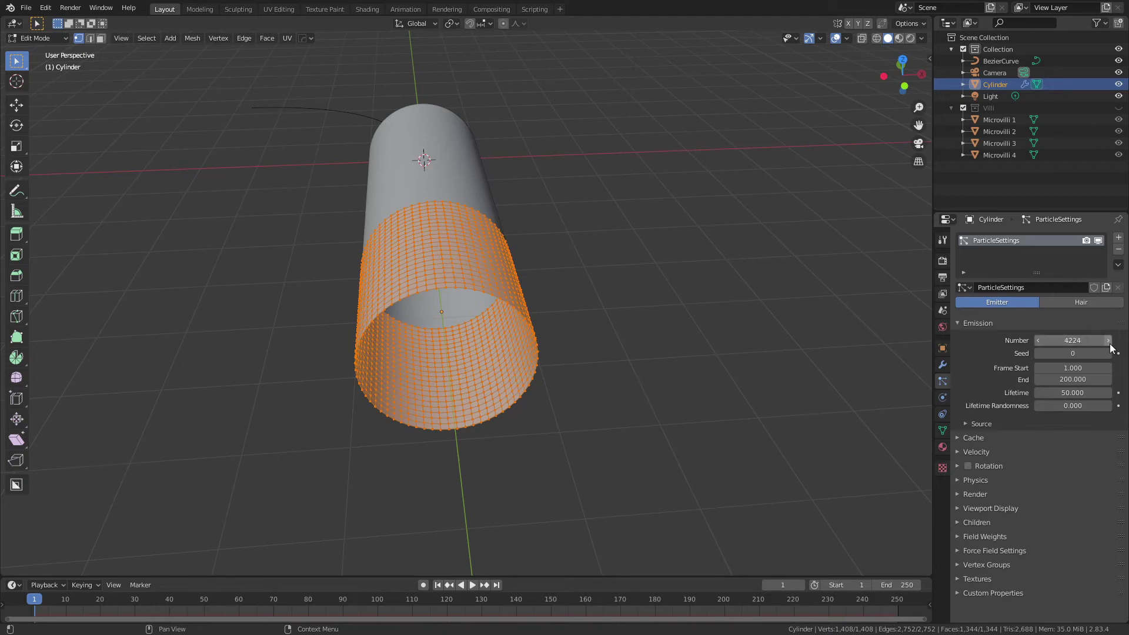
# Step: Back in Object Mode, emit particles from vertices using the modifier stack
pyautogui.press('Tab')
pyautogui.middleClick(335, 216)
pyautogui.scroll(3)
pyautogui.middleClick(441, 455)
pyautogui.scroll(-3)
pyautogui.click(975, 428)
pyautogui.click(1072, 443)
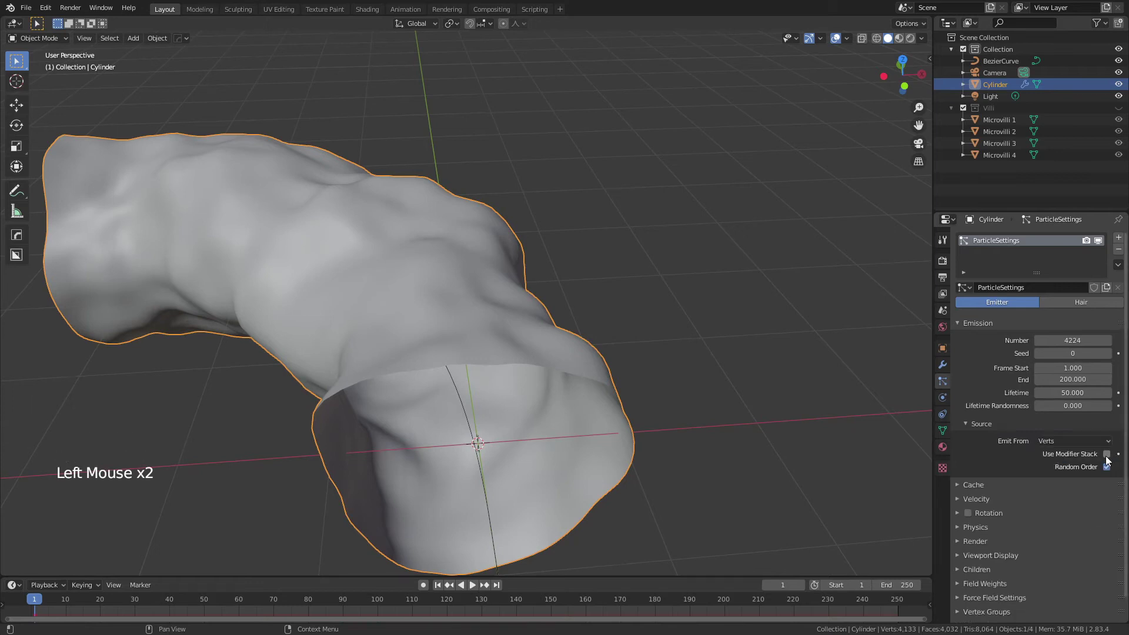
pyautogui.click(1109, 460)
pyautogui.click(1110, 472)
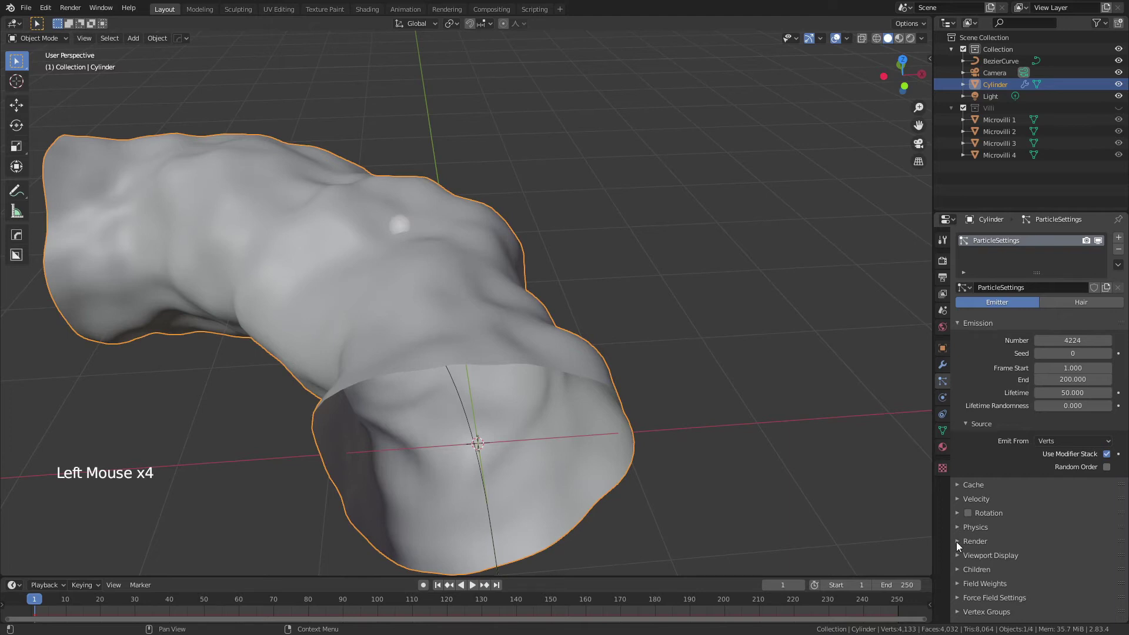
# Step: Render particles as the Villi collection and switch the system to Hair
pyautogui.click(961, 546)
pyautogui.click(1073, 565)
pyautogui.scroll(-3)
pyautogui.scroll(-3)
pyautogui.click(1063, 534)
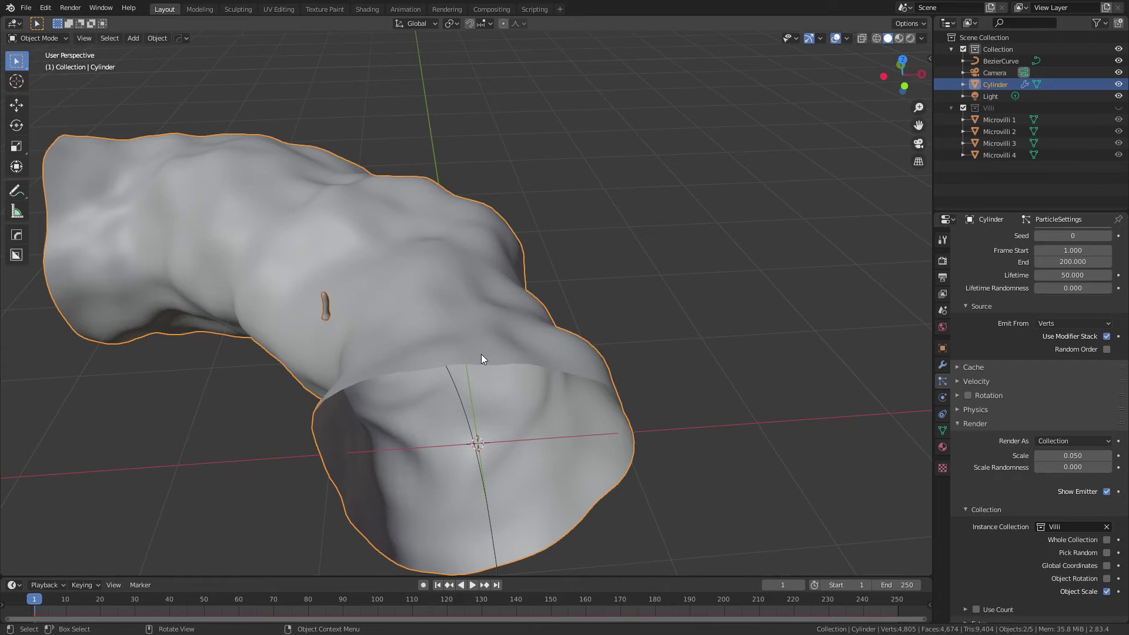
pyautogui.scroll(3)
pyautogui.click(1102, 304)
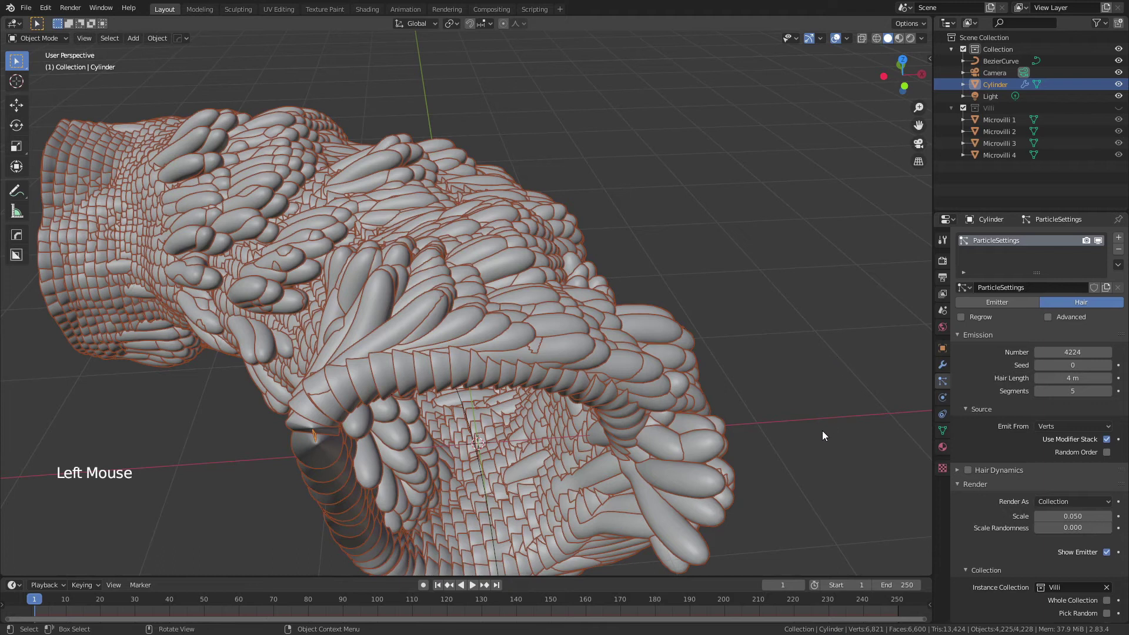
# Step: Set the villi render scale to 0.025 and enable advanced hair settings
pyautogui.scroll(-3)
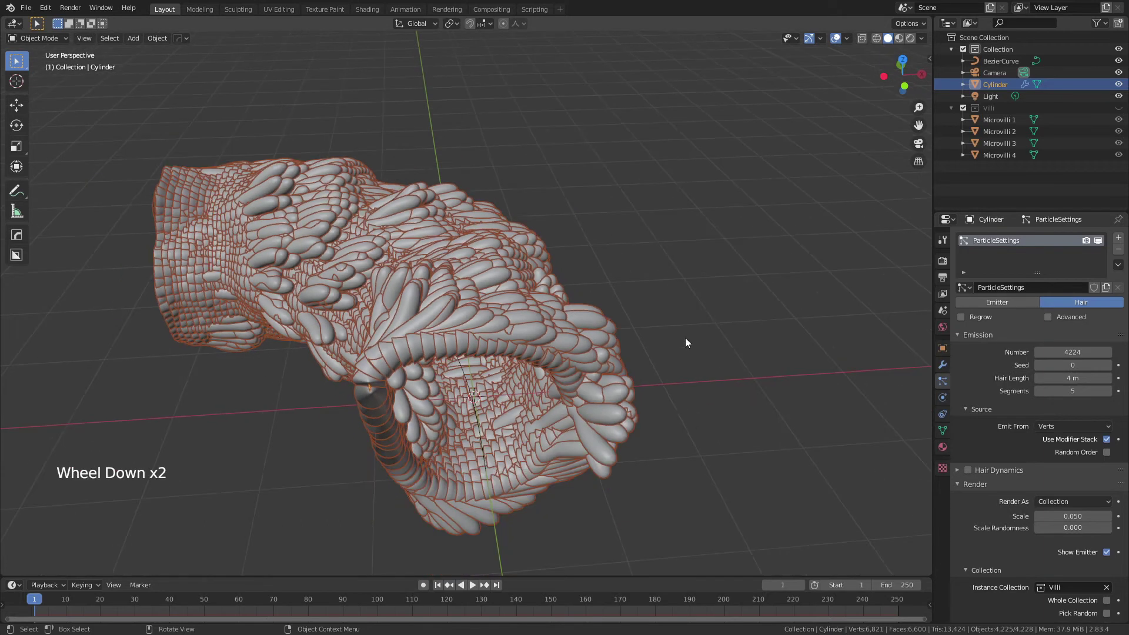
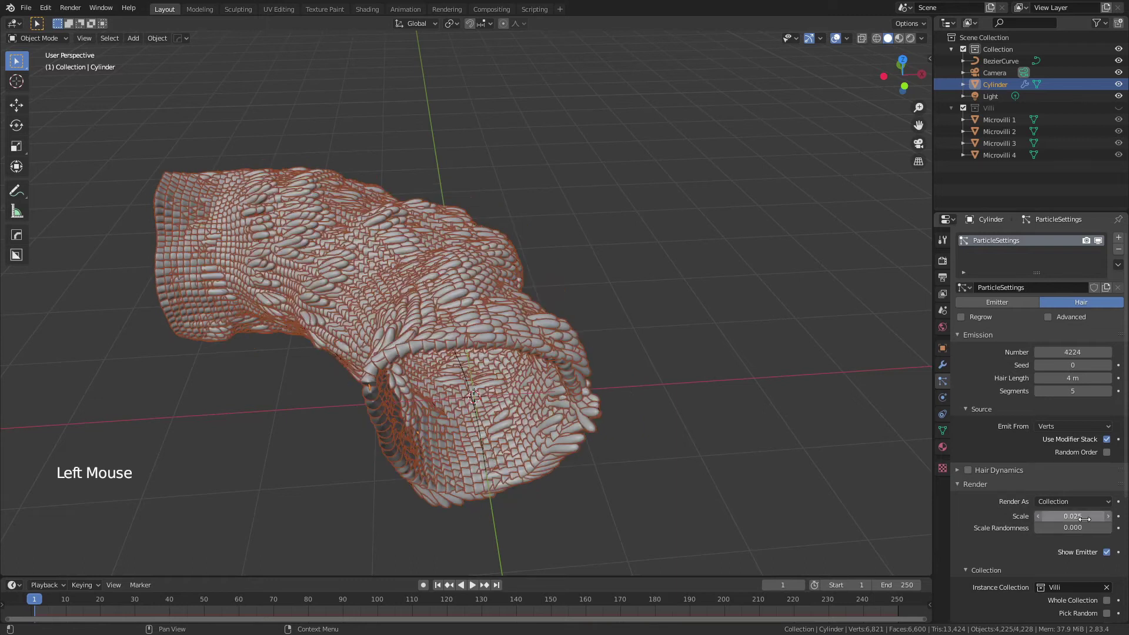
pyautogui.scroll(3)
pyautogui.click(1051, 323)
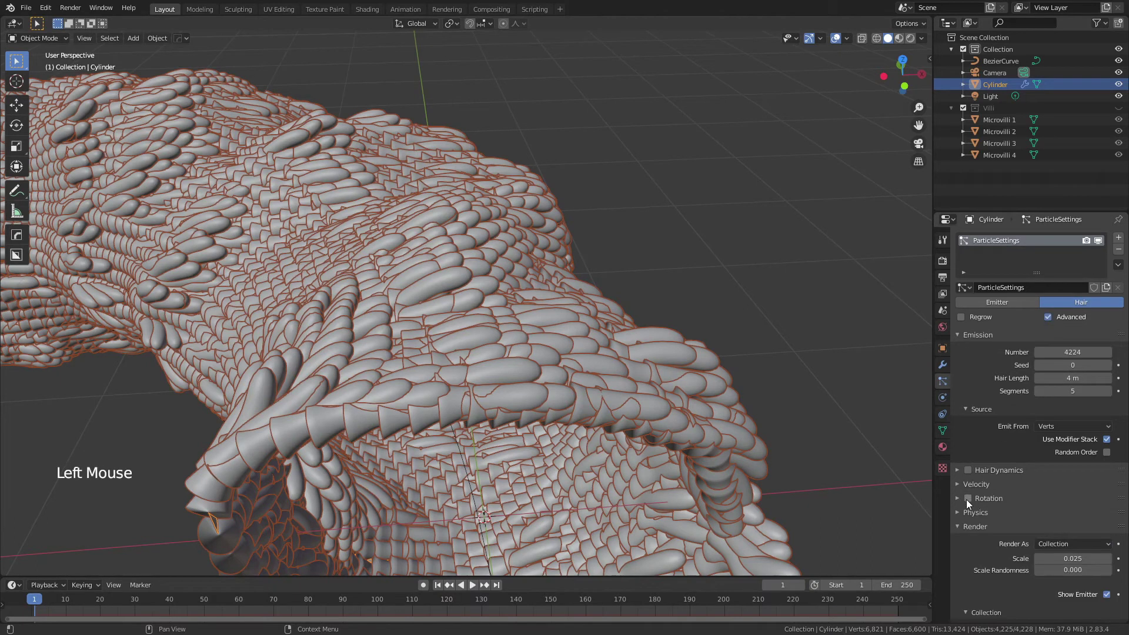
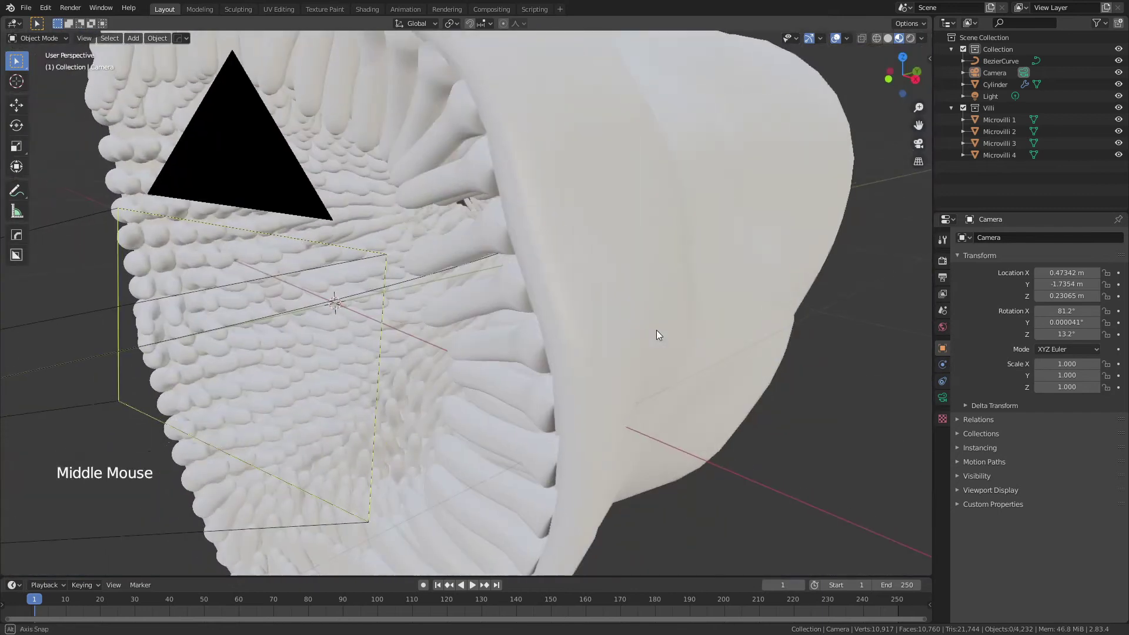
# Step: Orbit the view out of the camera toward the villi shapes
pyautogui.scroll(-3)
pyautogui.middleClick(666, 357)
# Step: Select Microvilli 1 and create a new material for it
pyautogui.scroll(-3)
pyautogui.middleClick(538, 307)
pyautogui.scroll(-3)
pyautogui.middleClick(429, 286)
pyautogui.click(481, 376)
pyautogui.click(962, 394)
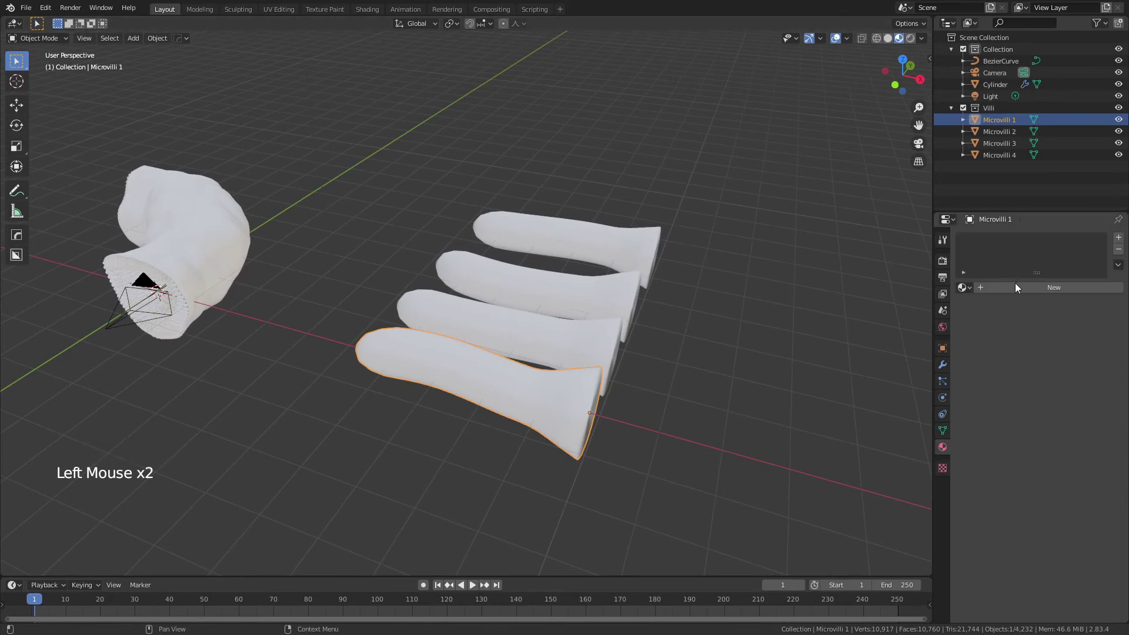
pyautogui.click(1013, 291)
# Step: Give the material a pink base colour and subsurface 0.2
pyautogui.click(1064, 410)
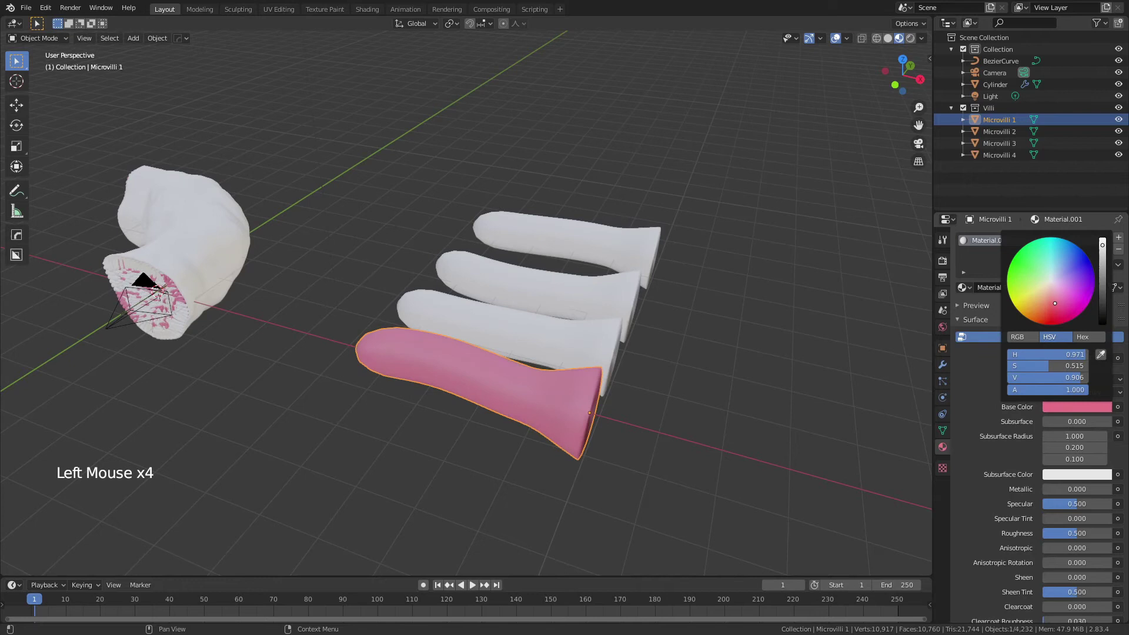
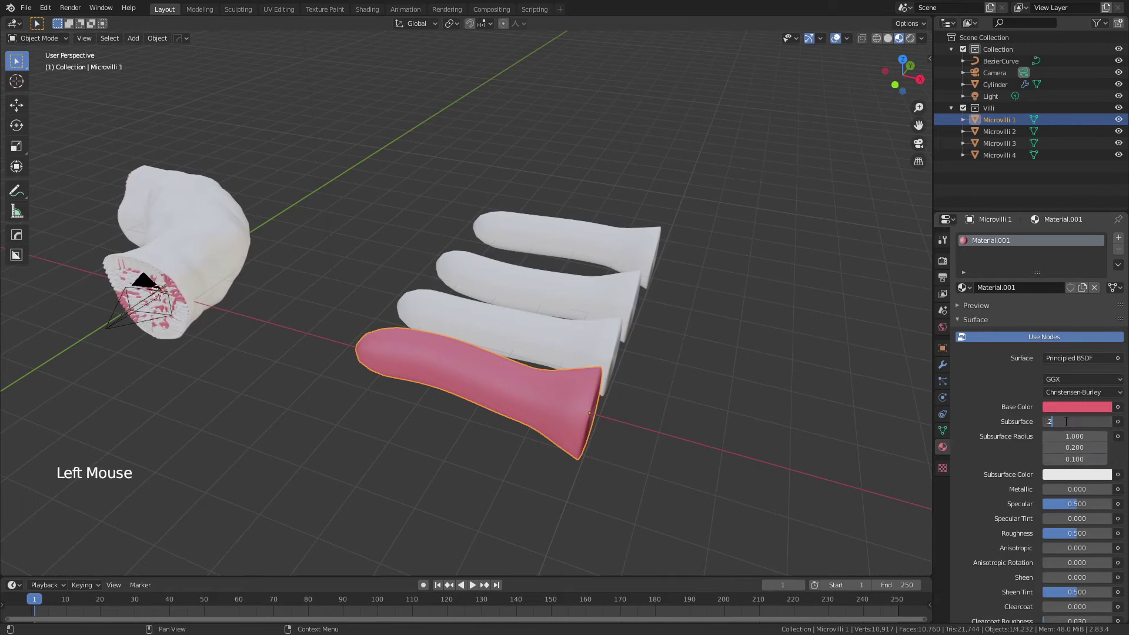
pyautogui.click(787, 411)
pyautogui.scroll(3)
pyautogui.middleClick(639, 385)
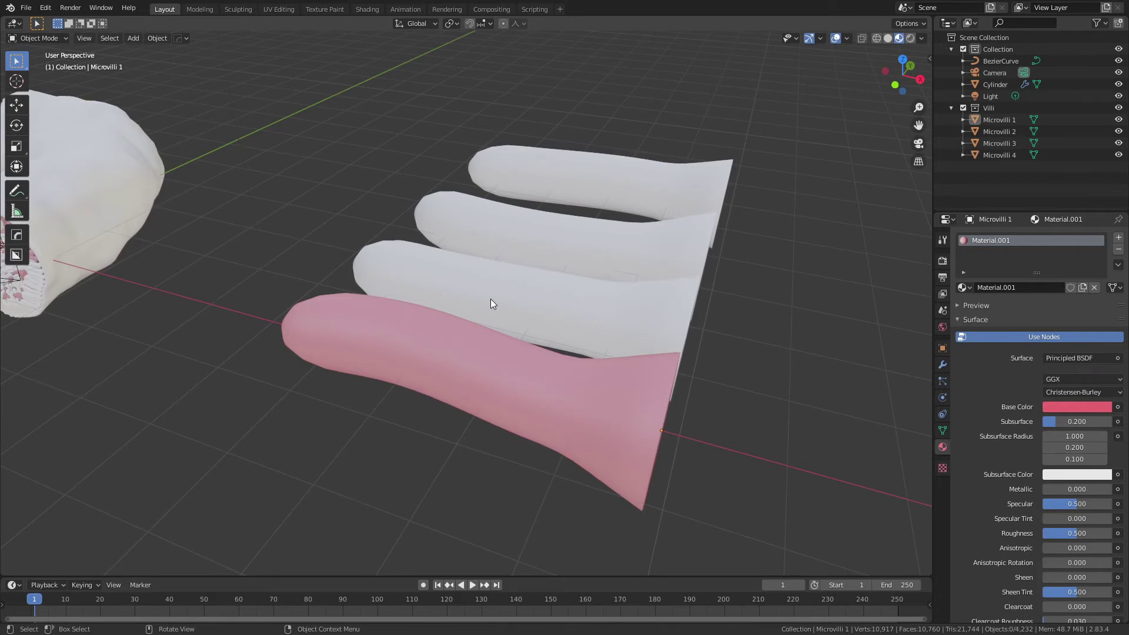
# Step: Select the remaining white villi shapes and link Material.001 to them with Ctrl+L
pyautogui.middleClick(561, 313)
pyautogui.scroll(-3)
pyautogui.click(630, 246)
pyautogui.click(553, 342)
pyautogui.doubleClick(546, 347)
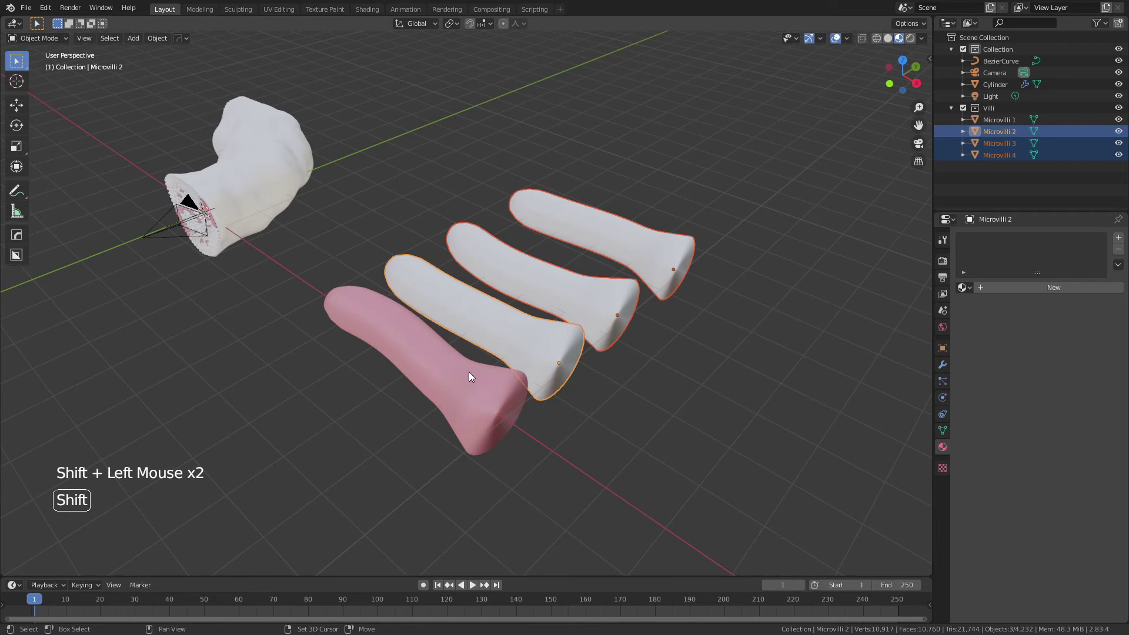
pyautogui.press('ctrl+l')
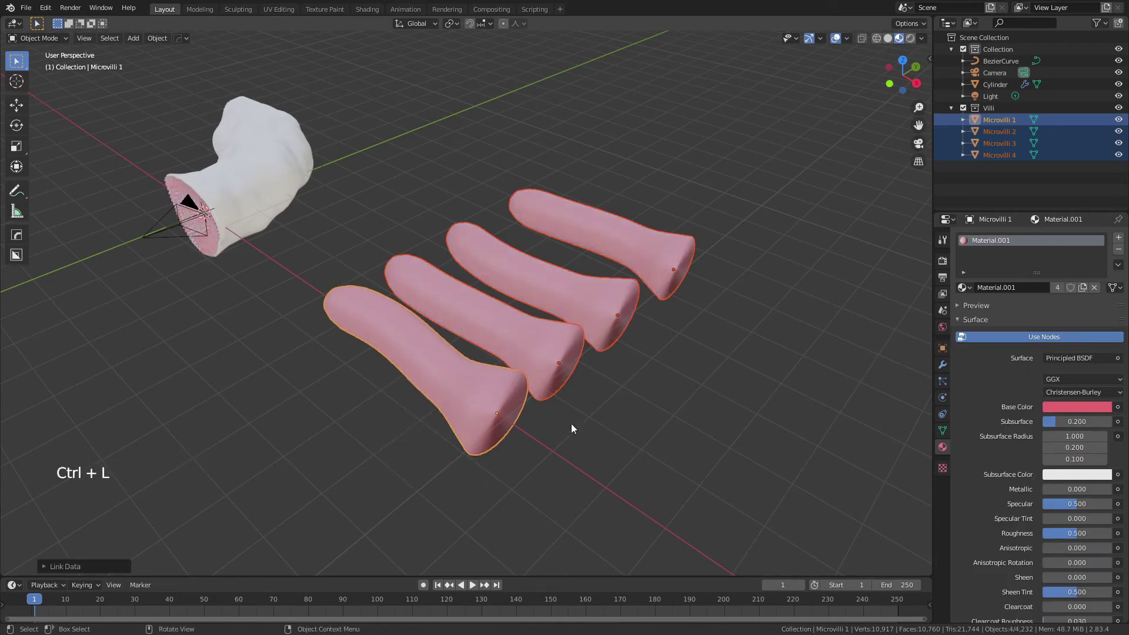
# Step: Give Microvilli 2 a single-user material copy with its own pink-red base colour
pyautogui.click(563, 421)
pyautogui.scroll(3)
pyautogui.click(543, 369)
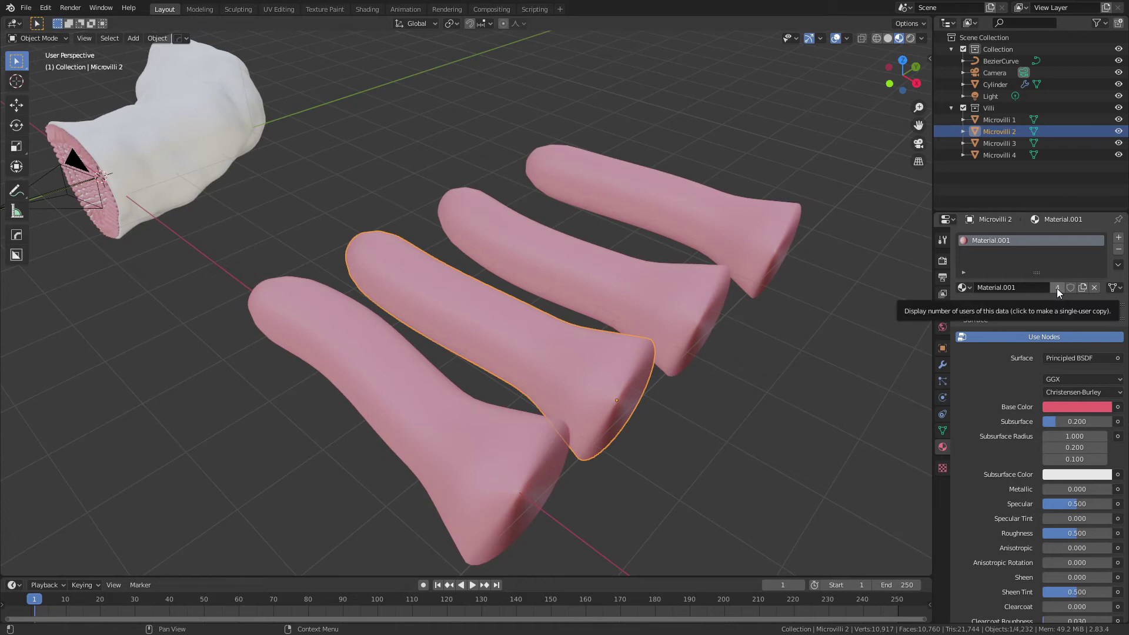
pyautogui.click(1061, 292)
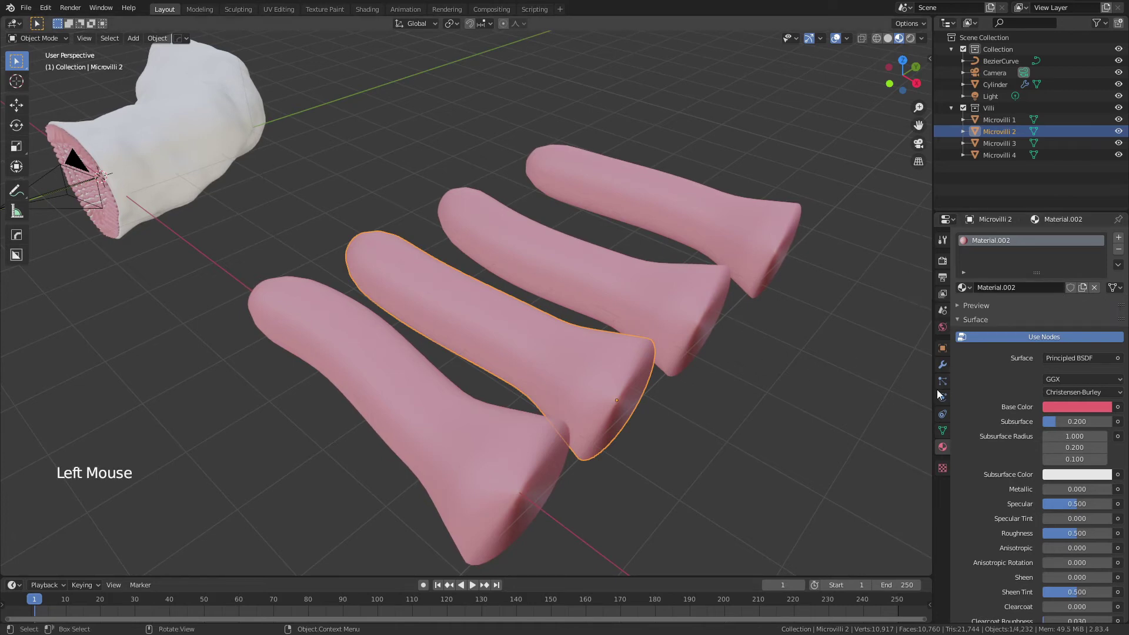
pyautogui.click(1093, 410)
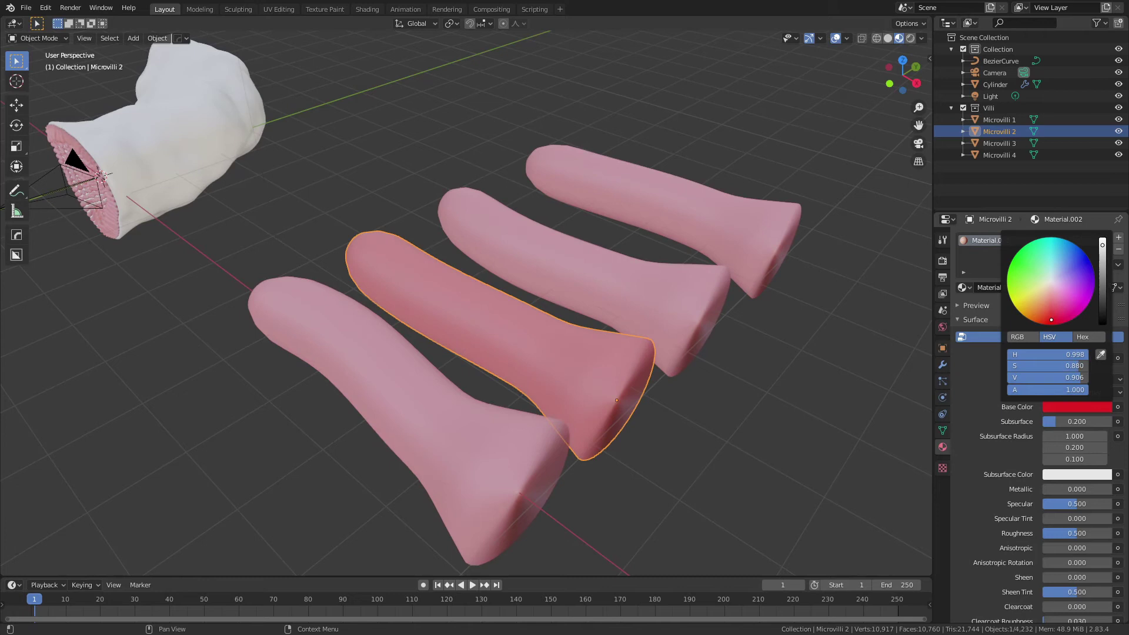
# Step: Give Microvilli 3 its own material copy in reddish-pink, then select Microvilli 4
pyautogui.click(700, 310)
pyautogui.click(1061, 304)
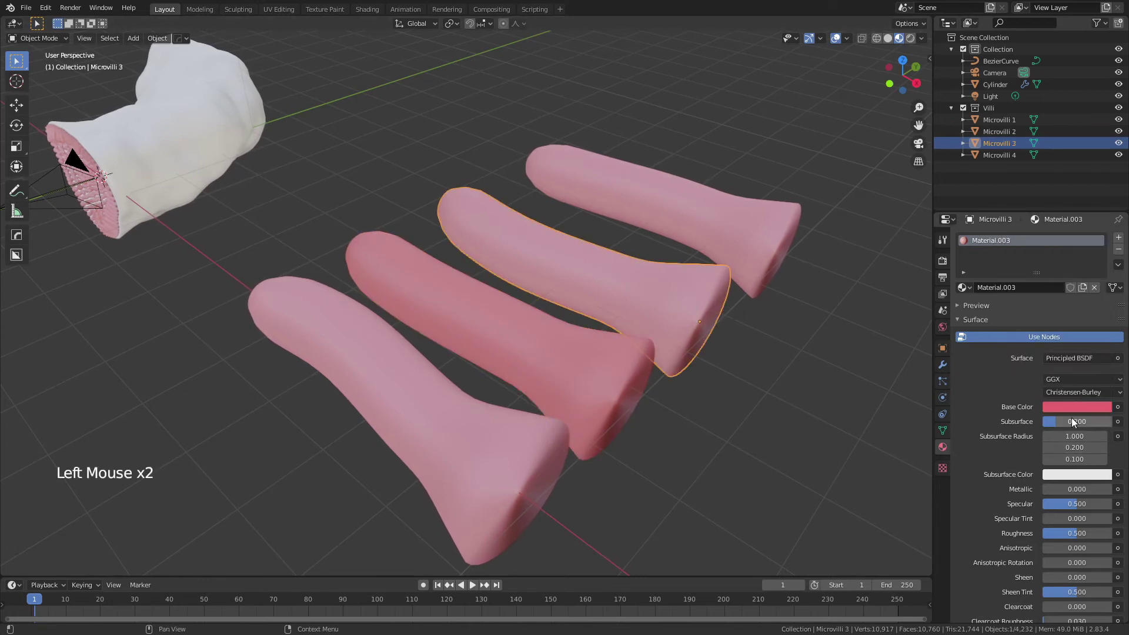
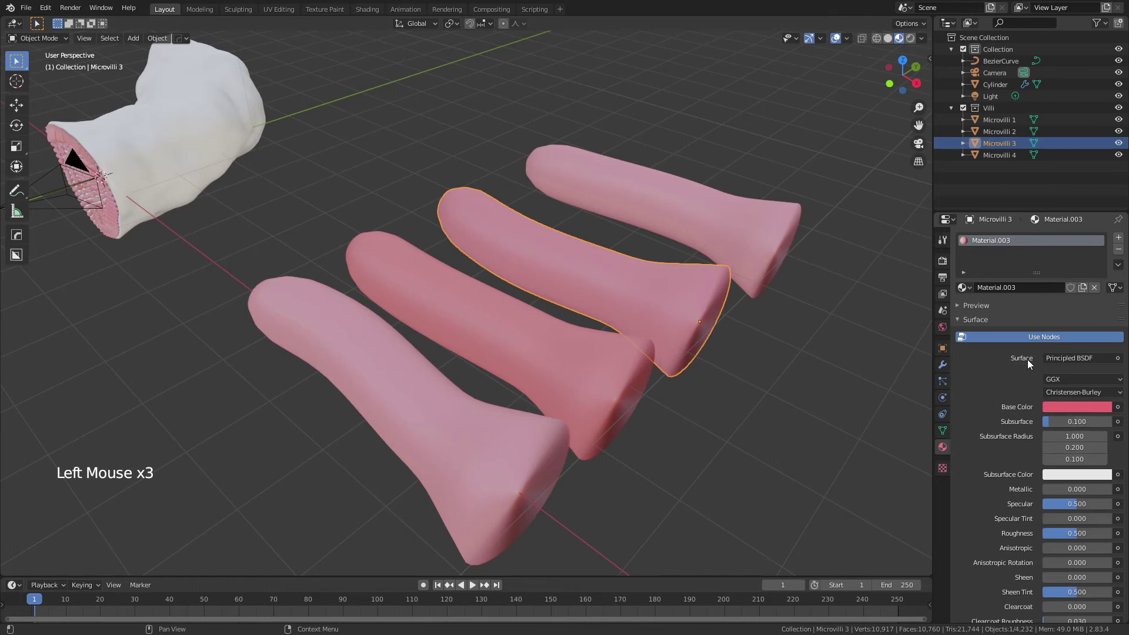
pyautogui.click(1079, 410)
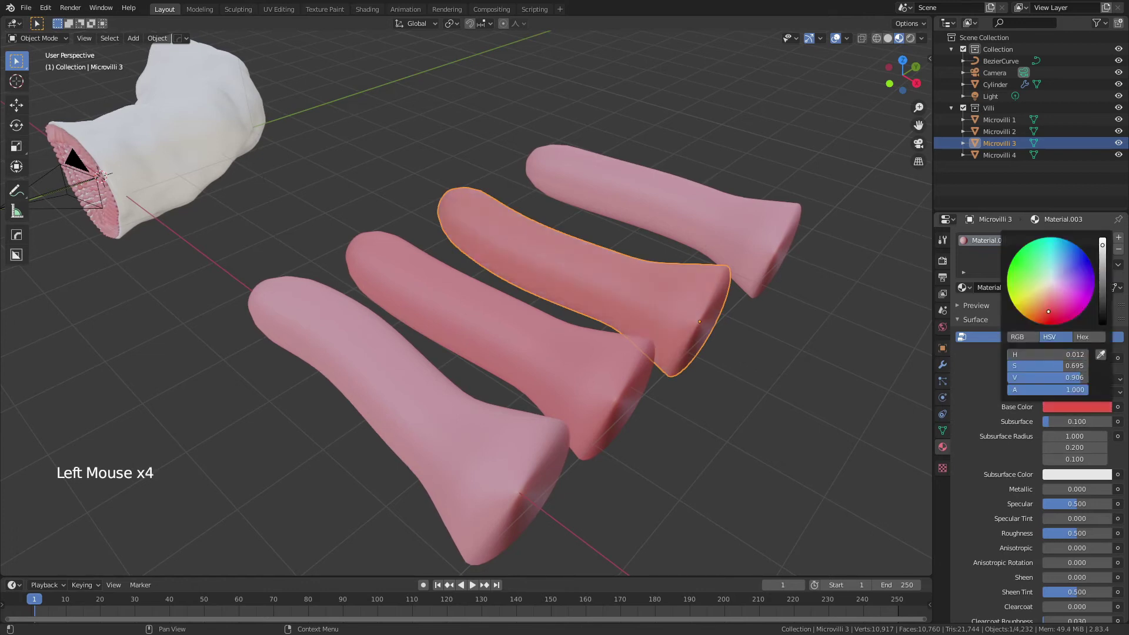
pyautogui.click(816, 287)
pyautogui.click(786, 237)
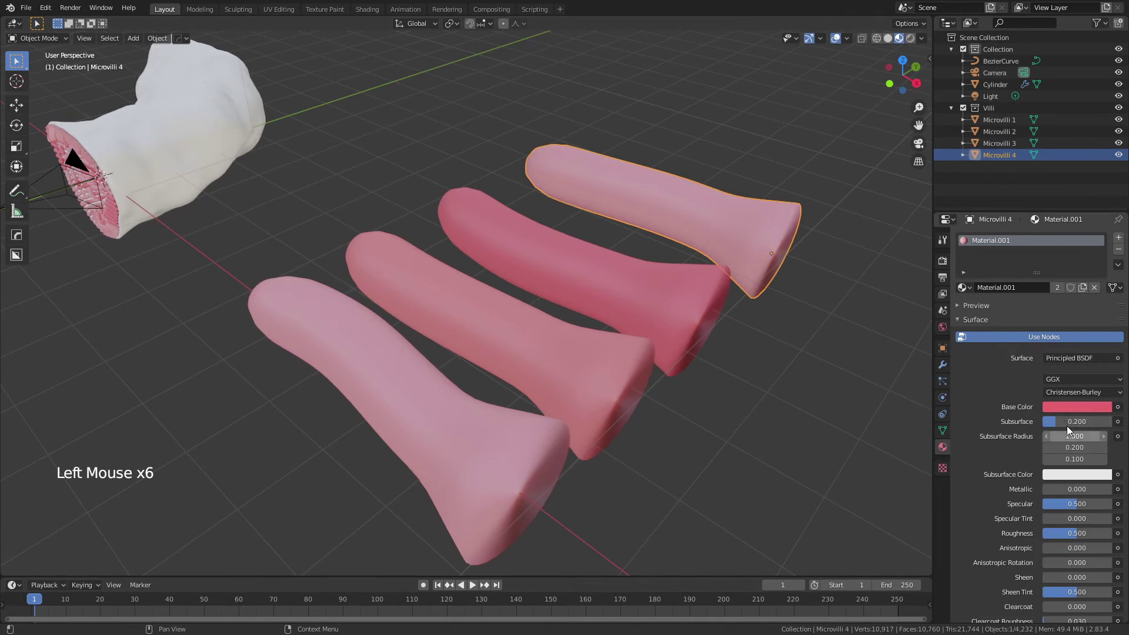
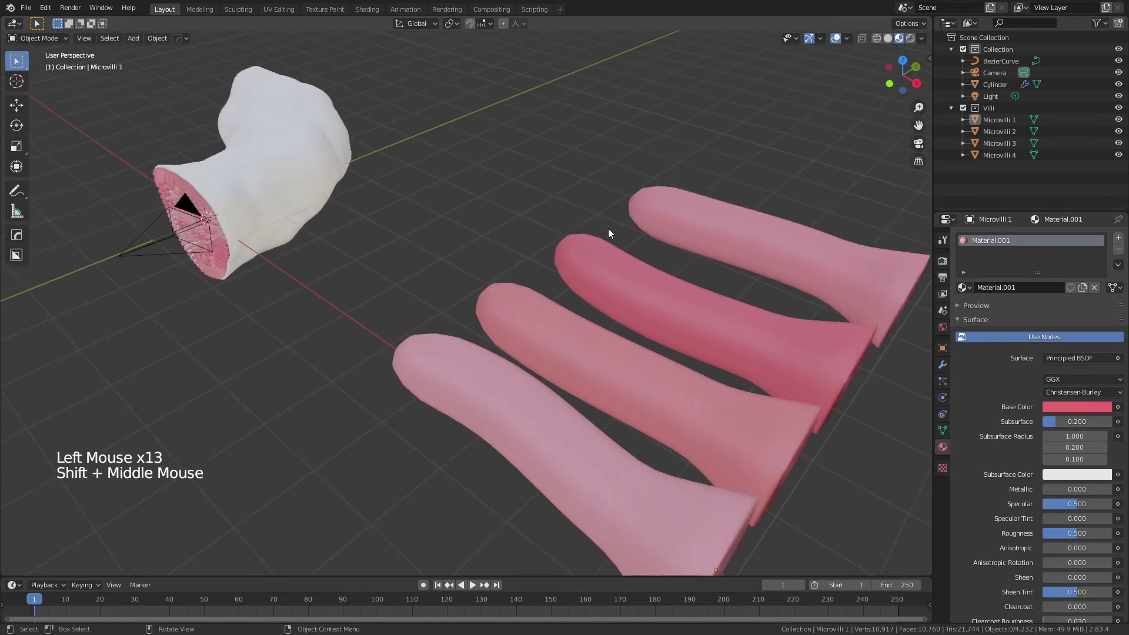
pyautogui.press('KP_0')
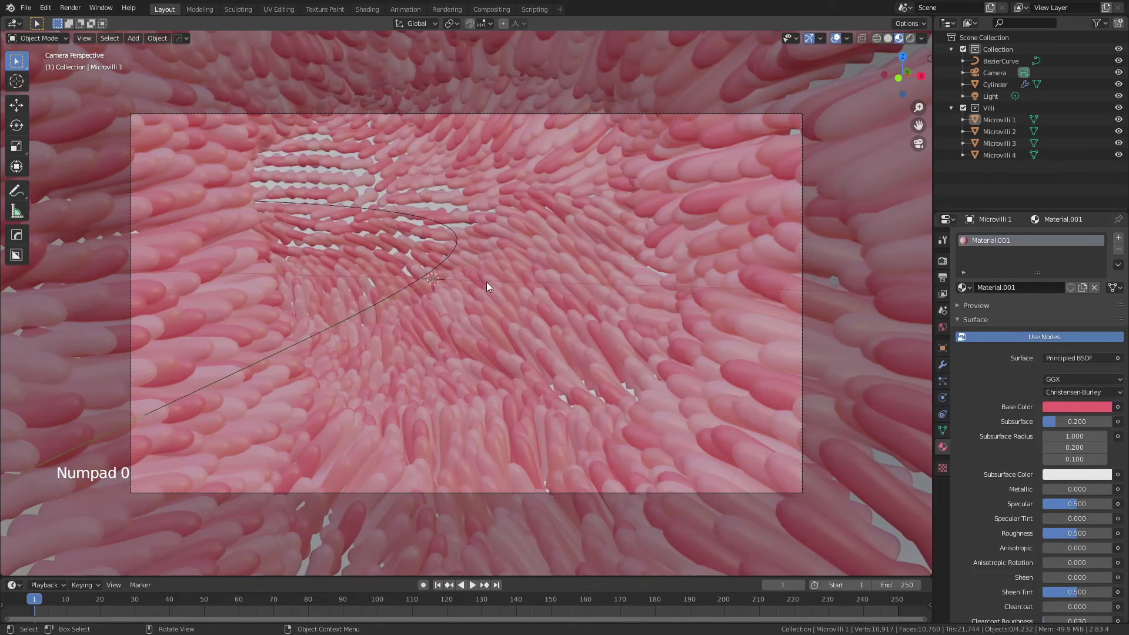
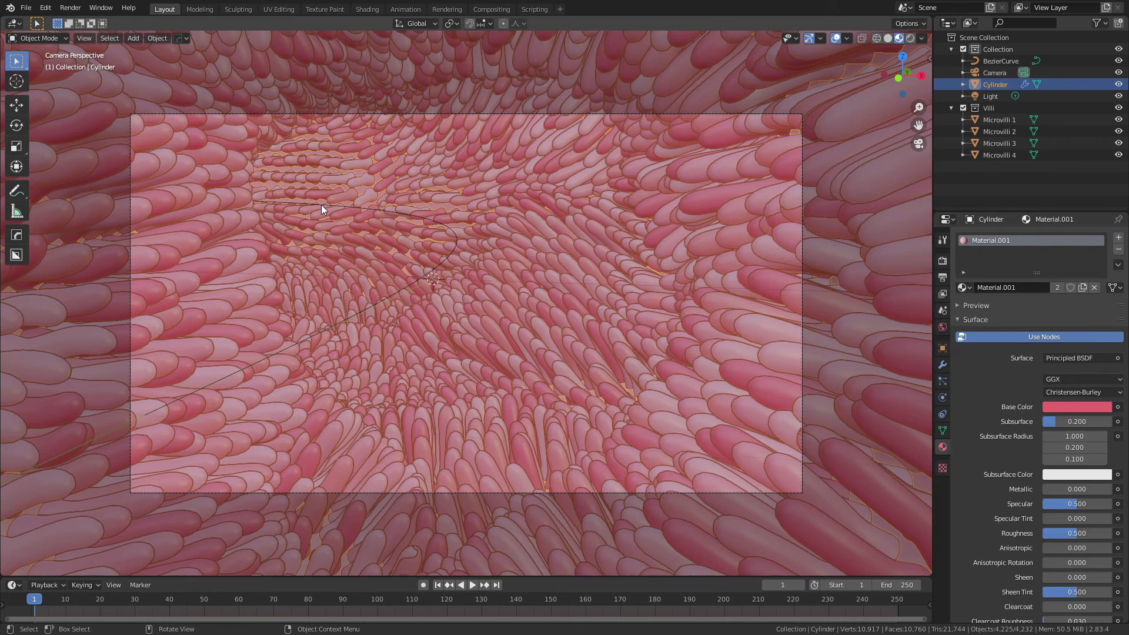
pyautogui.press('alt+a')
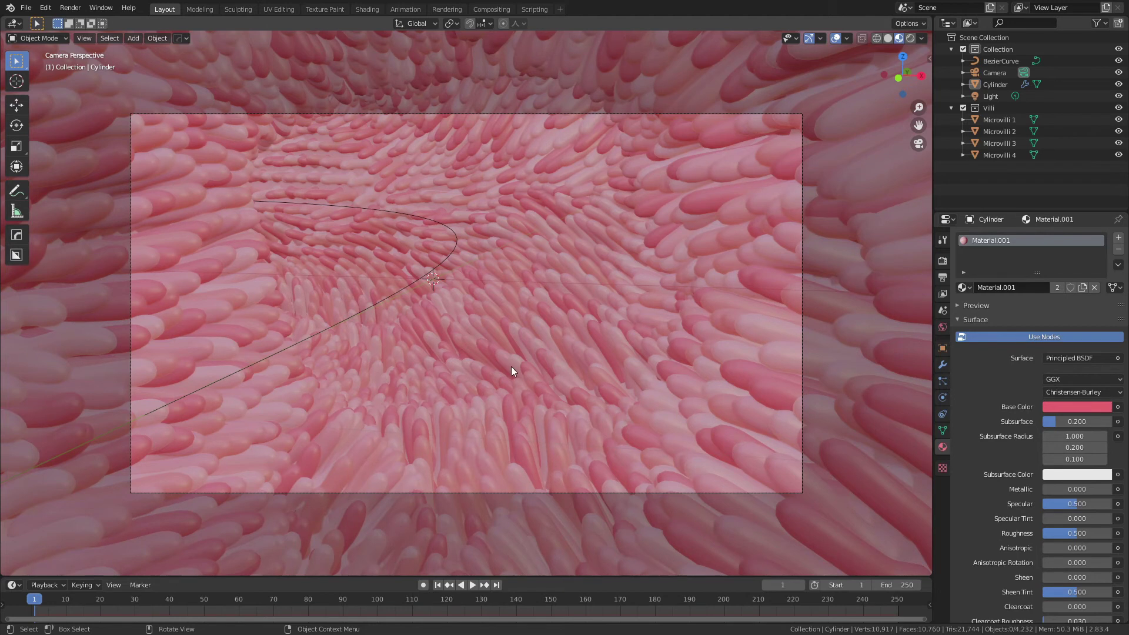
# Step: Switch the viewport shading to Rendered preview
pyautogui.press('z')
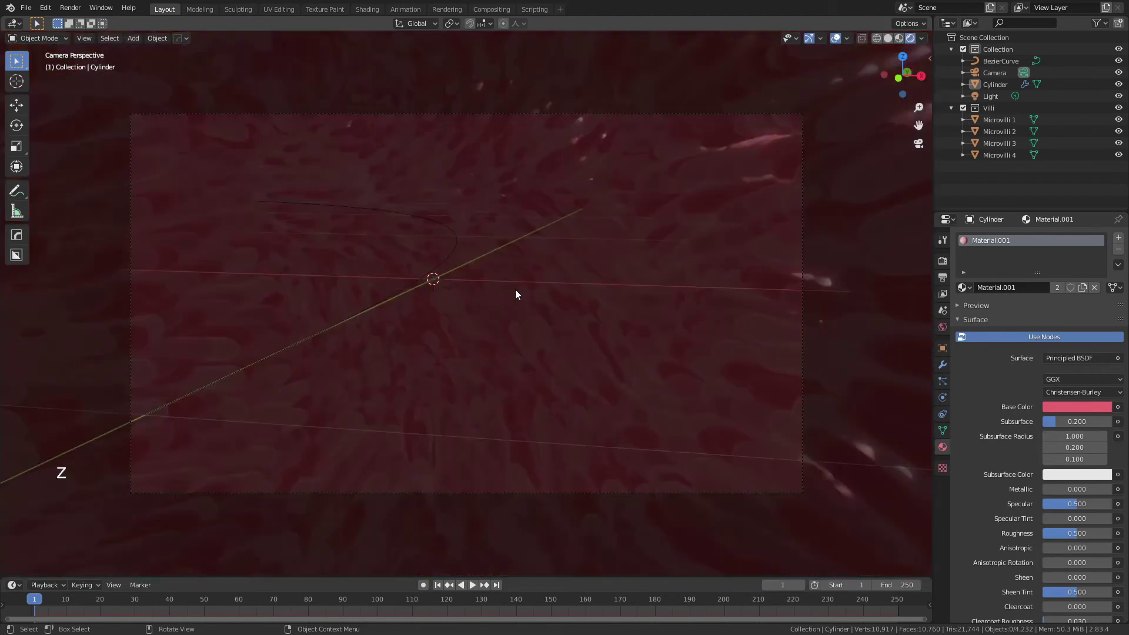
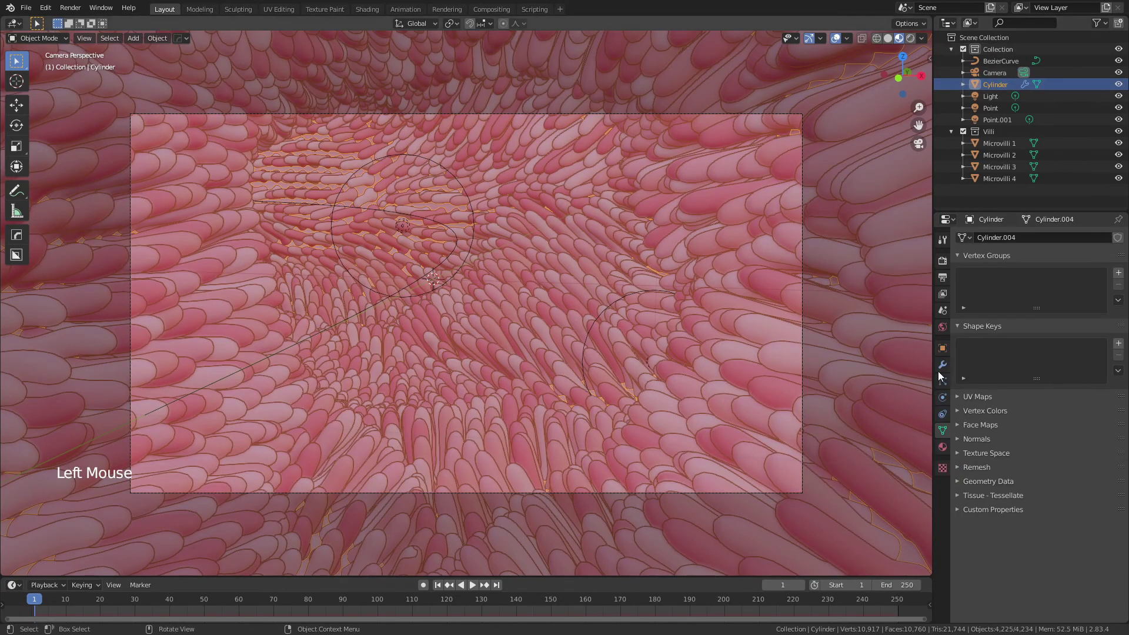
# Step: Hide the tube's Solidify thickness from the viewport in its modifier stack
pyautogui.click(946, 369)
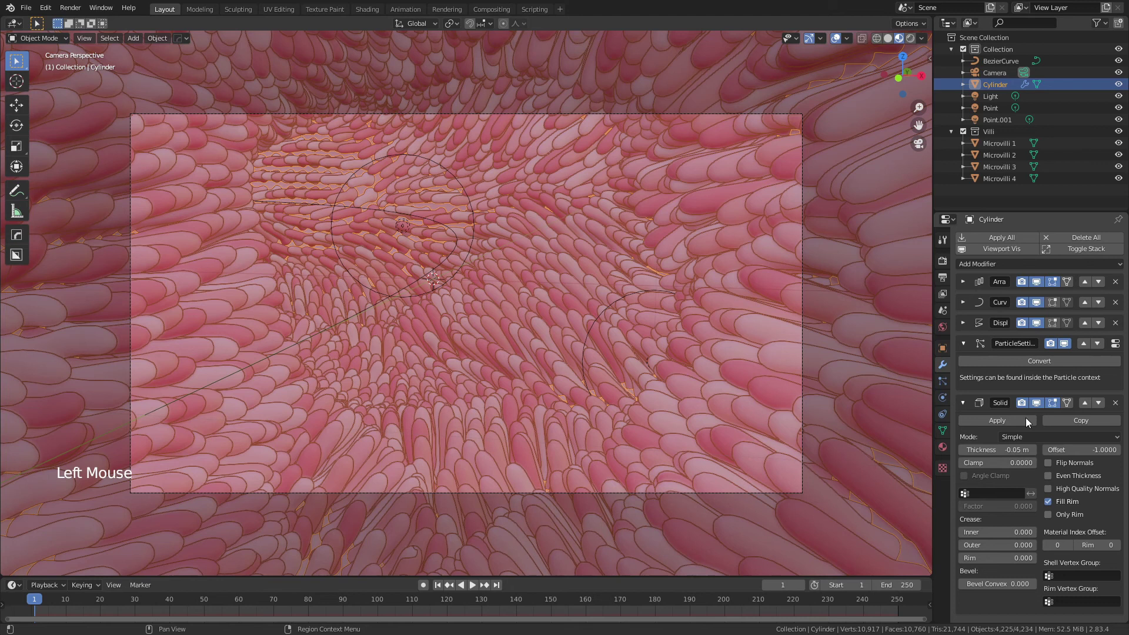
pyautogui.click(1041, 405)
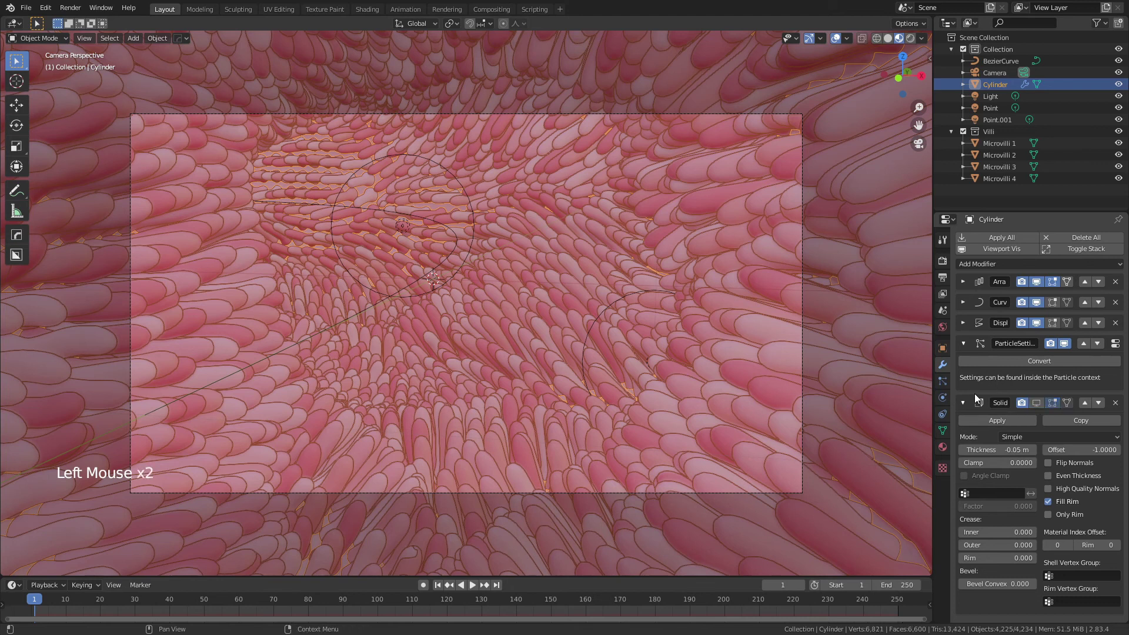
pyautogui.click(968, 351)
# Step: Add a Wave modifier to the tube
pyautogui.click(999, 272)
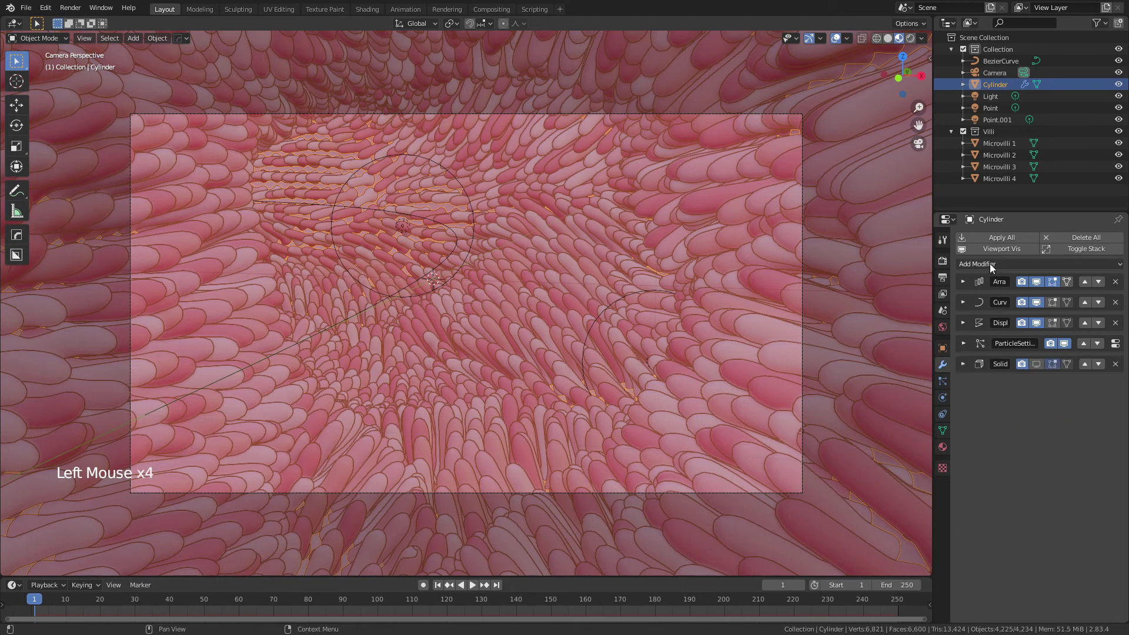
pyautogui.click(995, 265)
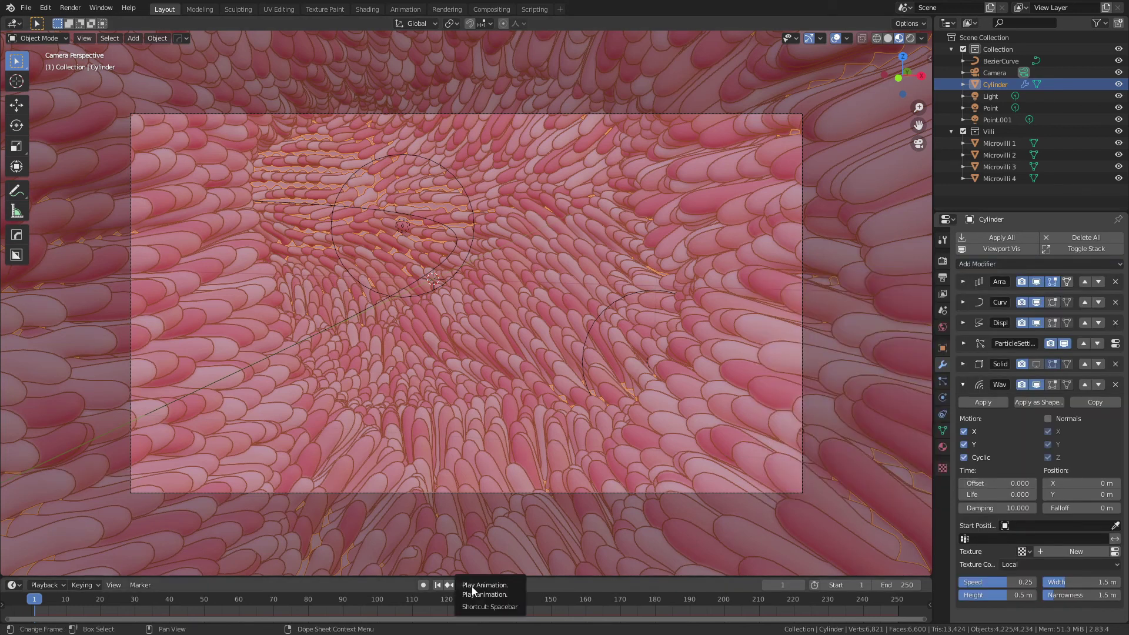
# Step: Preview the raw wave animation on the tube while orbiting around it
pyautogui.click(477, 591)
pyautogui.middleClick(603, 365)
pyautogui.scroll(-3)
pyautogui.scroll(-3)
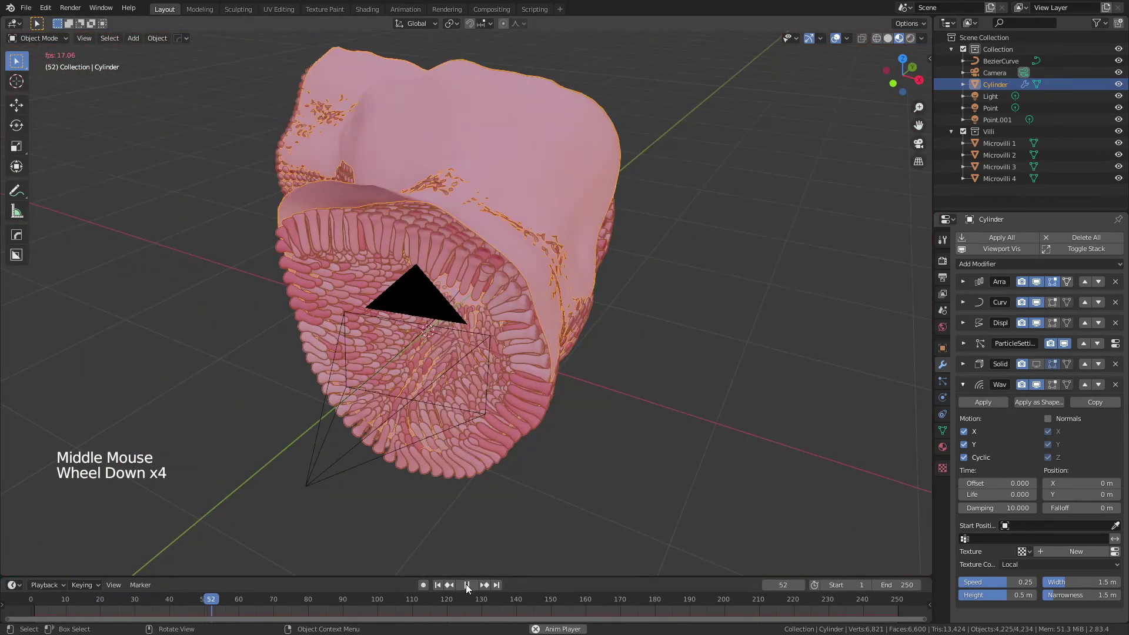
pyautogui.click(469, 586)
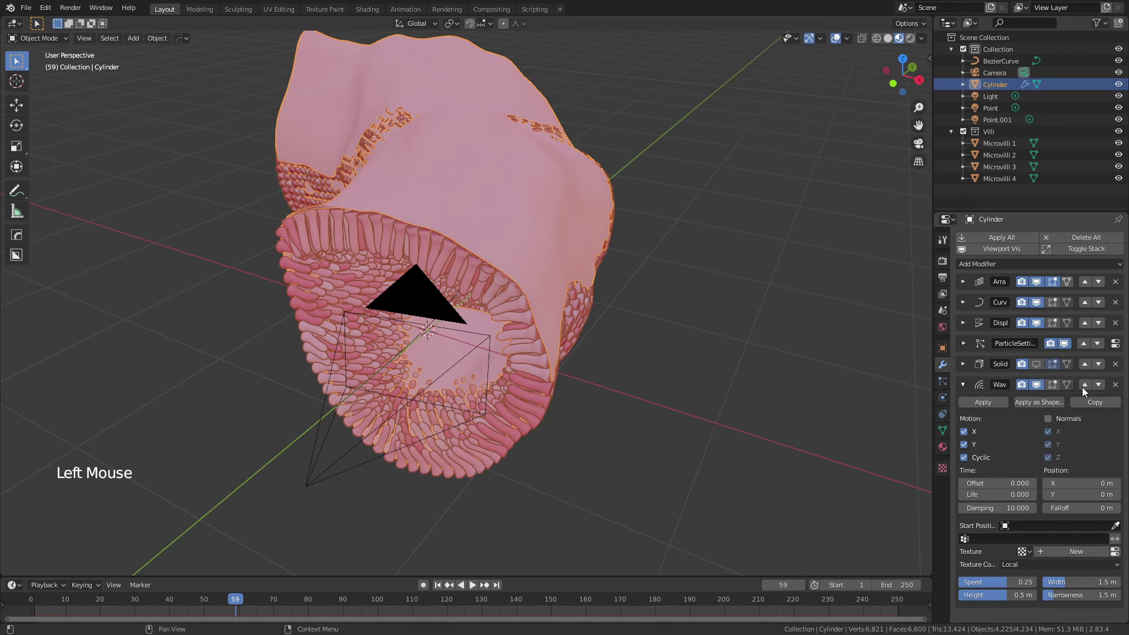
# Step: Move the Wave modifier above the villi particles and preview it, readying Speed 0 and Height 0.1 m
pyautogui.click(1089, 377)
pyautogui.click(1090, 367)
pyautogui.middleClick(556, 476)
pyautogui.click(476, 582)
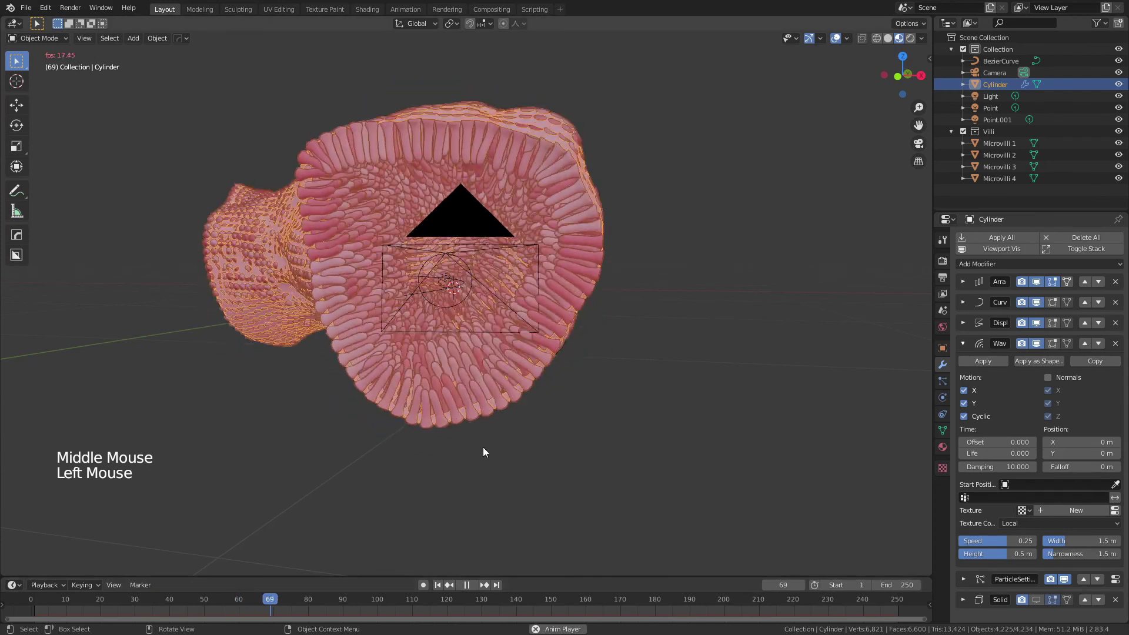
pyautogui.click(582, 531)
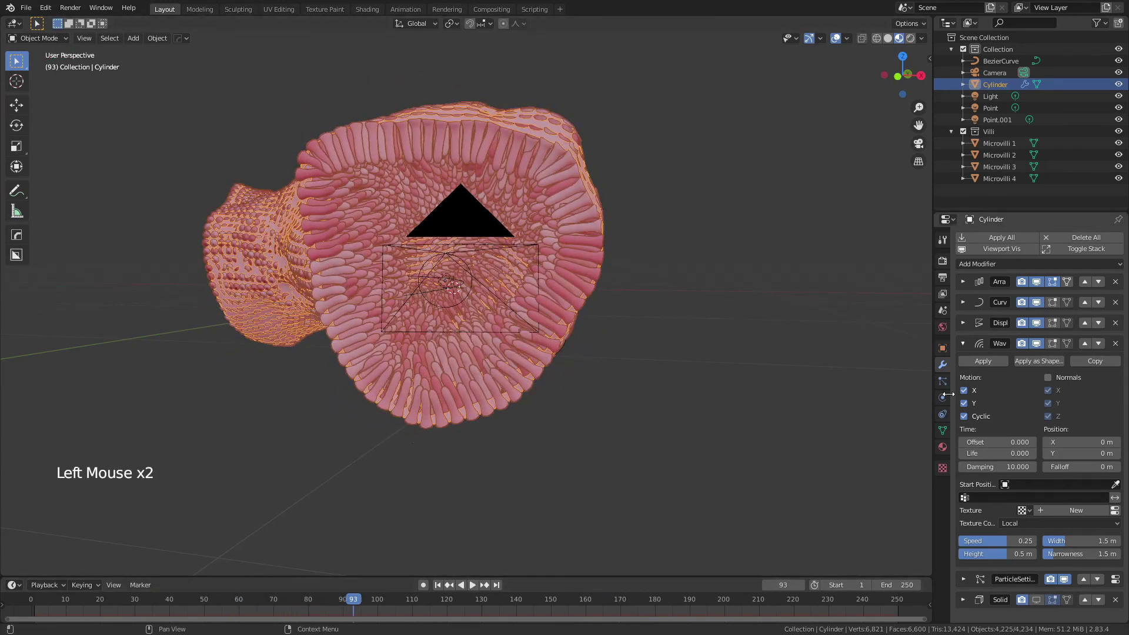
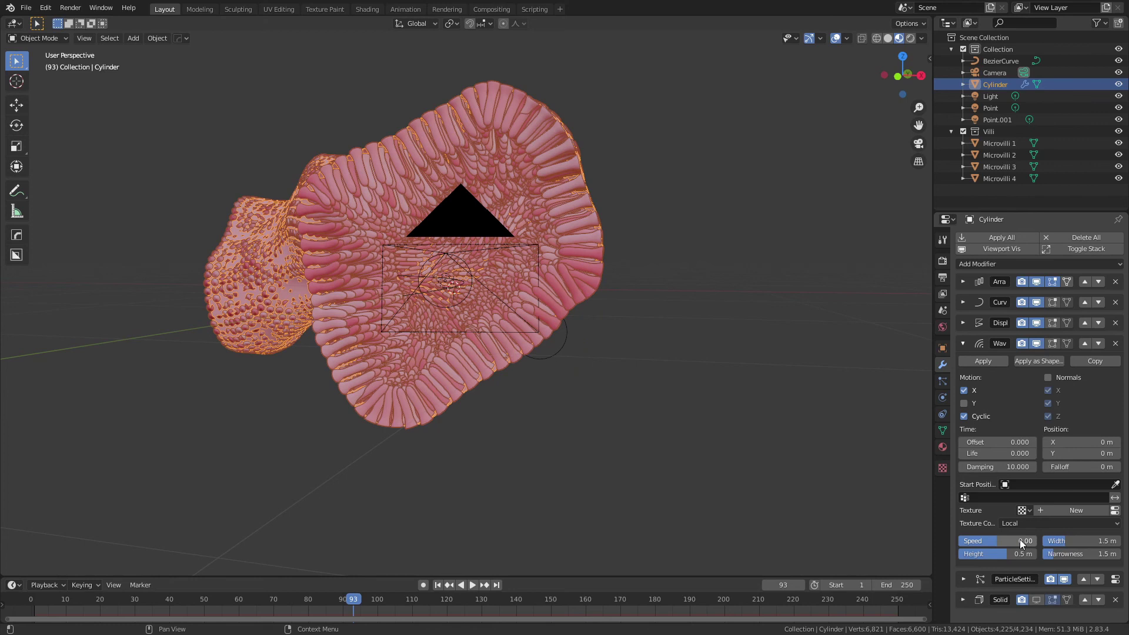
pyautogui.scroll(3)
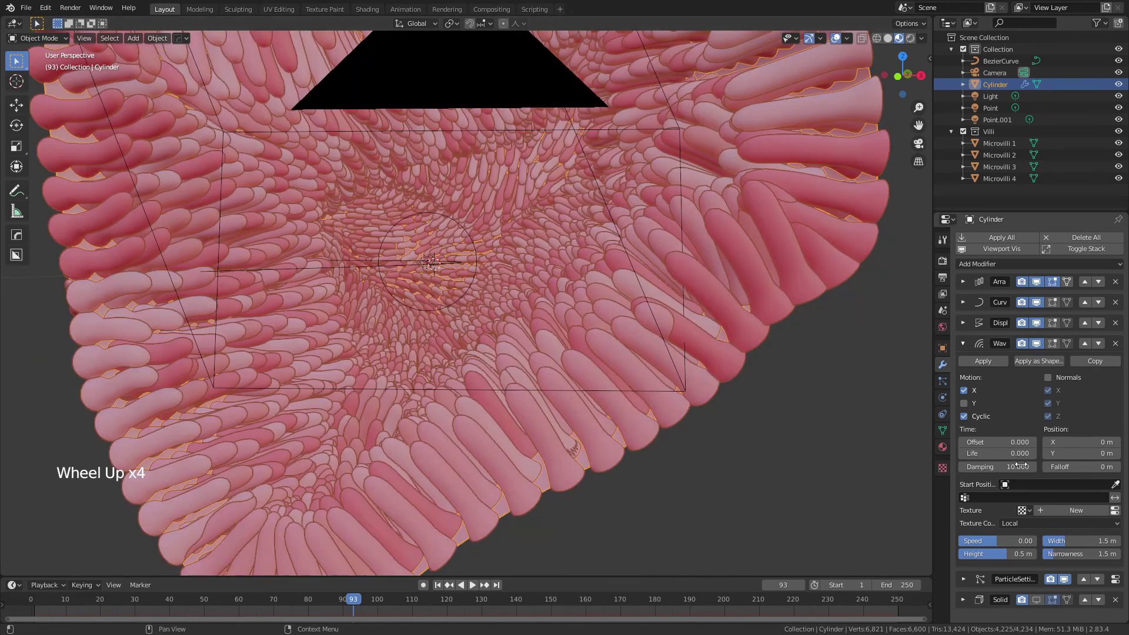
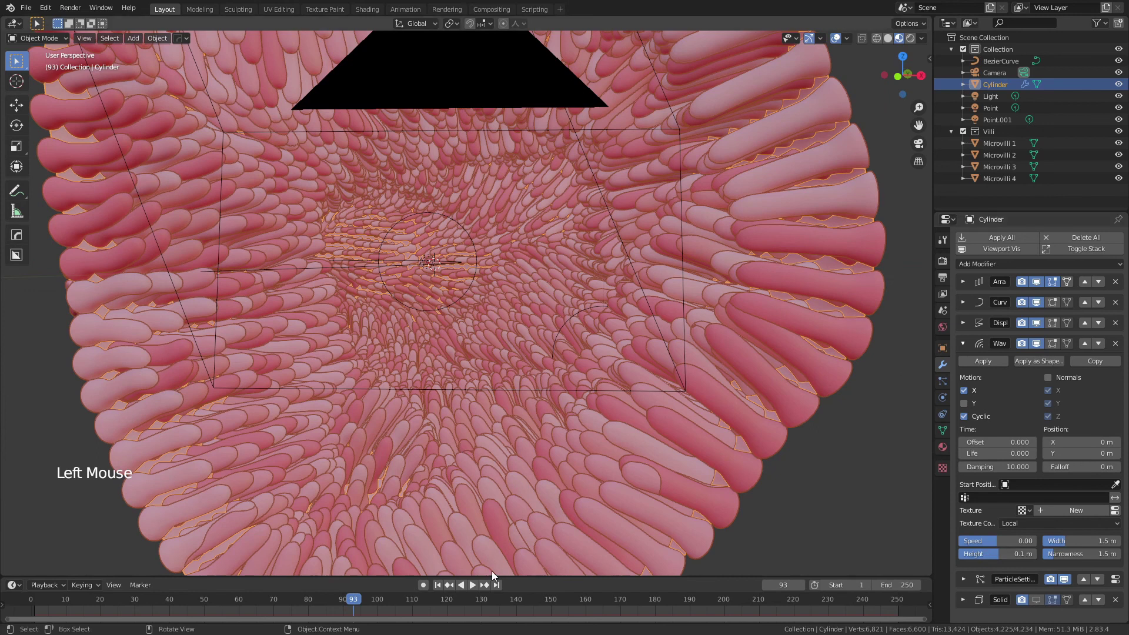
# Step: From frame 1, play the undulating villi through the camera in rendered shading, then pause
pyautogui.click(440, 588)
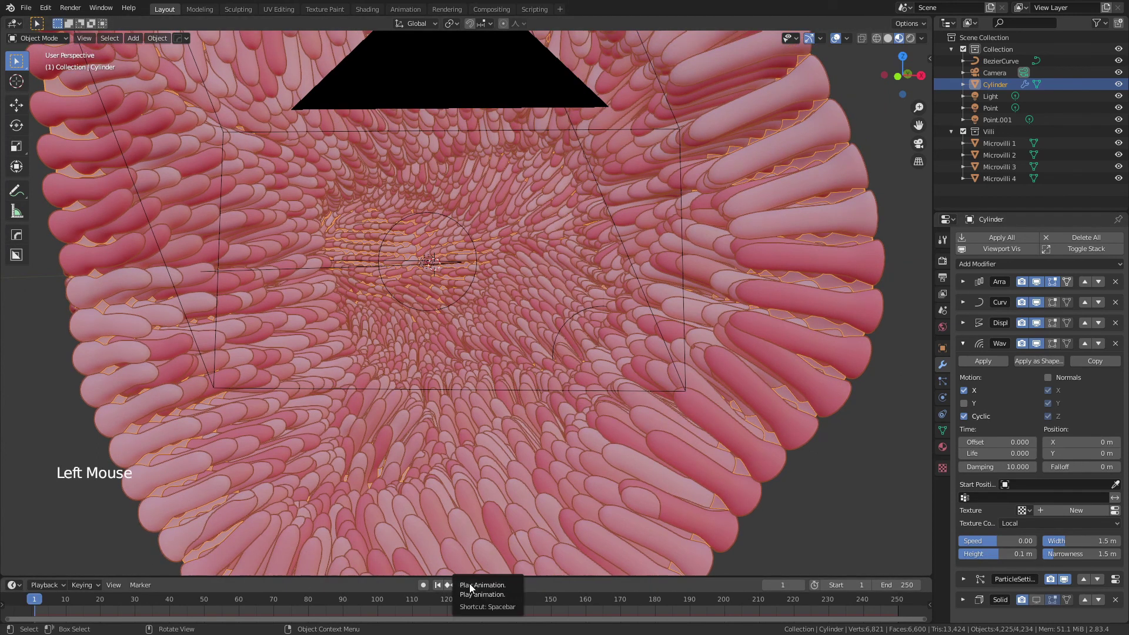
pyautogui.press('KP_0')
pyautogui.press('KP_0')
pyautogui.click(478, 589)
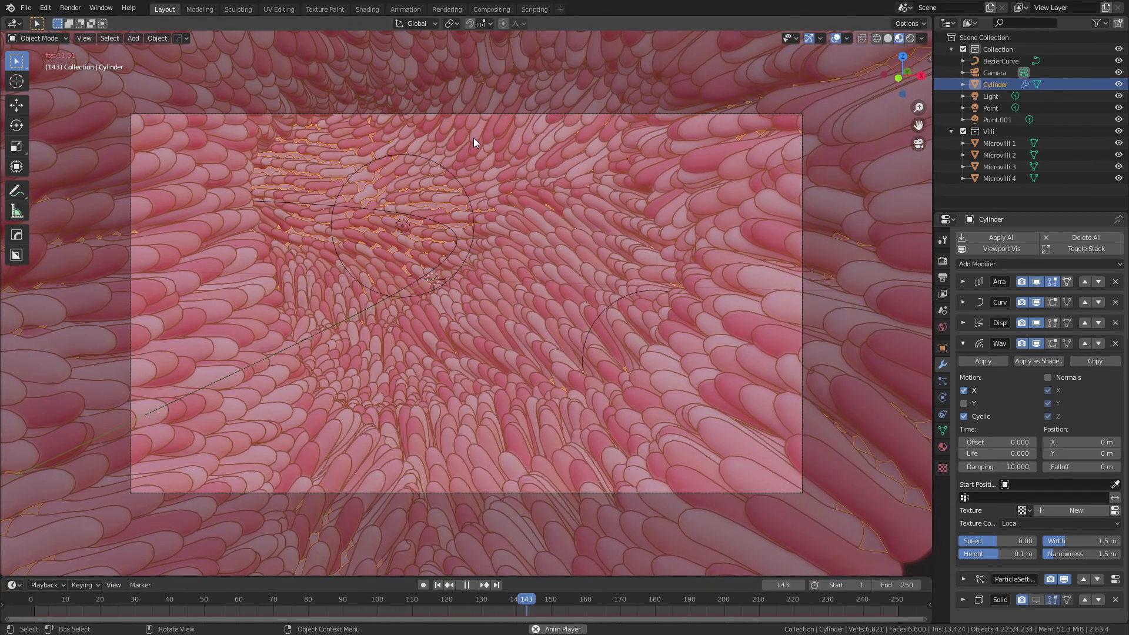
pyautogui.press('alt+a')
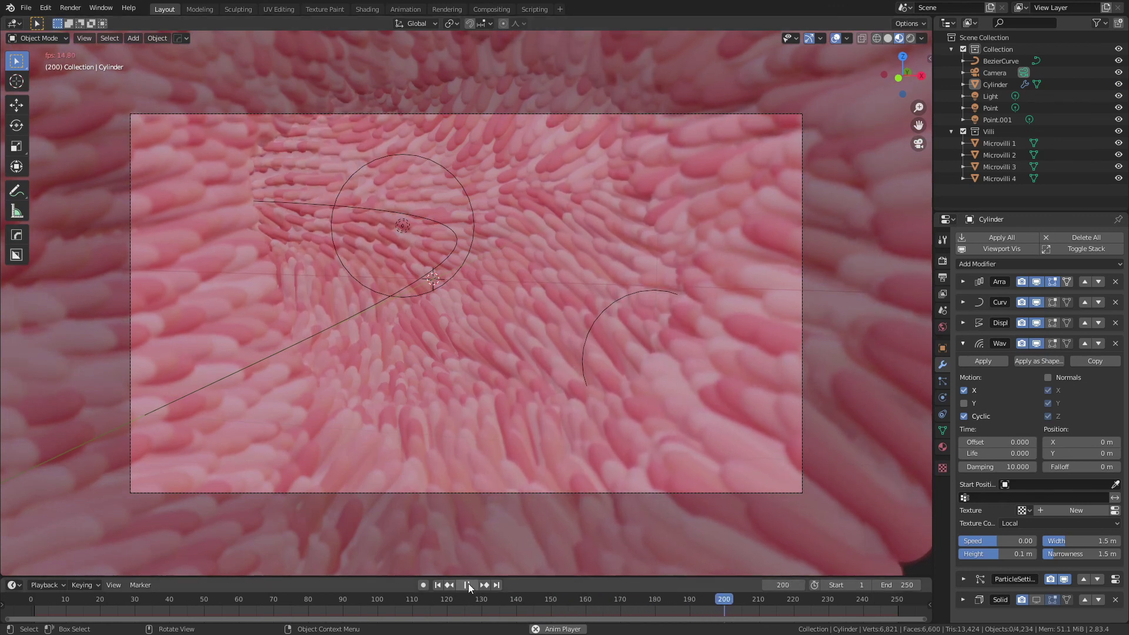
pyautogui.click(473, 584)
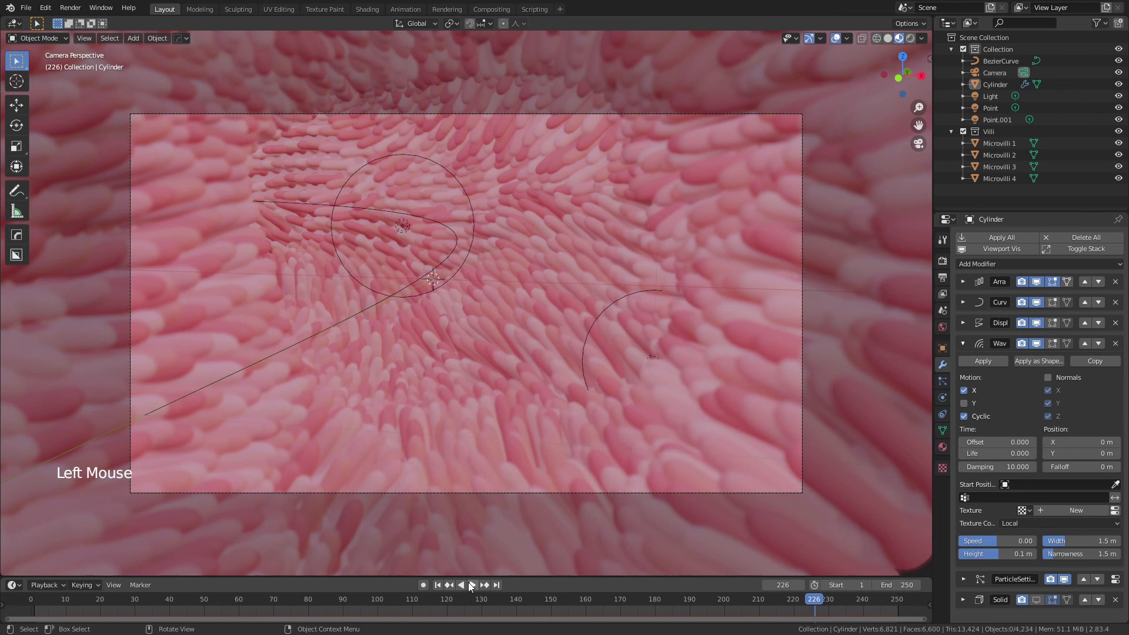